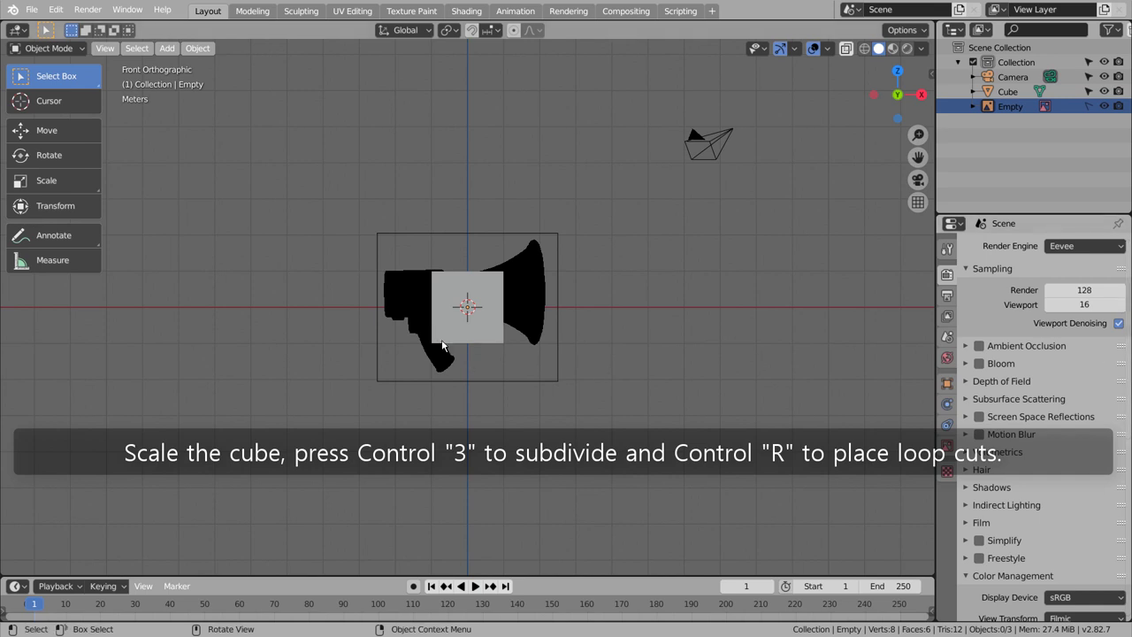
Scale and move the default cube over the megaphone's rear body and round it with Ctrl+3 subdivision
click(453, 326)
scroll(up, 3)
key(g)
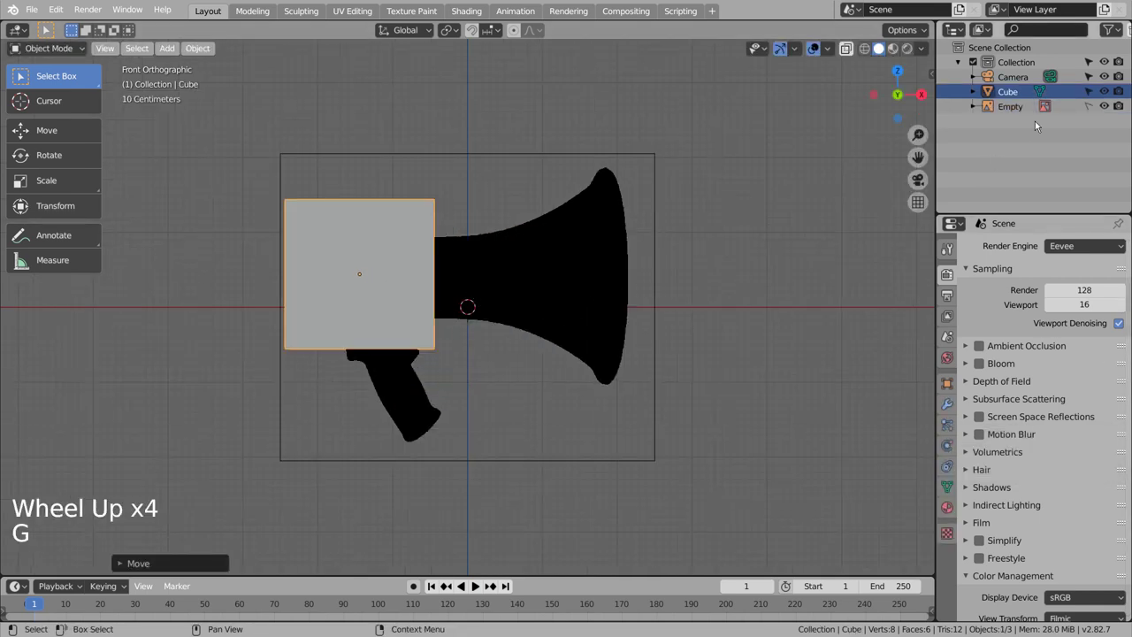
key(shift+z)
key(s)
key(g)
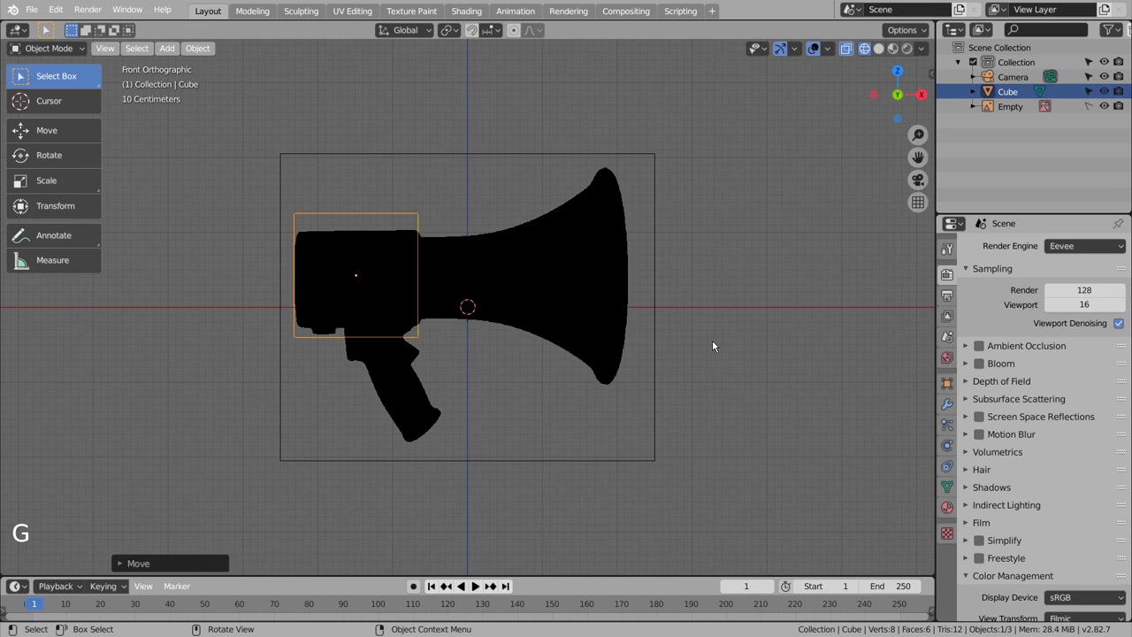
key(ctrl+3)
Add edge loops near the block's back and front to tighten its edges and settle it over the body
key(Tab)
key(ctrl+r)
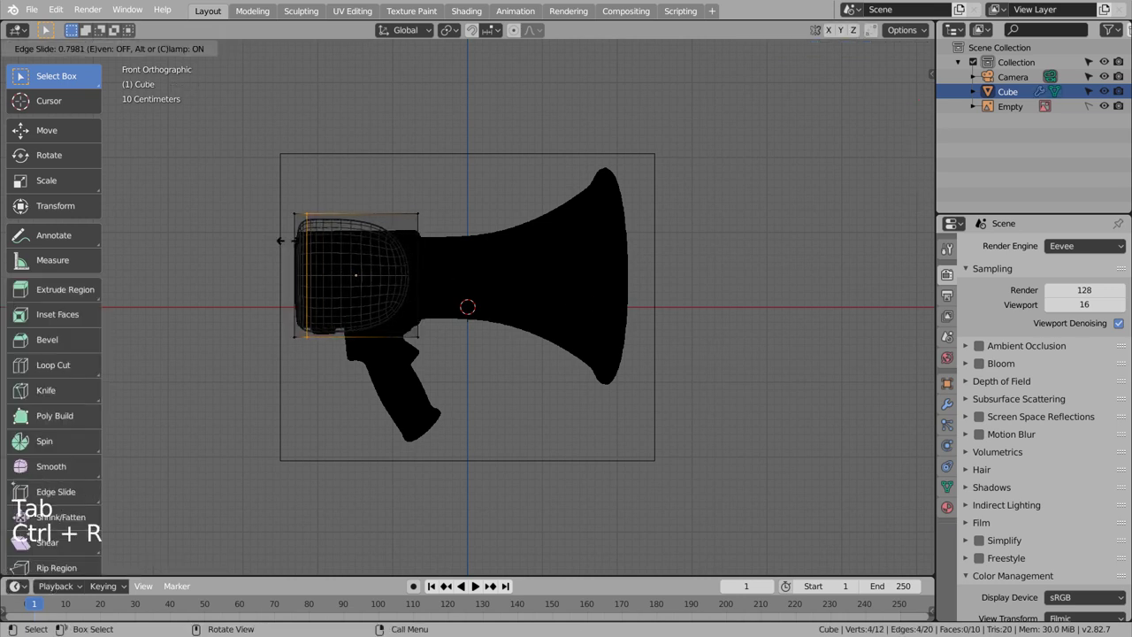
key(ctrl+r)
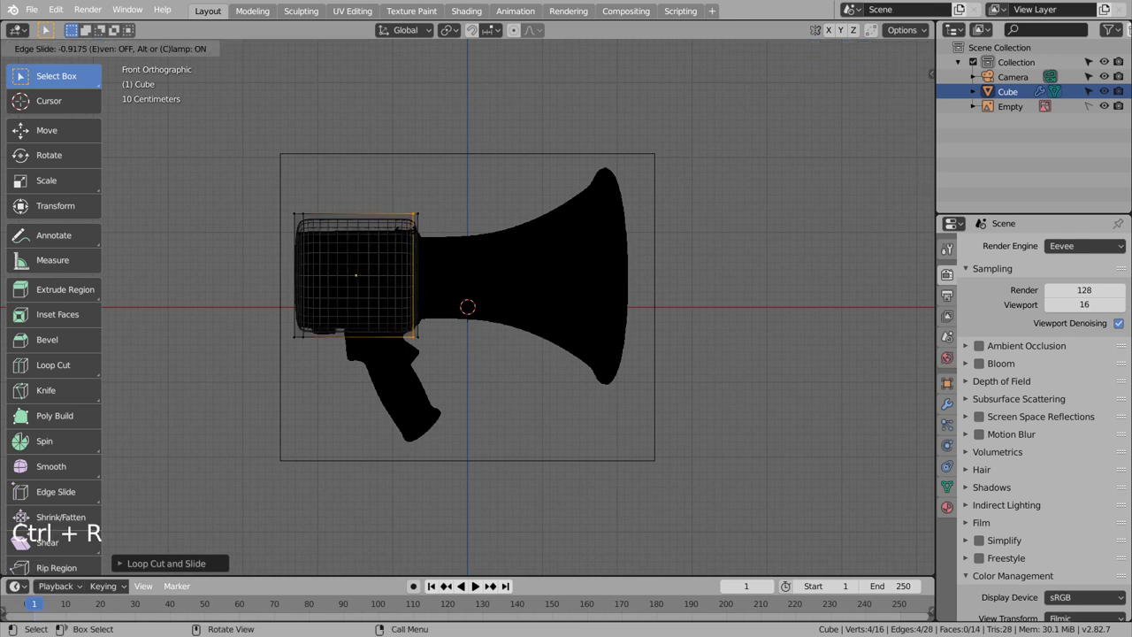
key(Tab)
key(s)
key(g)
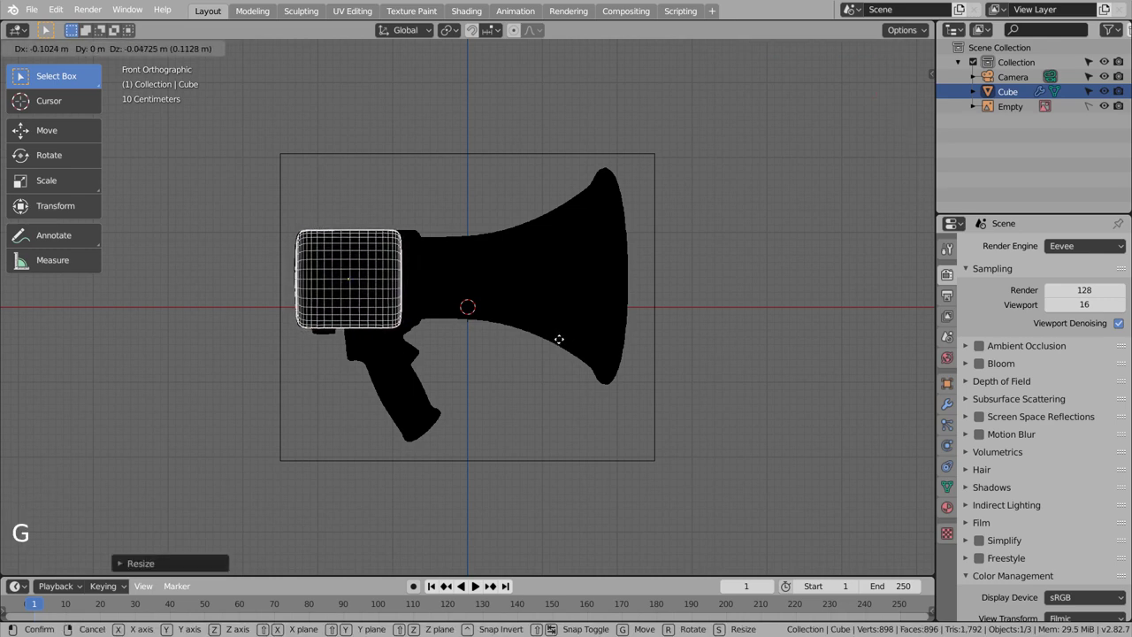
scroll(up, 3)
Extend the block's front vertices forward to the horn's neck and narrow the front end
key(Tab)
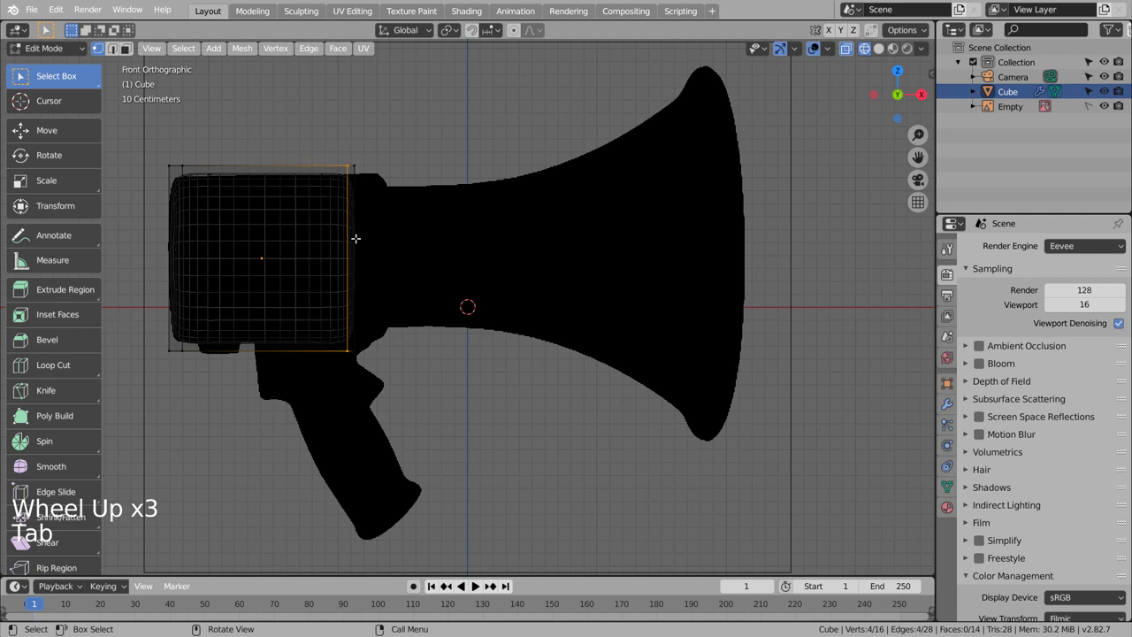
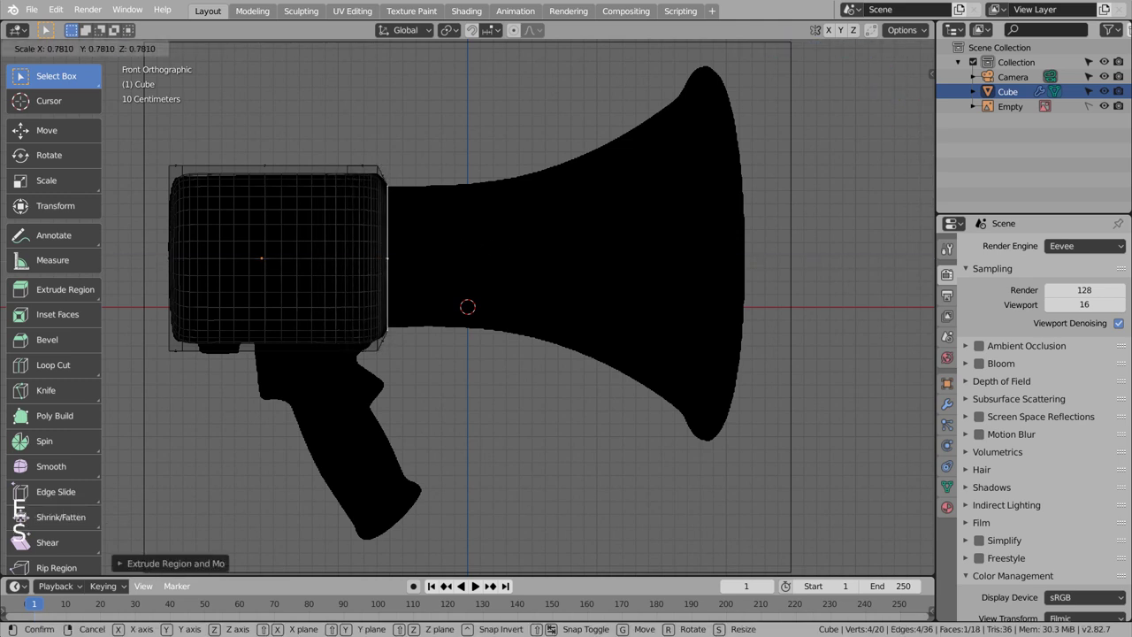
key(shift+z)
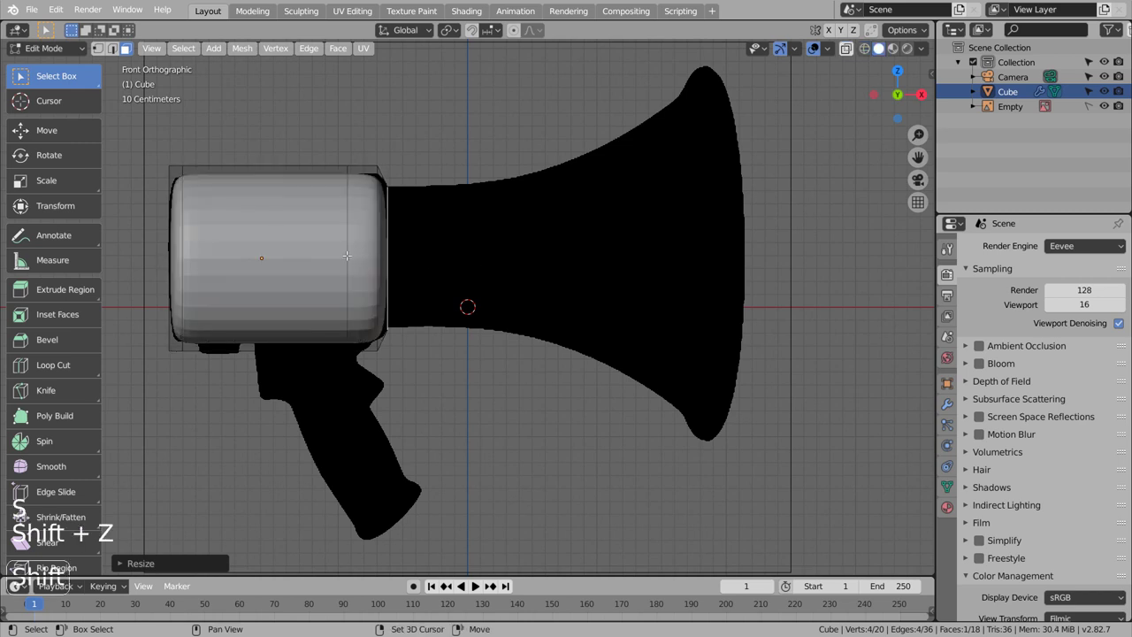
right_click(271, 216)
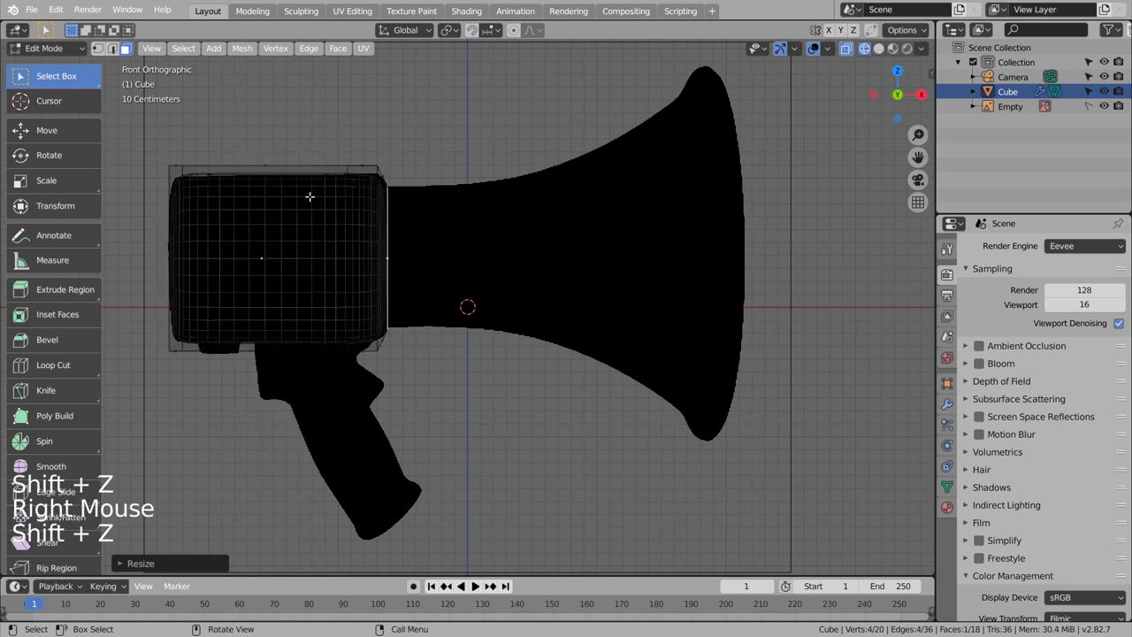
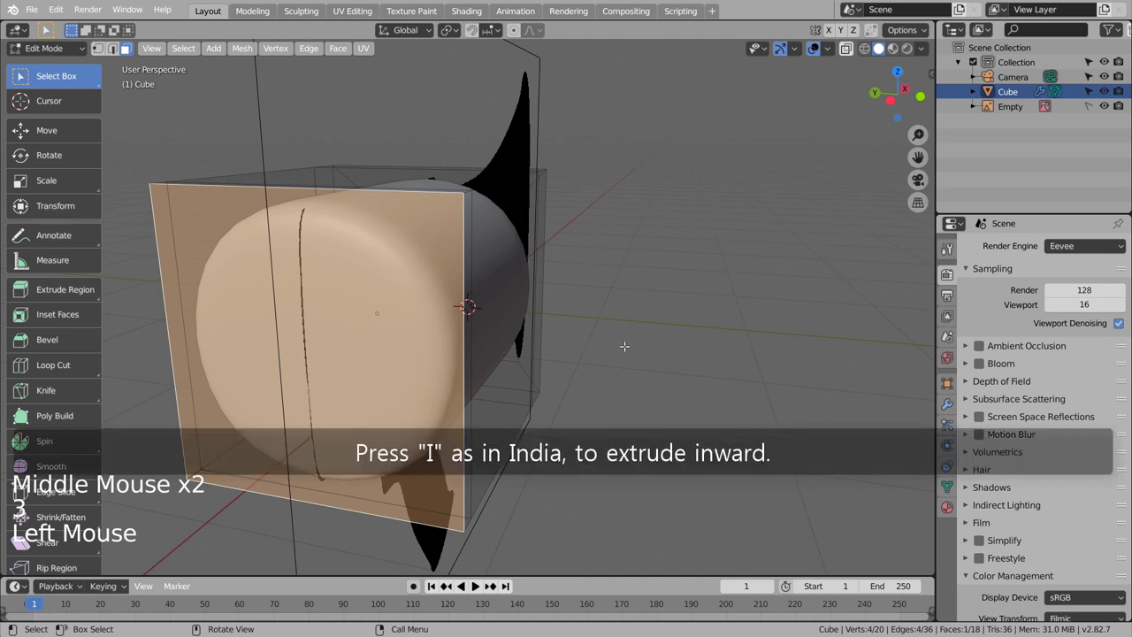
Inset the body's rear face, slide a new edge loop toward the front, and review the body from several angles
key(i)
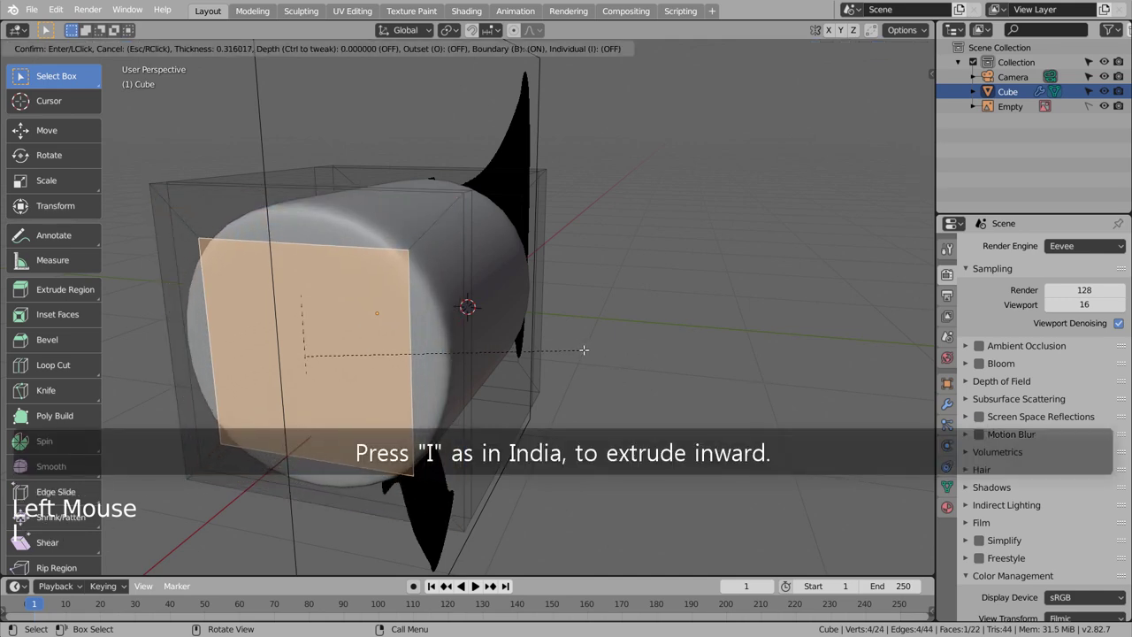
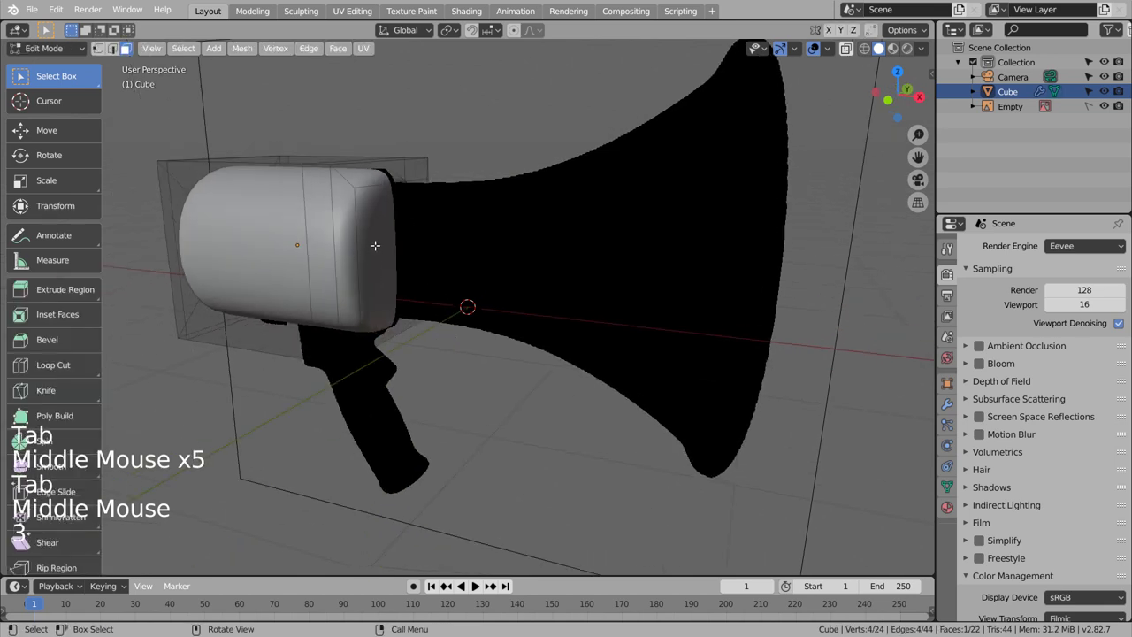
key(ctrl+r)
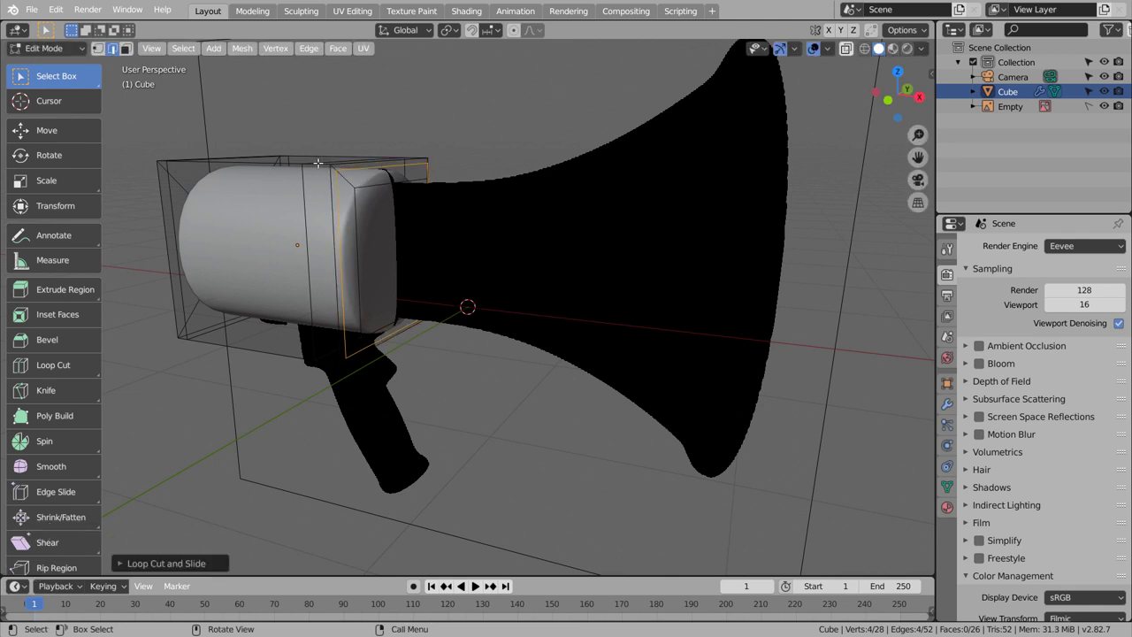
key(ctrl+r)
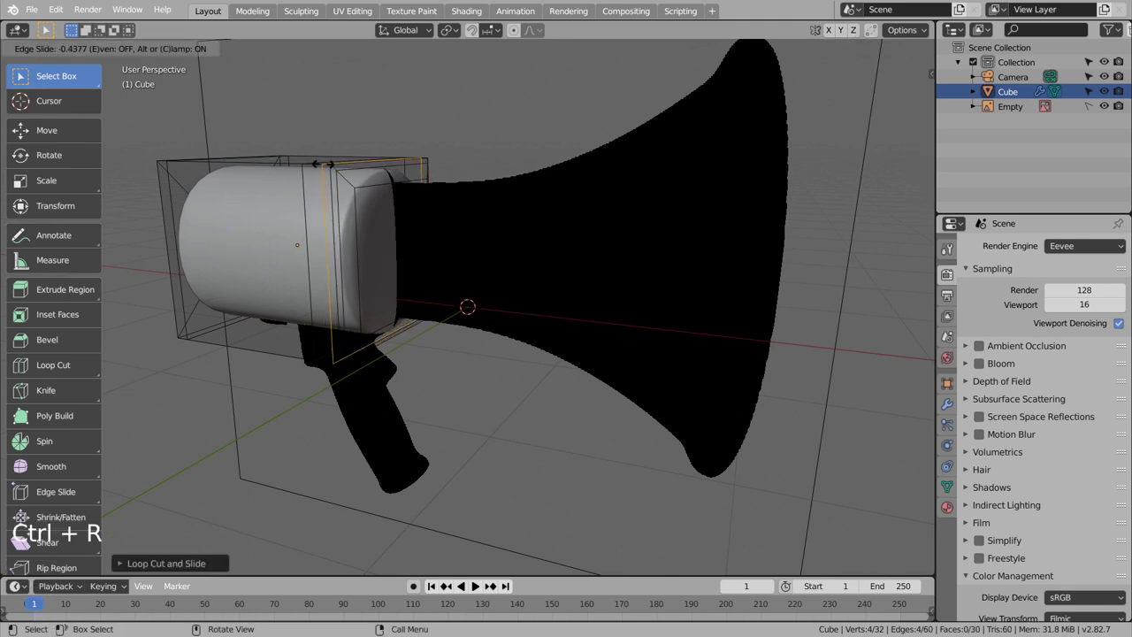
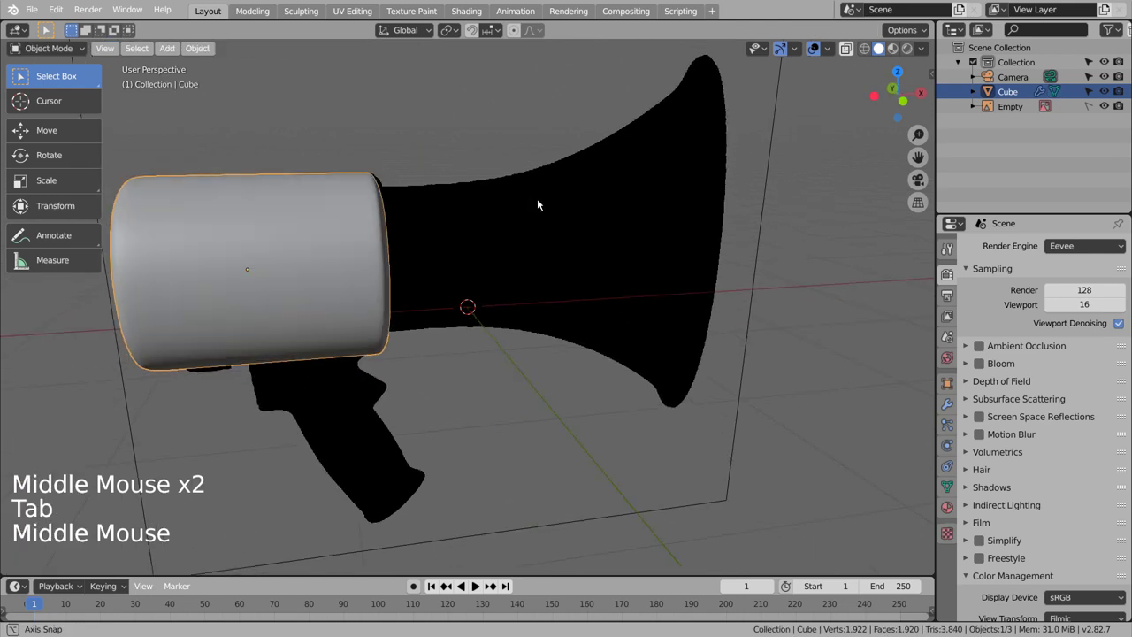
middle_click(609, 202)
middle_click(661, 211)
middle_click(620, 246)
middle_click(475, 180)
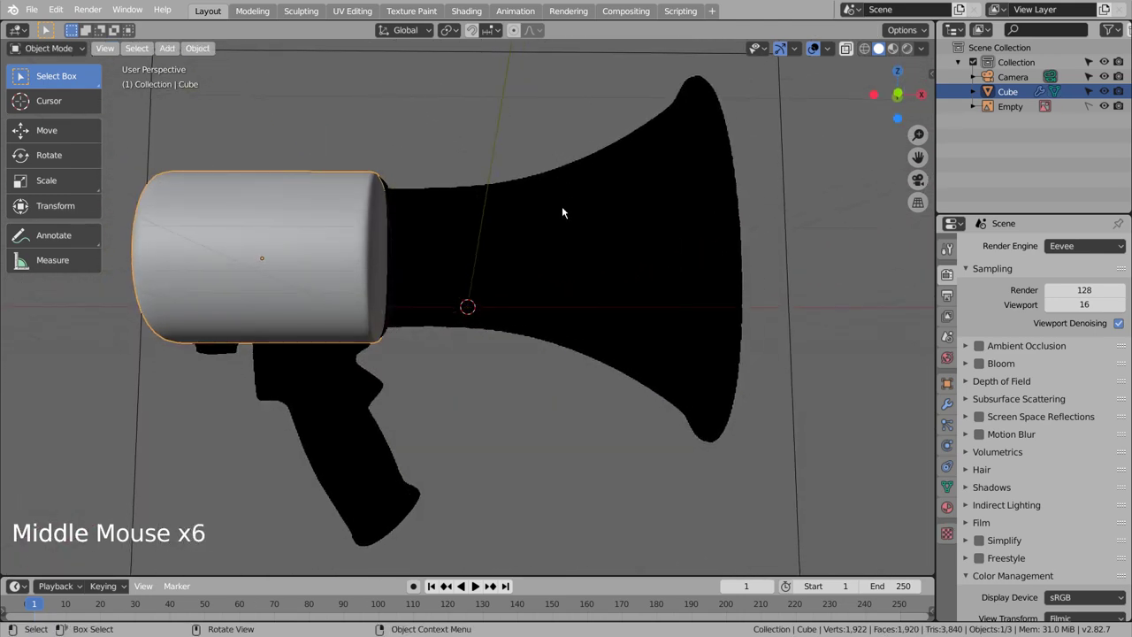
Duplicate the body, shrink and rotate the copy into a small knob tucked under the body's rear bottom
key(KP_1)
click(350, 222)
key(shift+d)
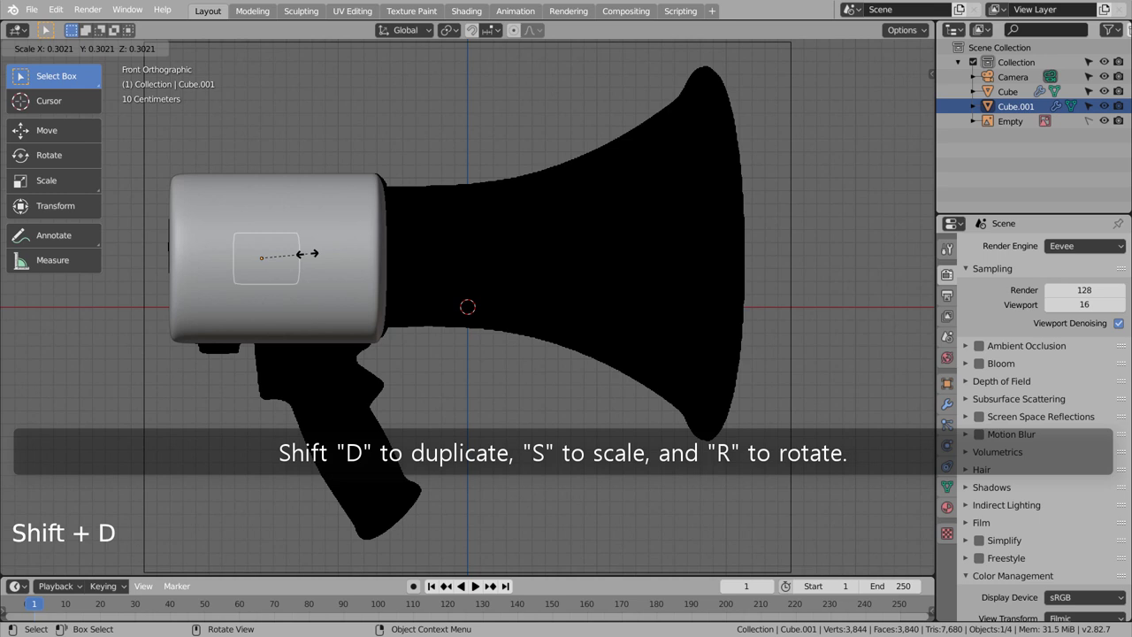
key(g)
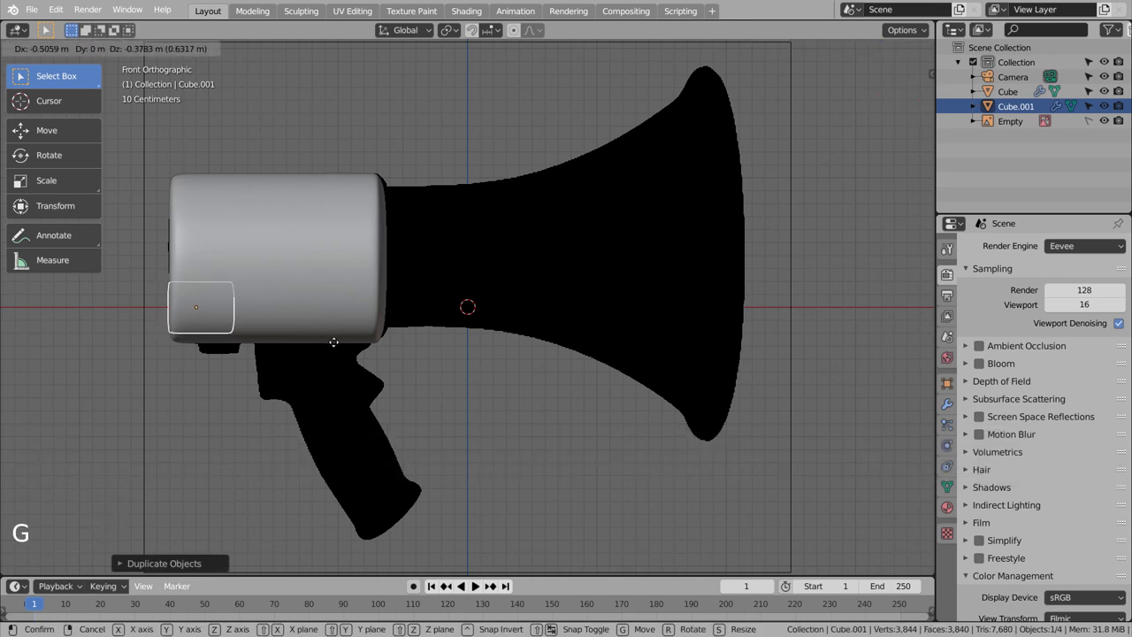
key(r)
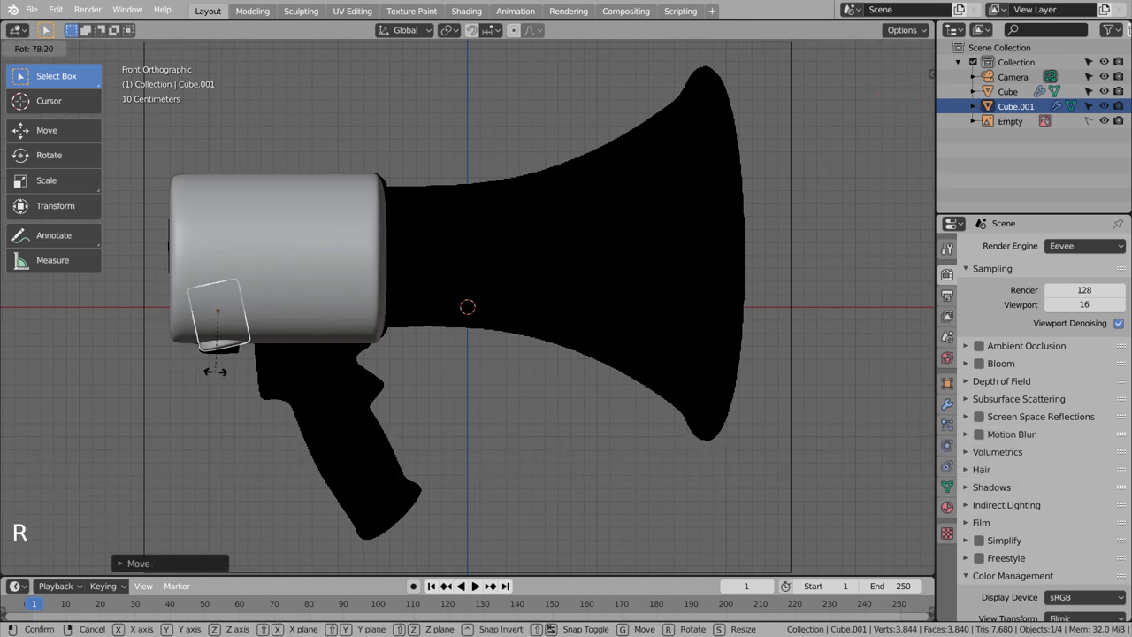
key(s)
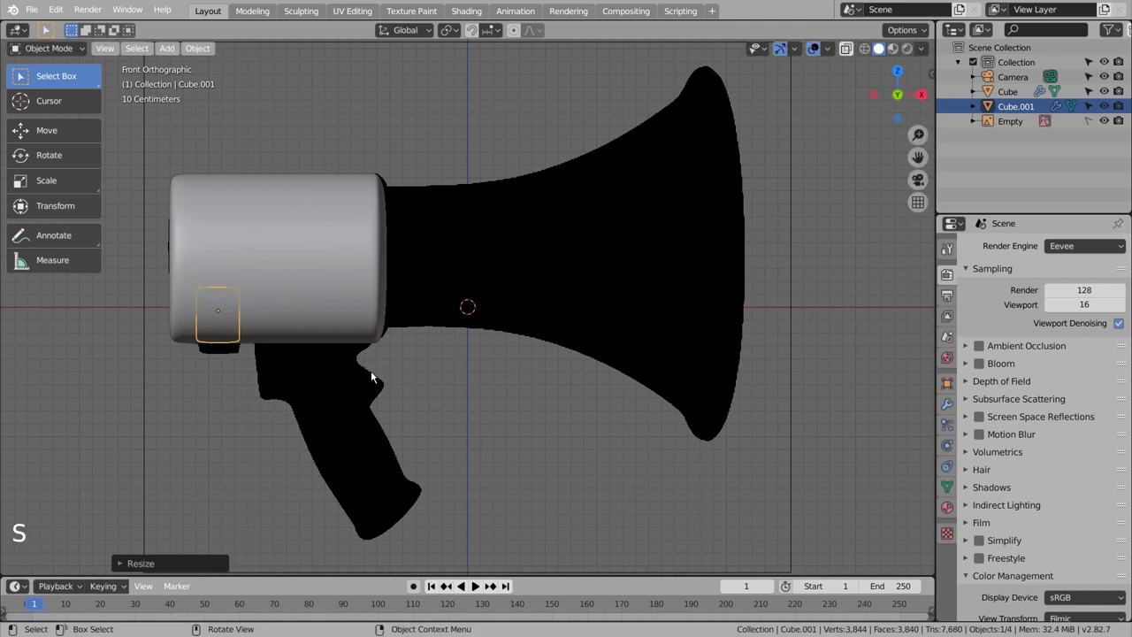
key(g)
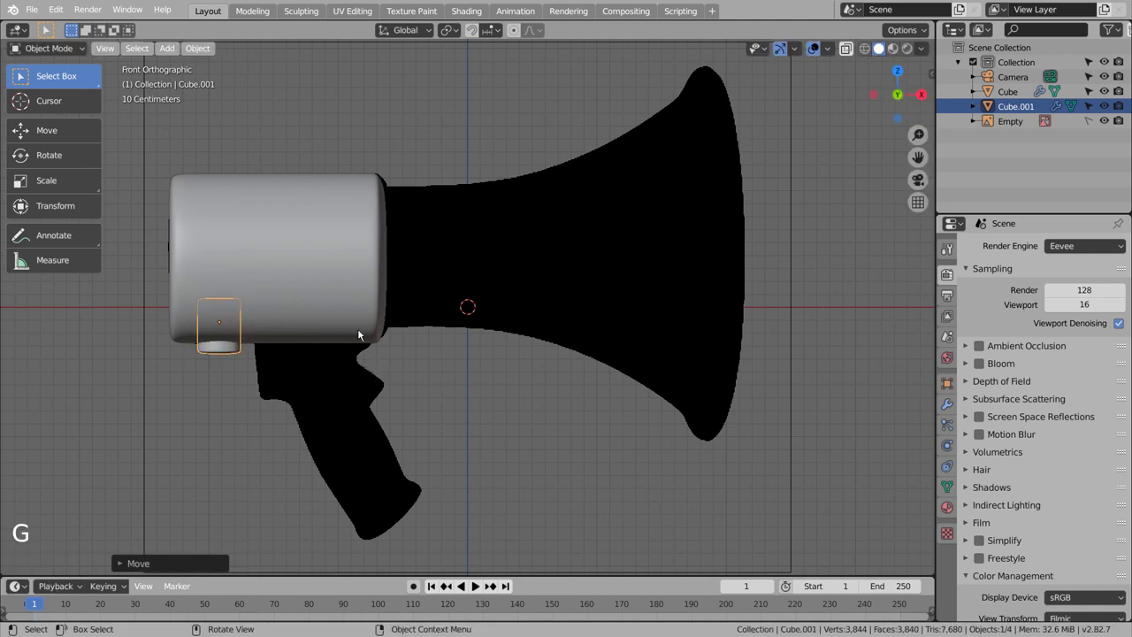
click(432, 379)
middle_click(454, 377)
middle_click(555, 368)
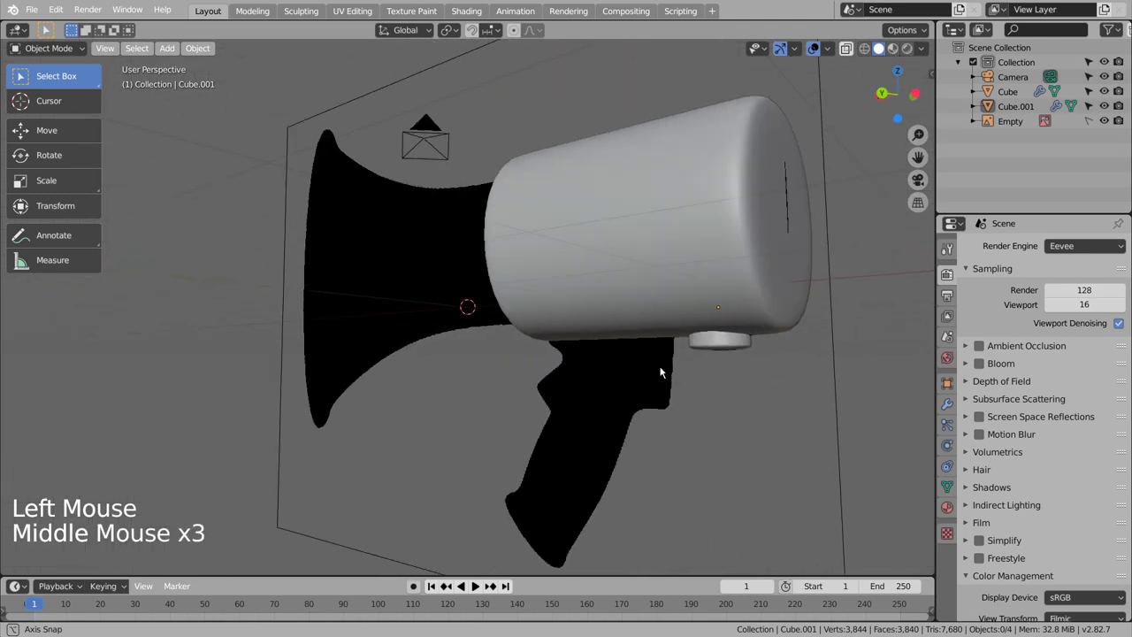
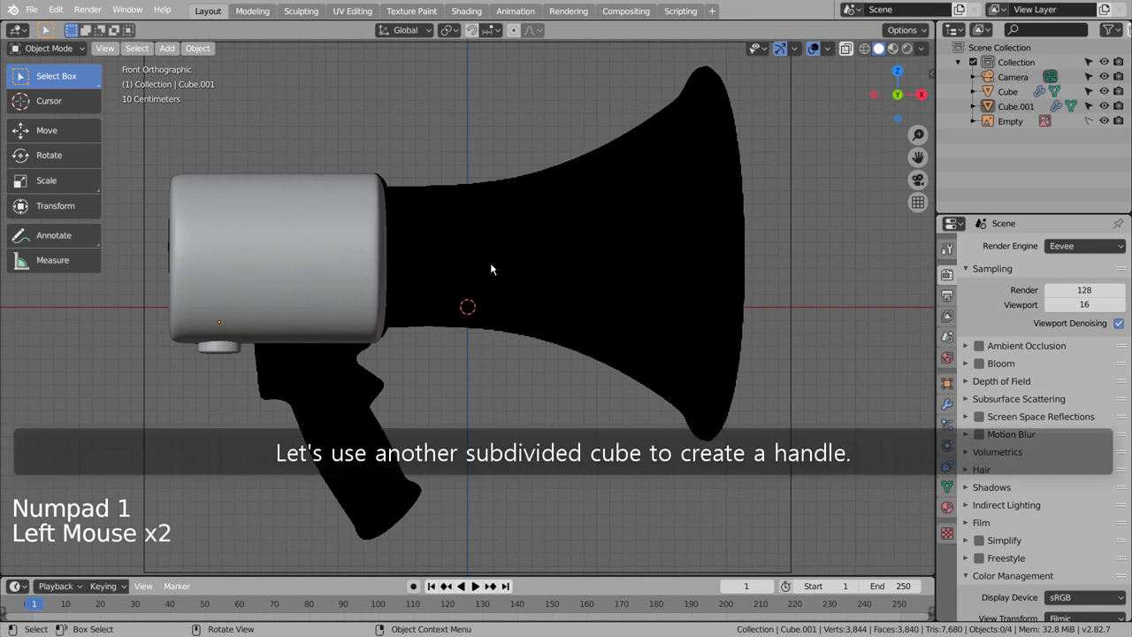
Add Cube.002 for the grip, shrink it below the body and round it with subdivision smoothing
key(shift+a)
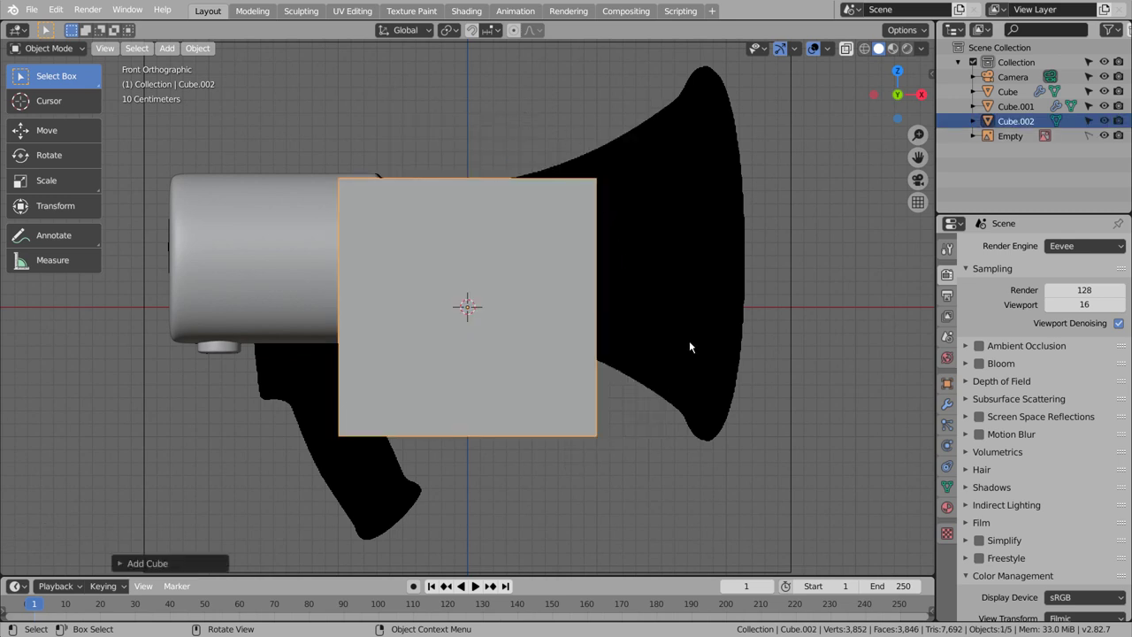
key(g)
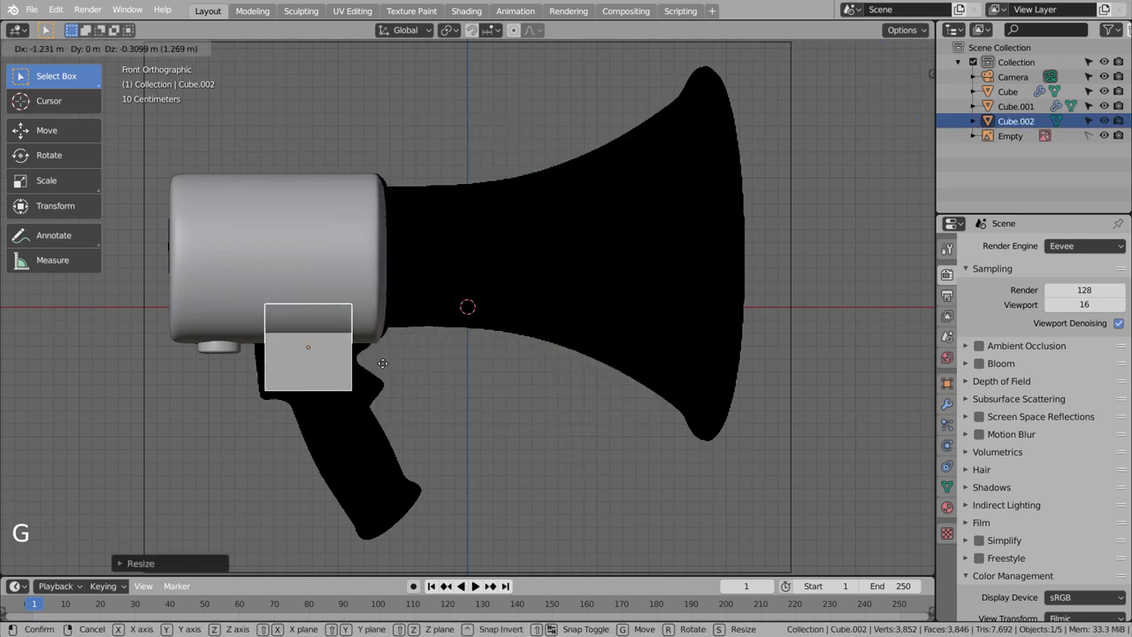
scroll(up, 3)
middle_click(424, 357)
key(Tab)
key(shift+z)
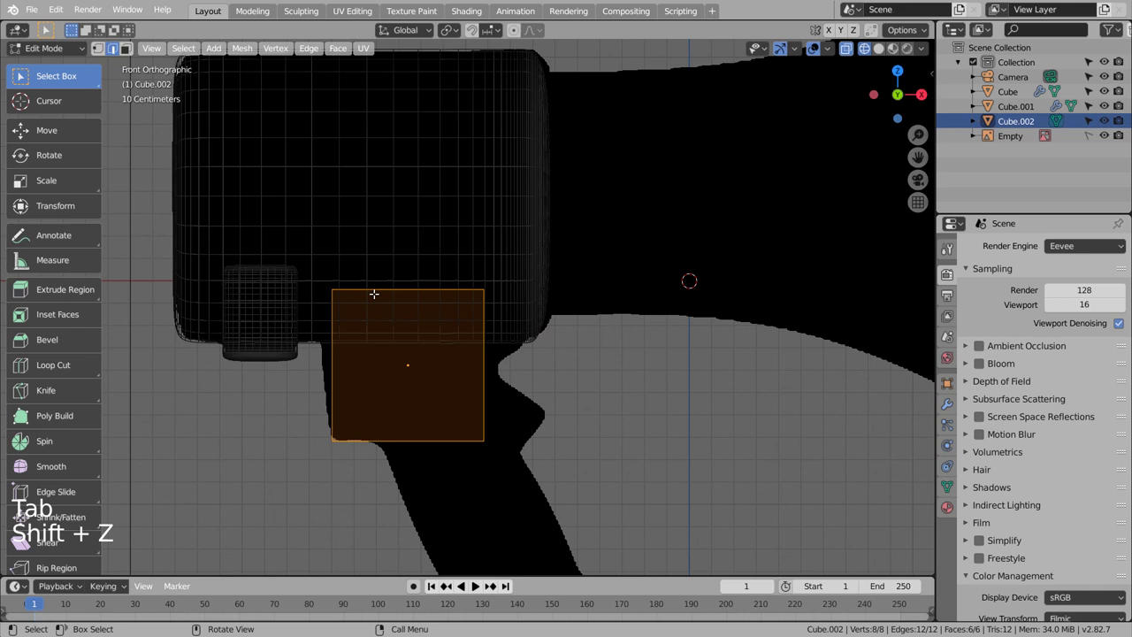
key(ctrl+3)
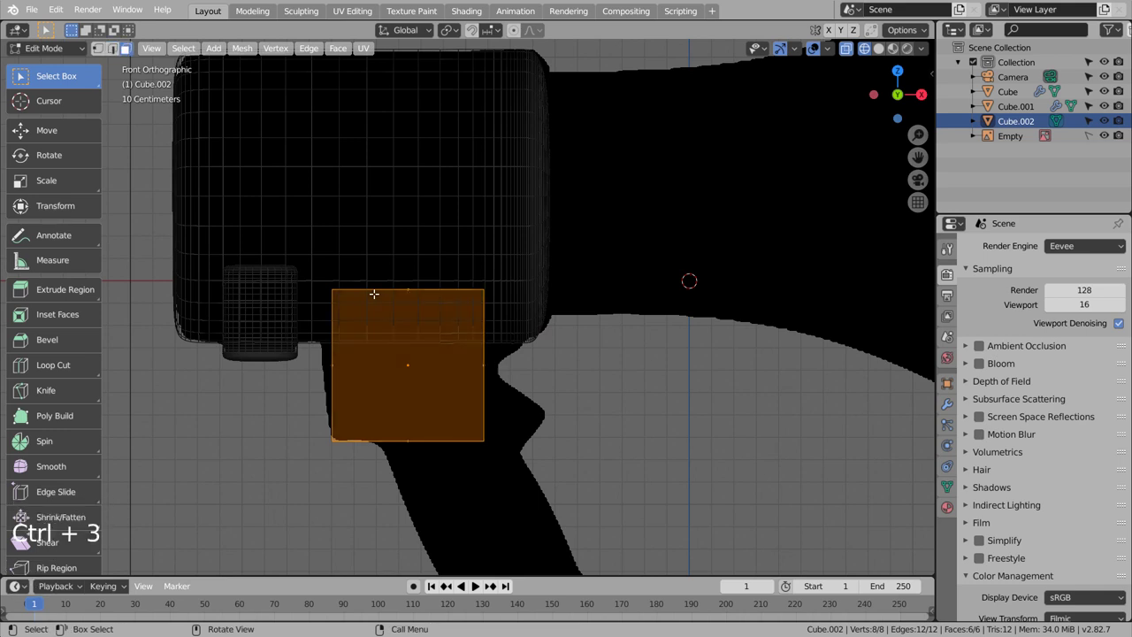
key(Tab)
key(ctrl+3)
key(Tab)
key(r)
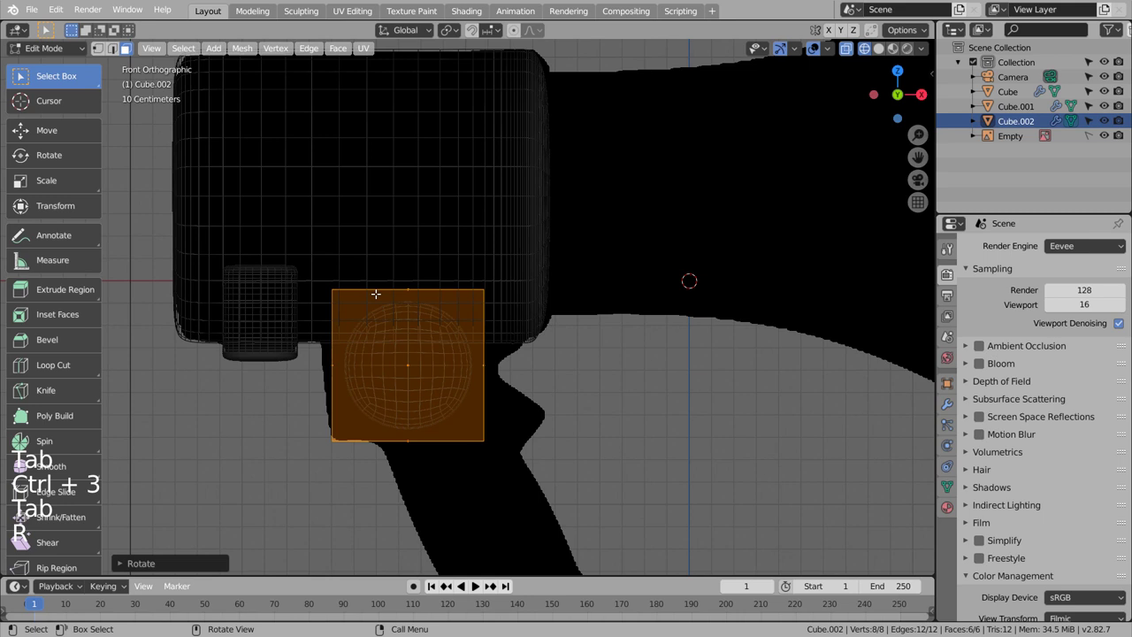
Add edge loops to the grip cube to sharpen its rounded sides
key(ctrl+r)
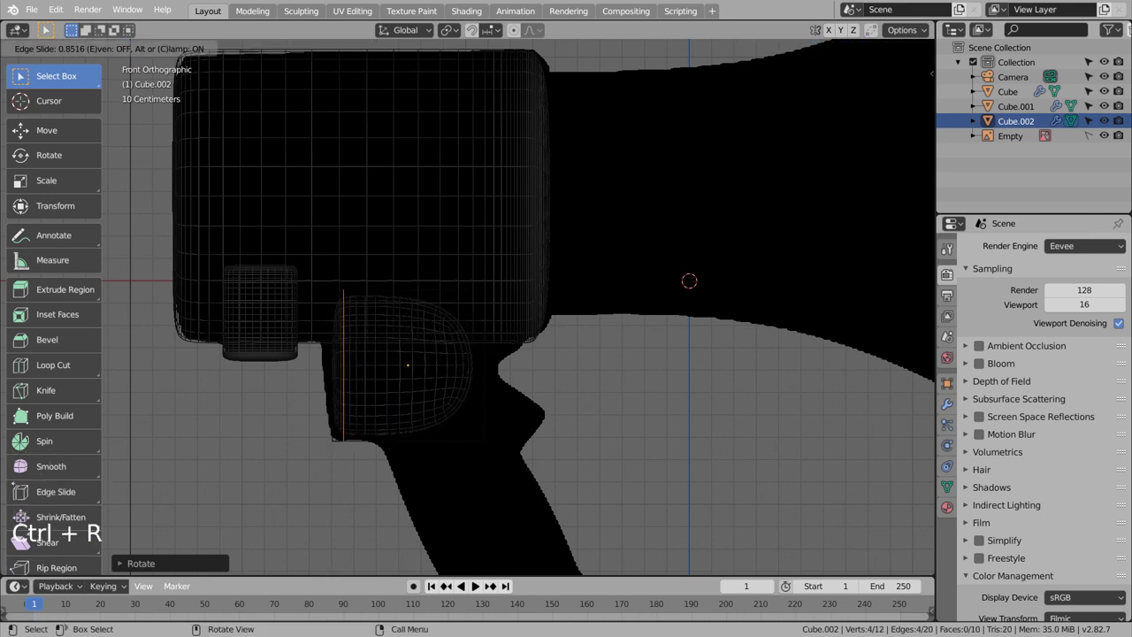
key(shift+z)
key(Tab)
key(shift+z)
key(Tab)
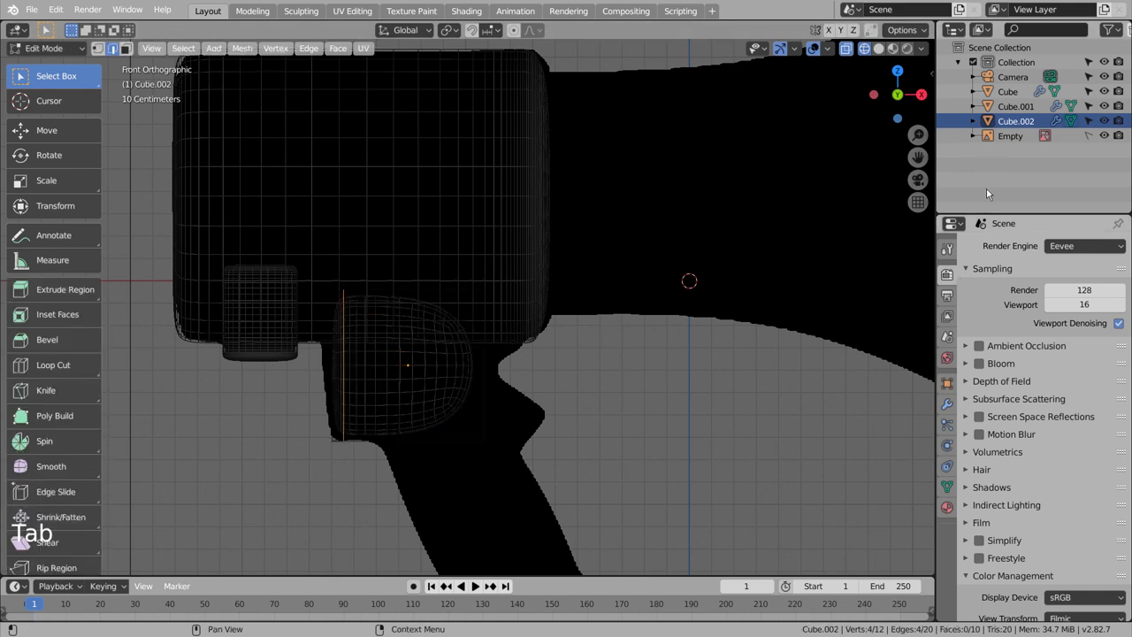
Lower the reference image Empty's opacity so it shows mostly transparent behind the meshes
key(Tab)
click(996, 136)
click(946, 444)
click(1123, 303)
click(1099, 318)
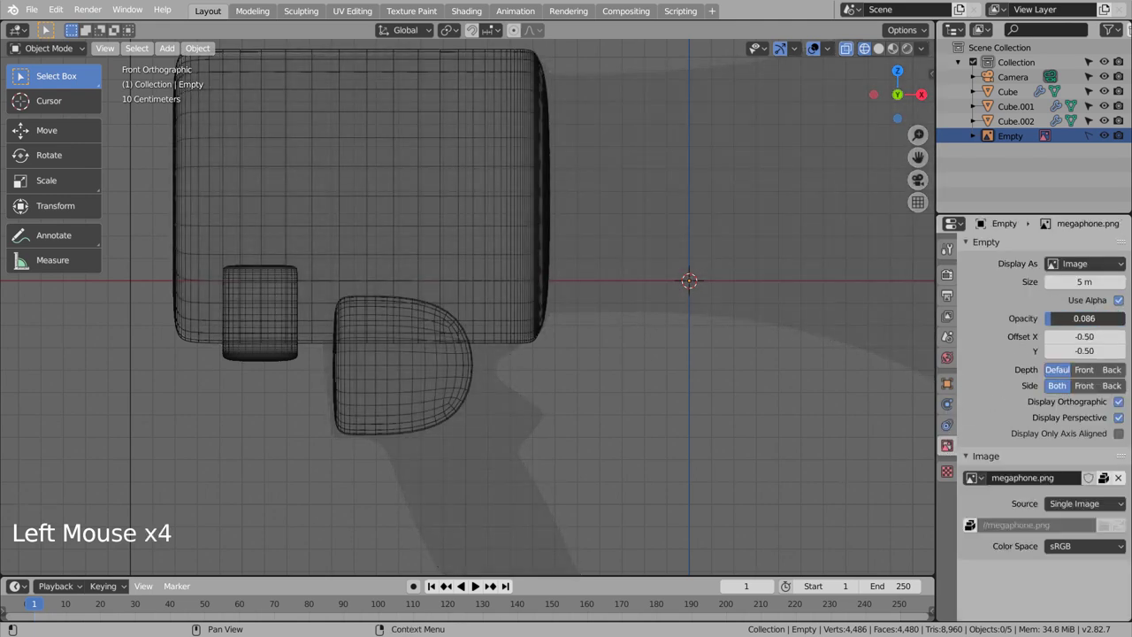
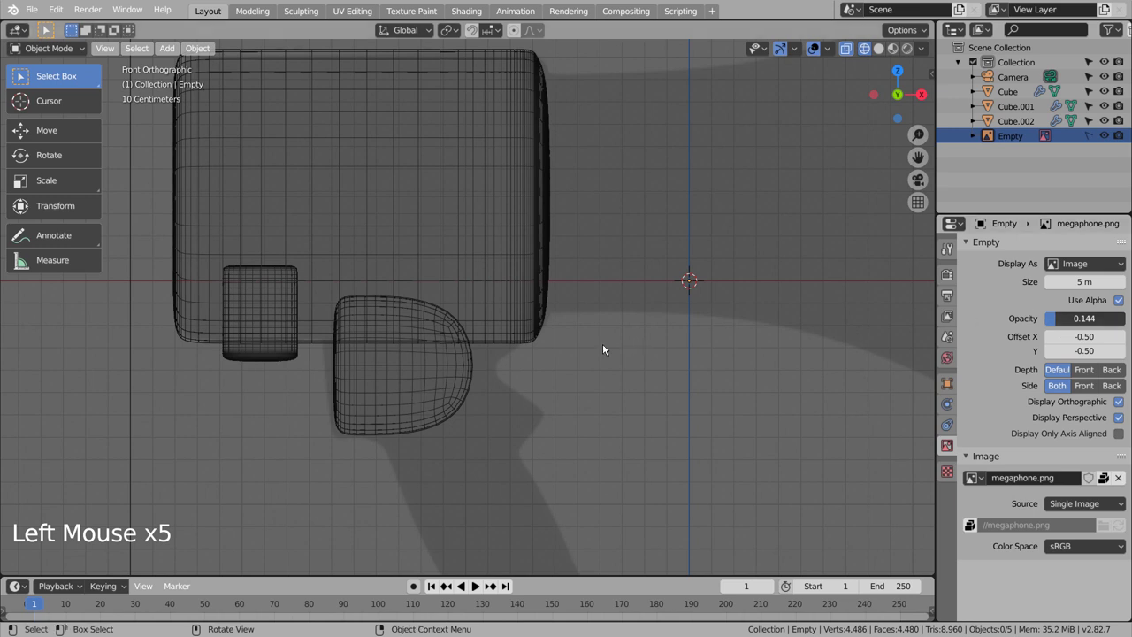
Shape the grip mesh to the reference outline with added edge loops and pull front vertices in to form the trigger notch
click(407, 389)
key(Tab)
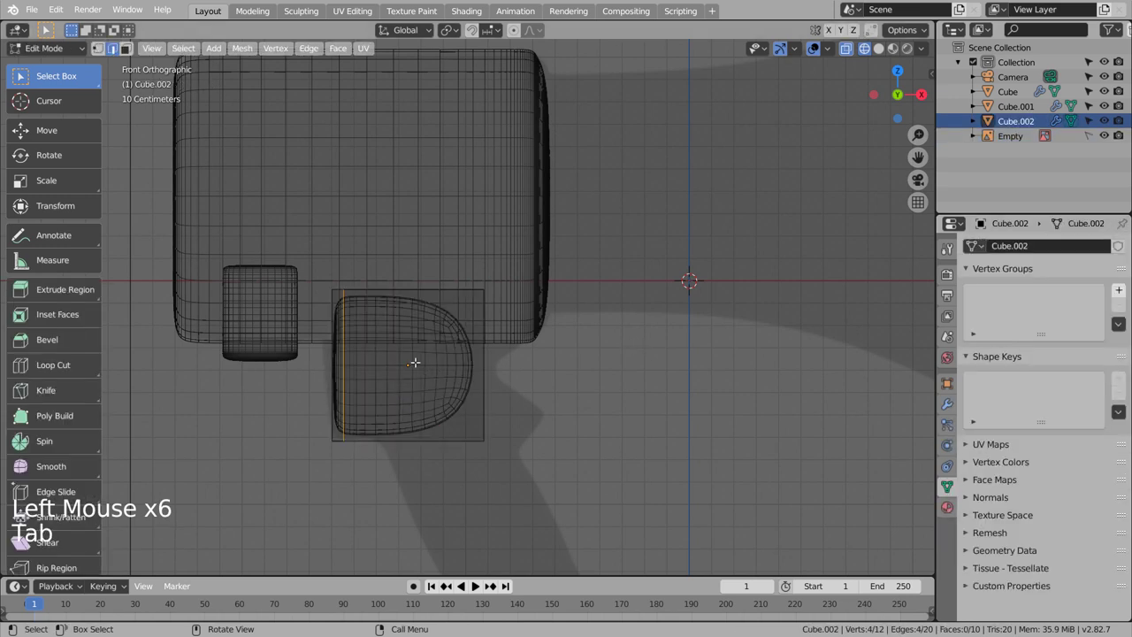
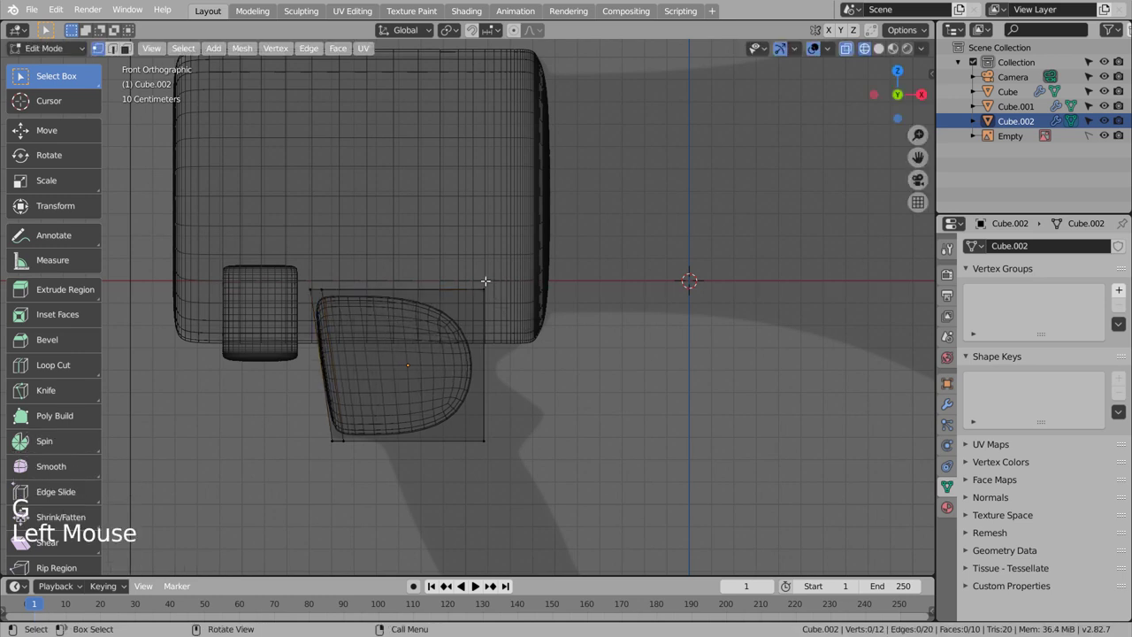
key(b)
key(g)
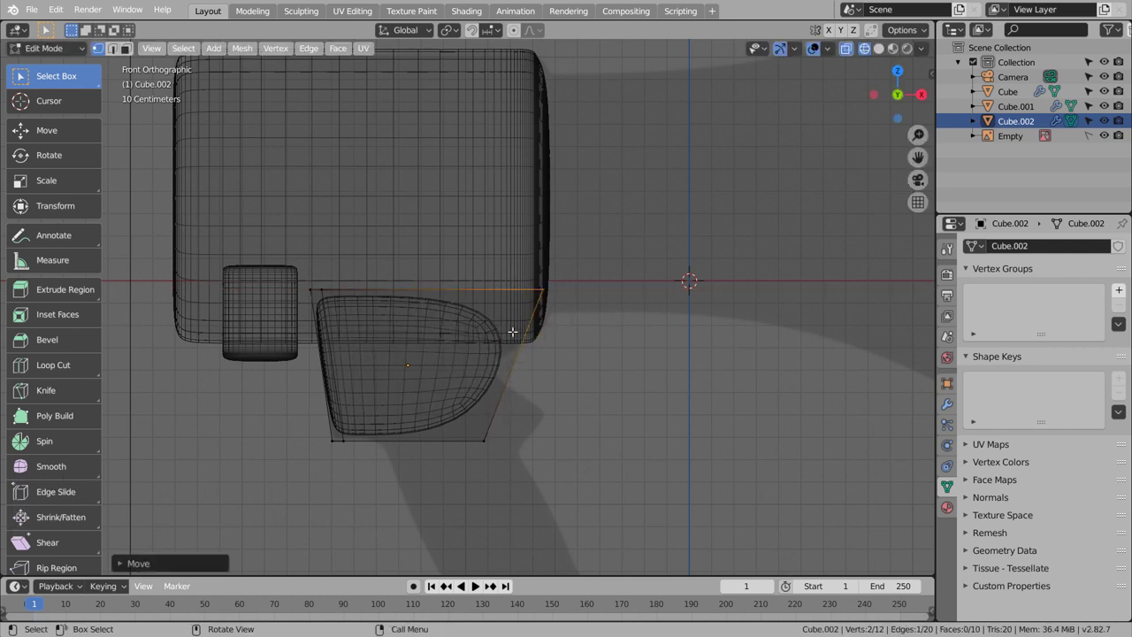
key(ctrl+r)
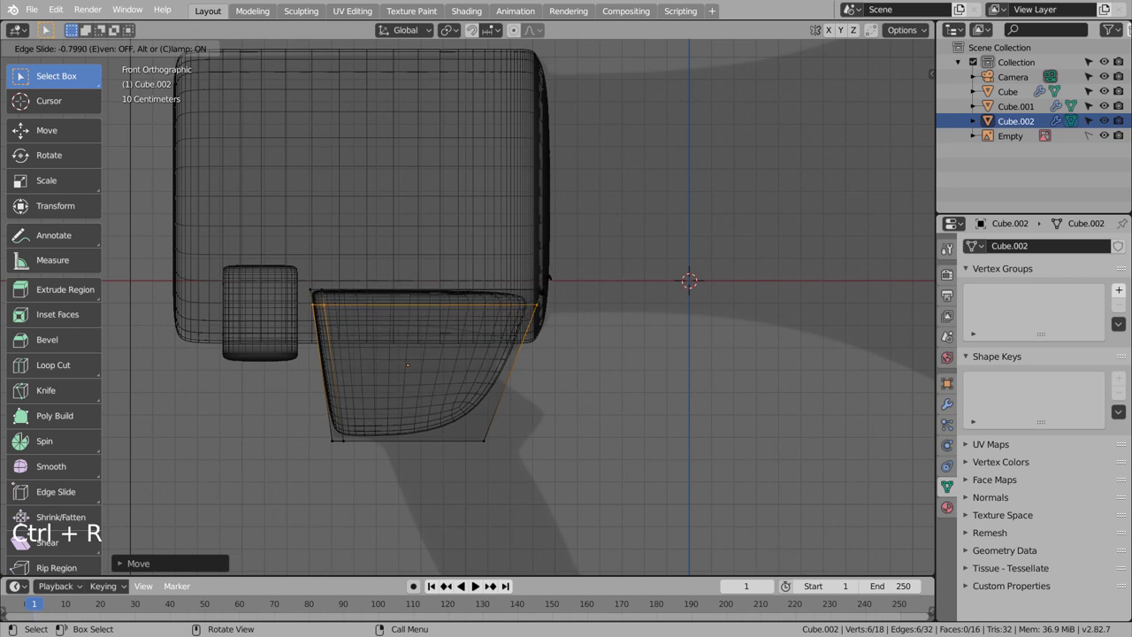
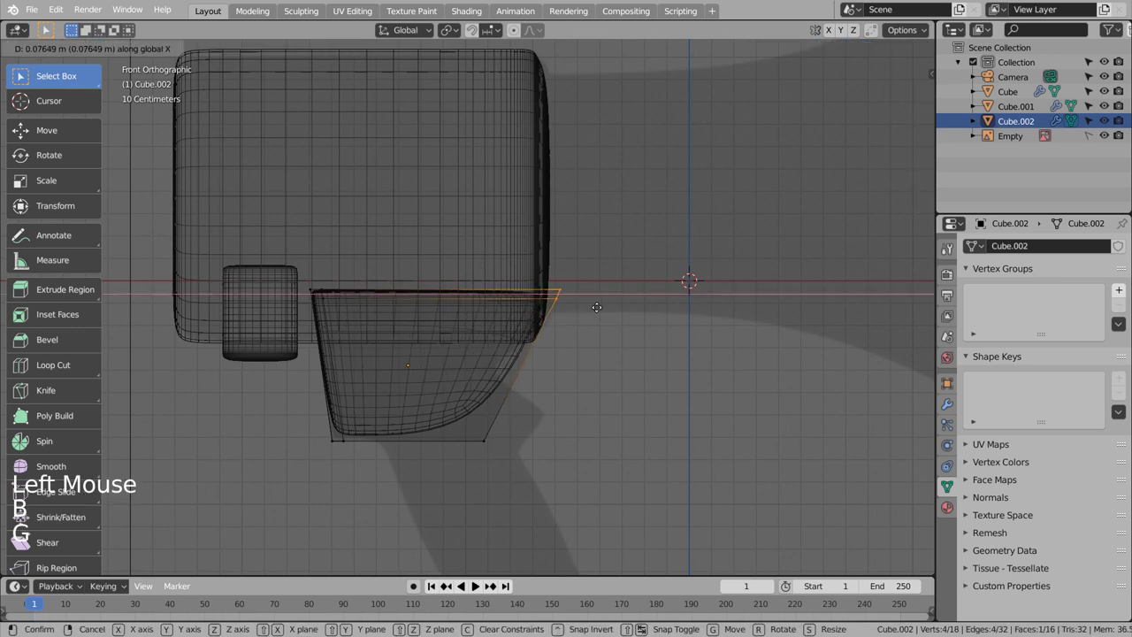
key(ctrl+r)
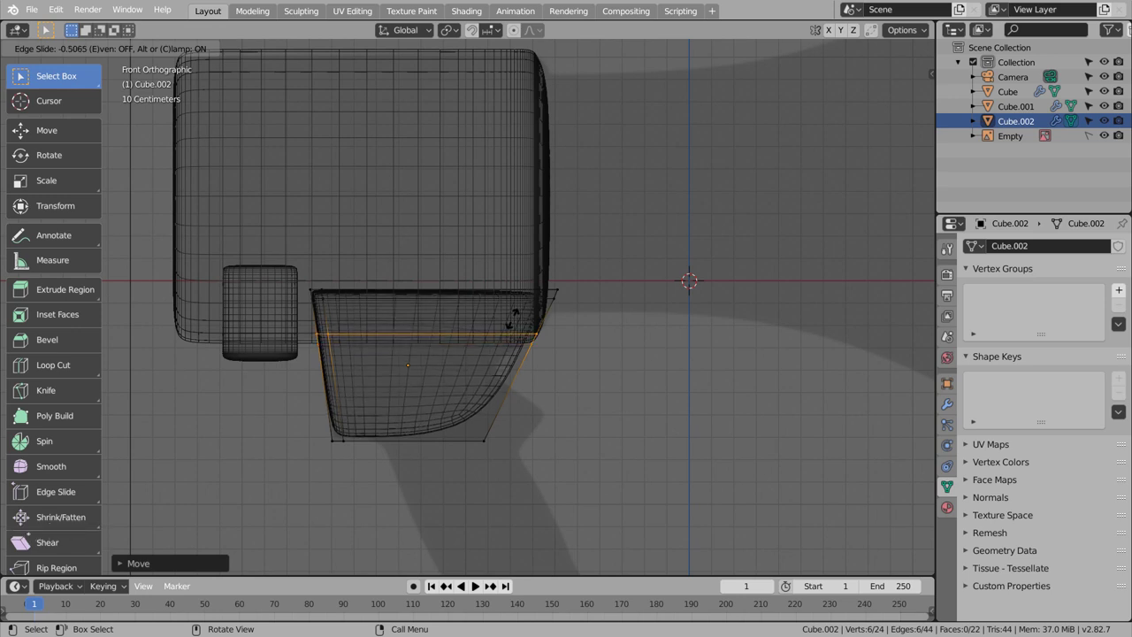
key(ctrl+r)
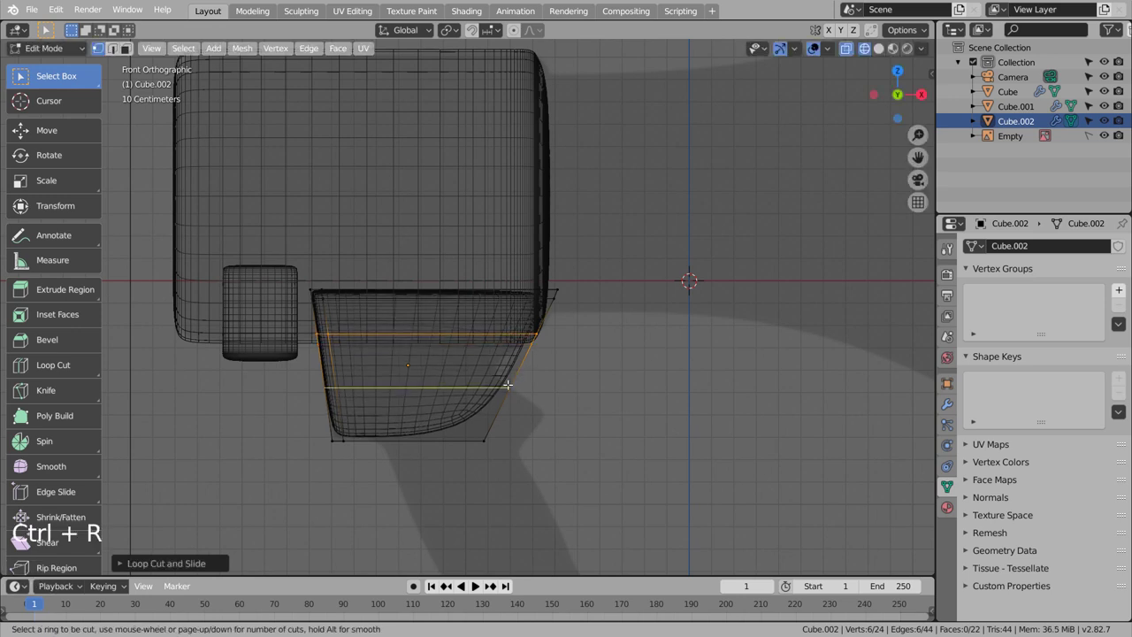
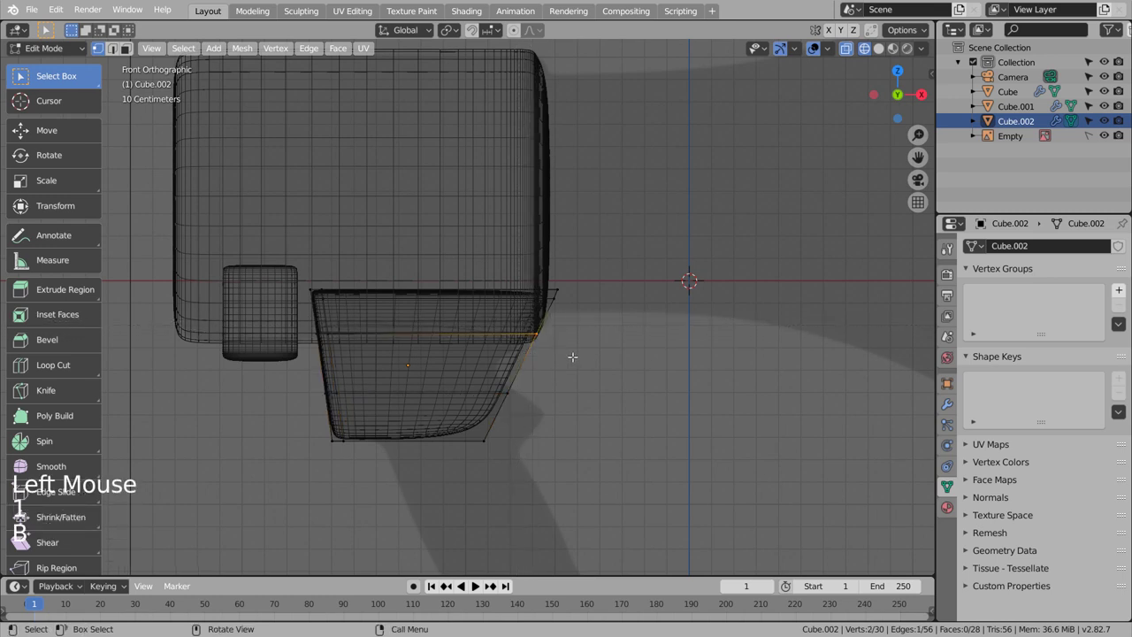
key(g)
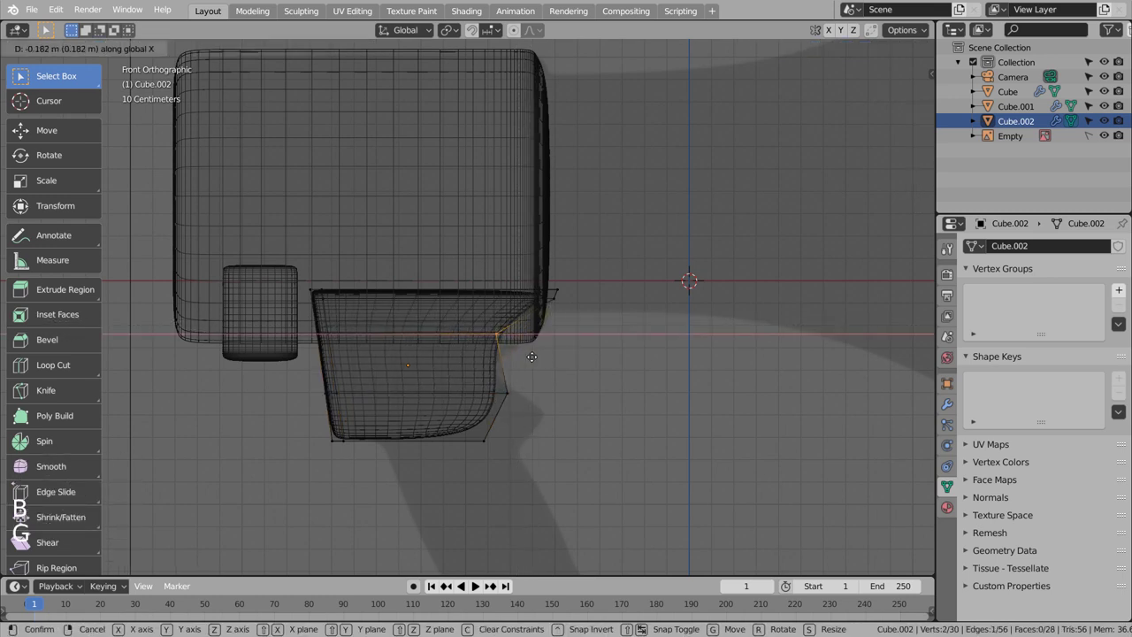
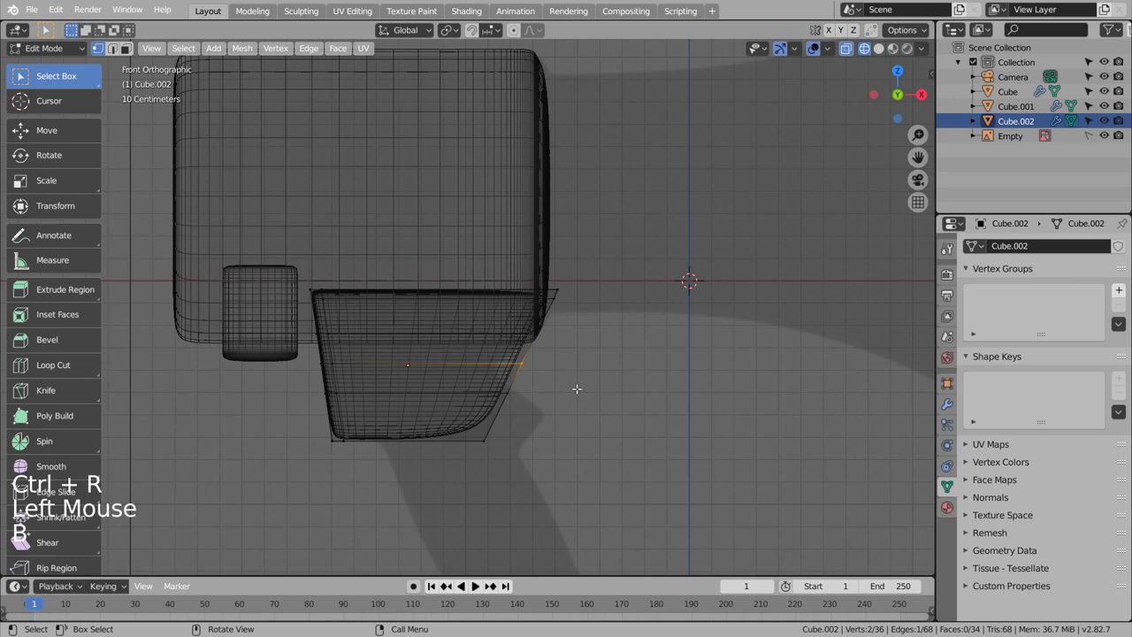
key(g)
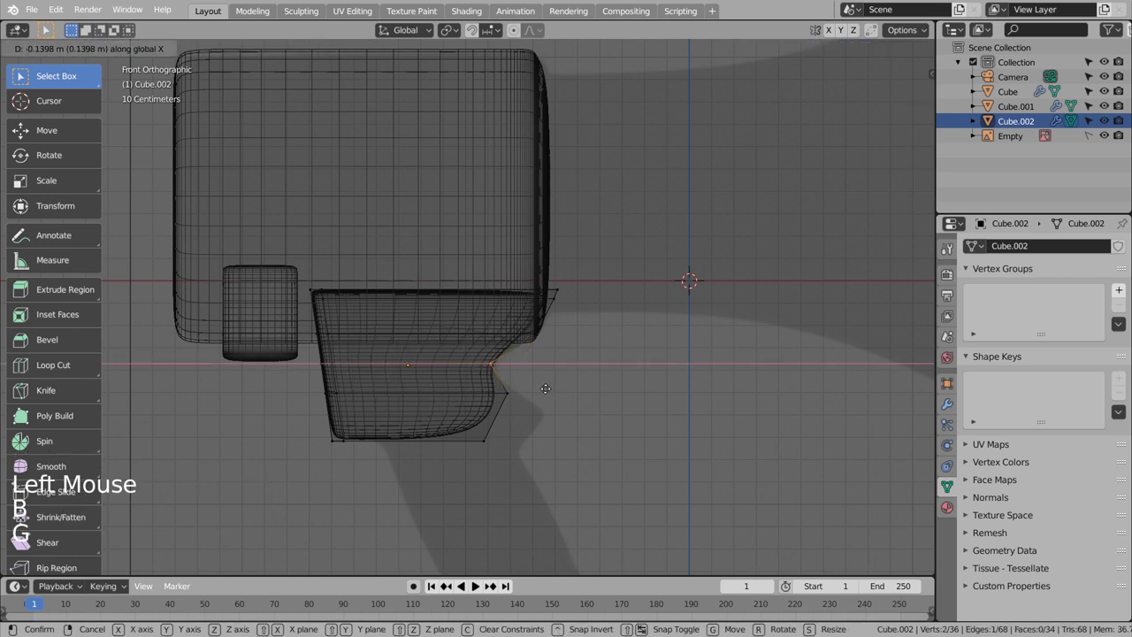
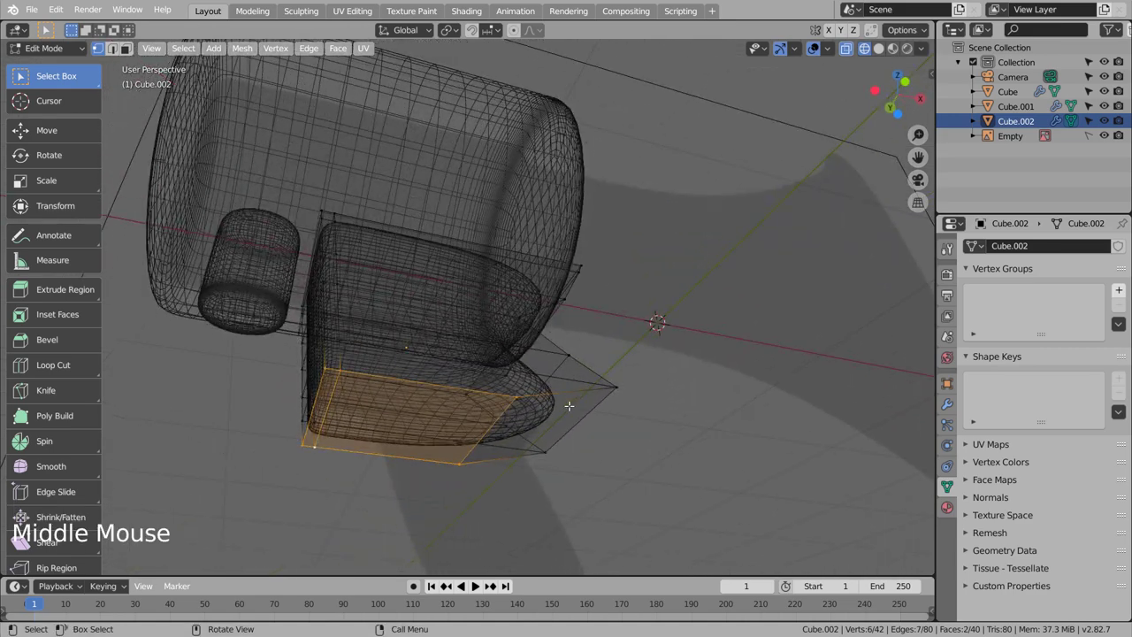
Hide and unhide objects to isolate the grip in front view and return to editing its geometry
key(KP_1)
key(shift+z)
key(Tab)
click(487, 411)
key(shift+z)
click(487, 411)
key(h)
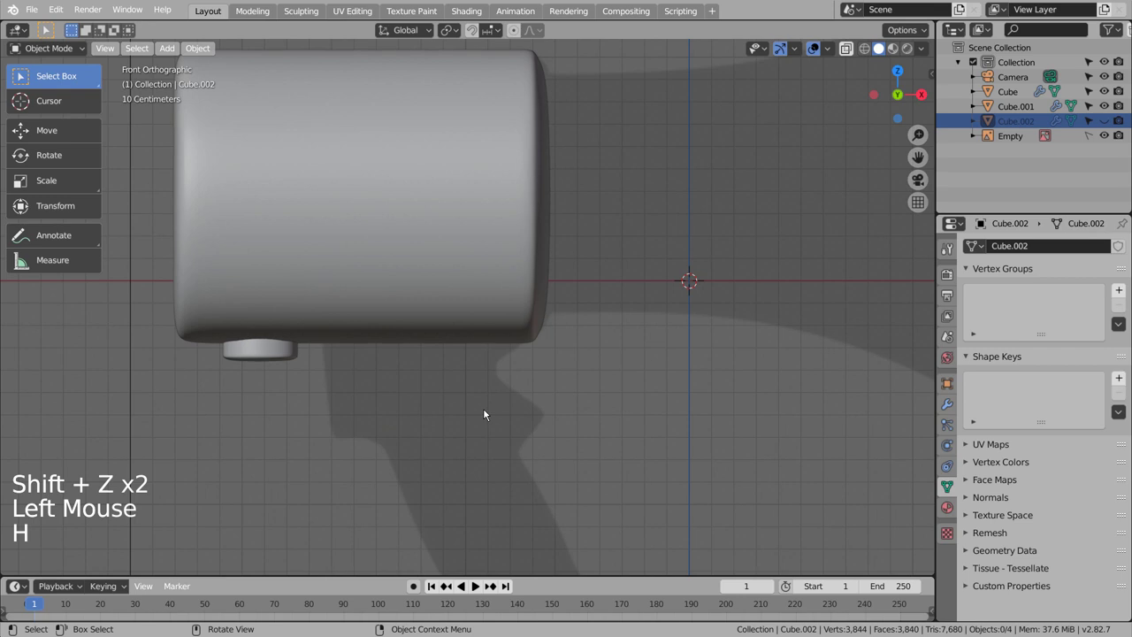
key(alt+g)
key(alt+h)
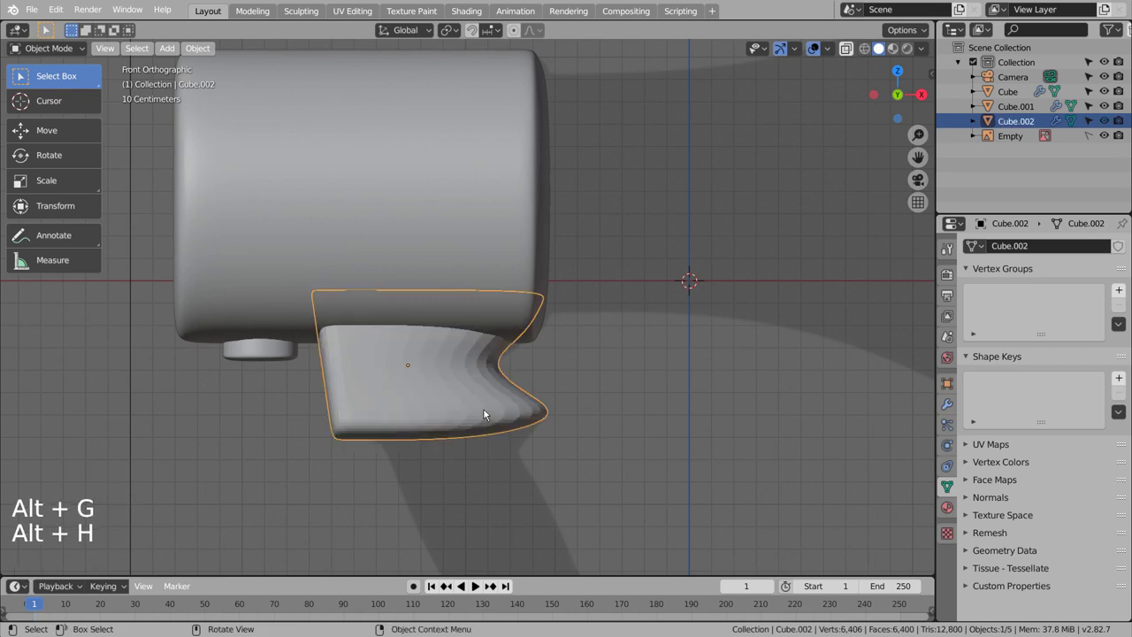
click(487, 411)
key(Tab)
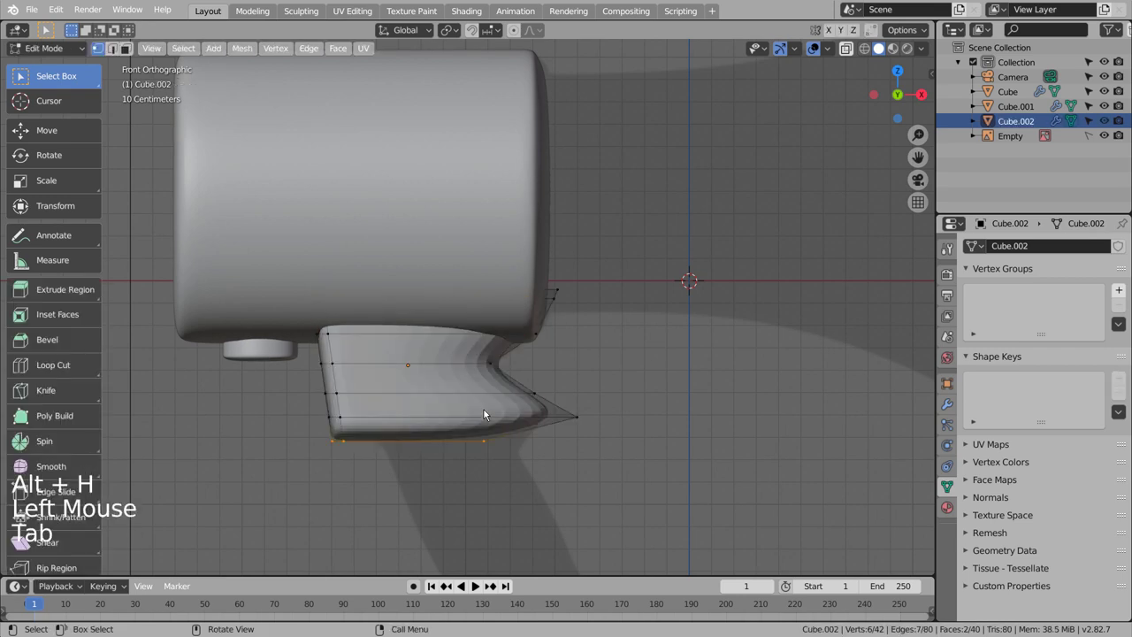
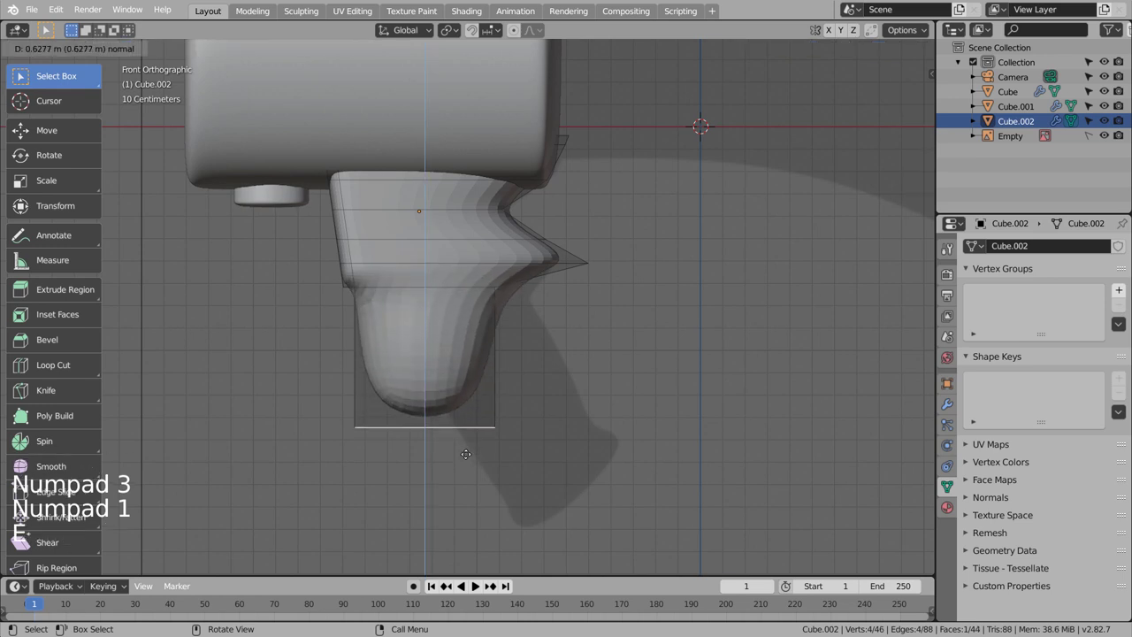
Extend the grip downward into an angled handle, add a loop near its bottom and flare the end
key(g)
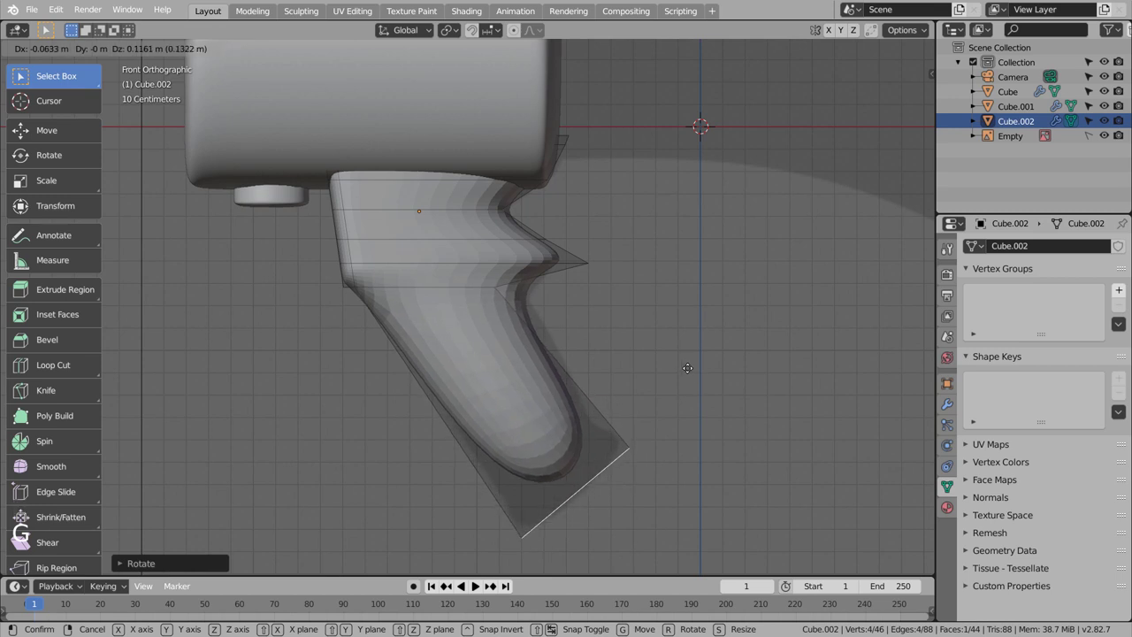
key(ctrl+r)
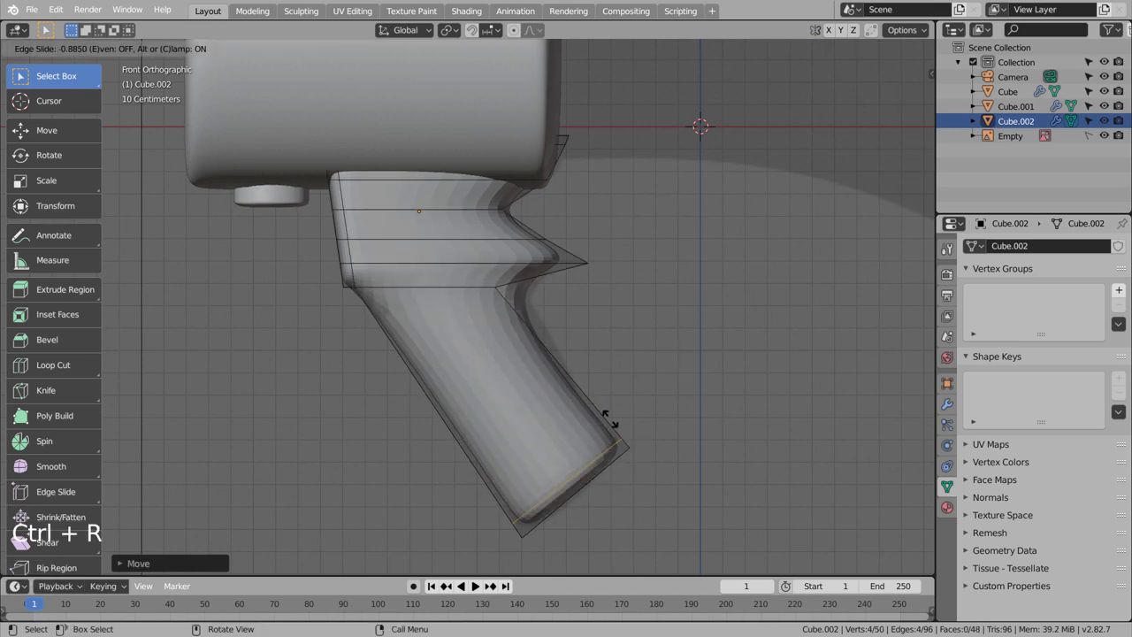
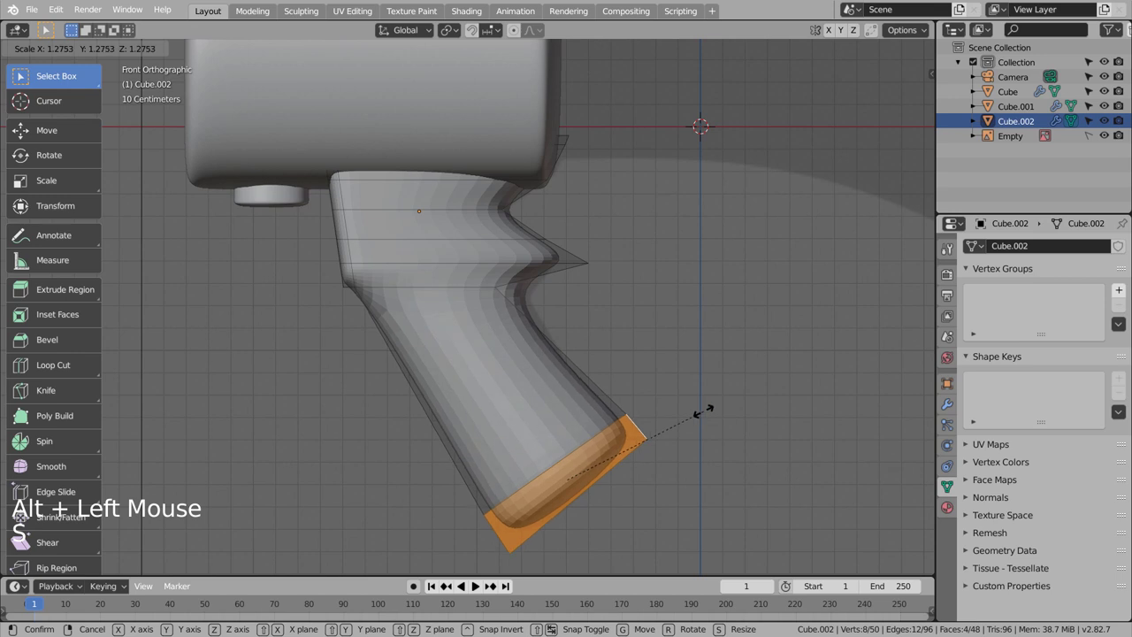
key(Tab)
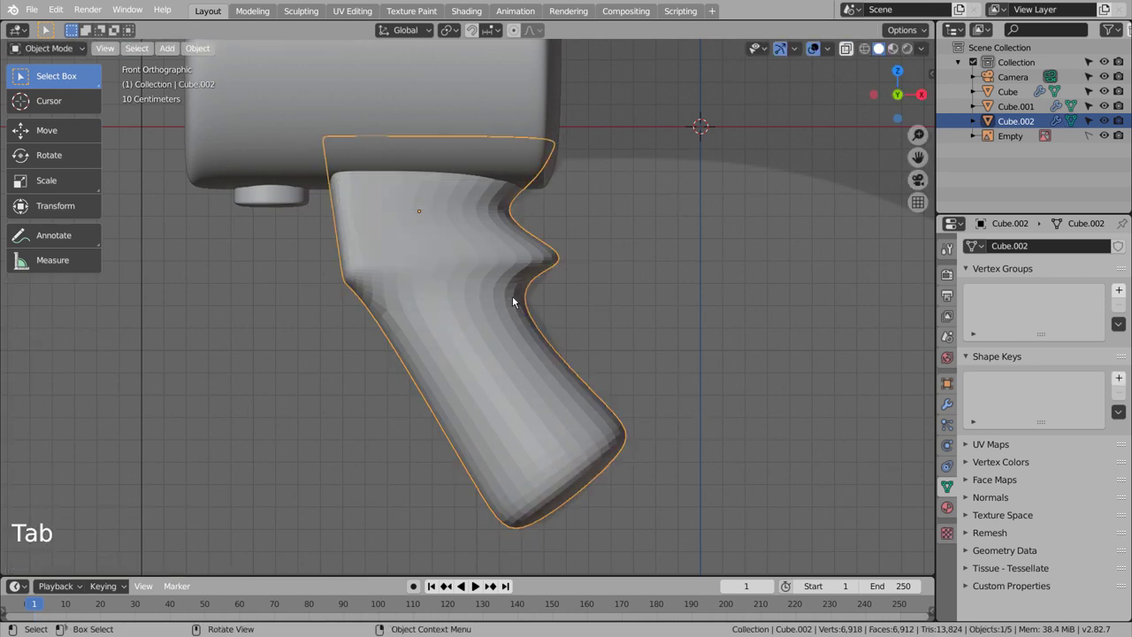
Apply Shade Smooth to the grip and orbit to check body, knob and grip from the side and end-on
right_click(479, 275)
click(506, 285)
click(707, 325)
scroll(down, 3)
click(689, 388)
middle_click(692, 386)
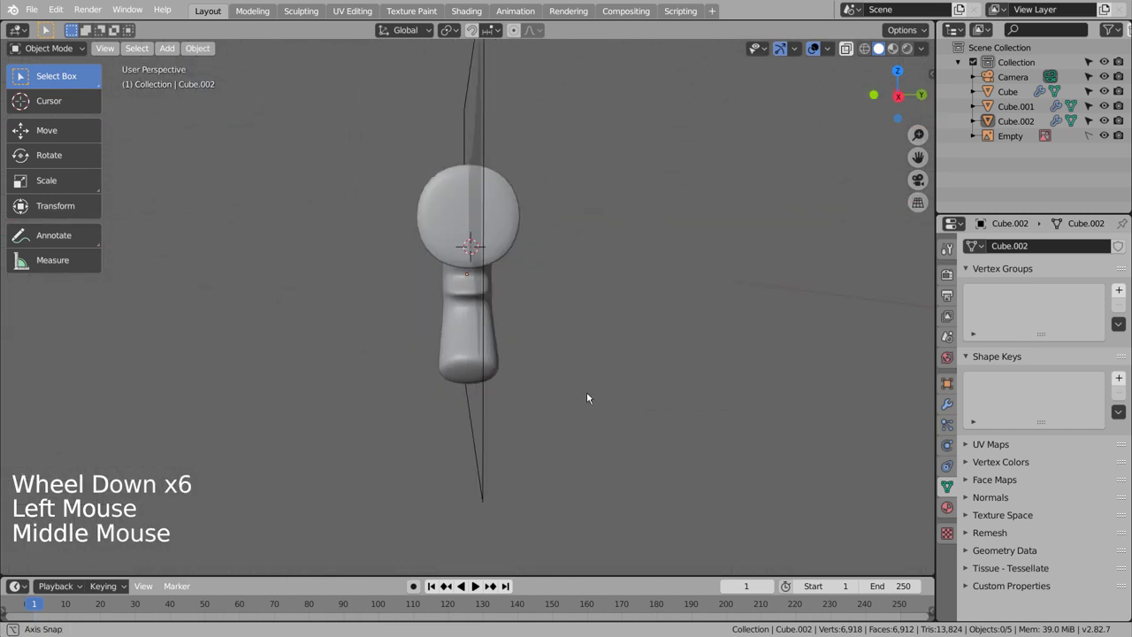
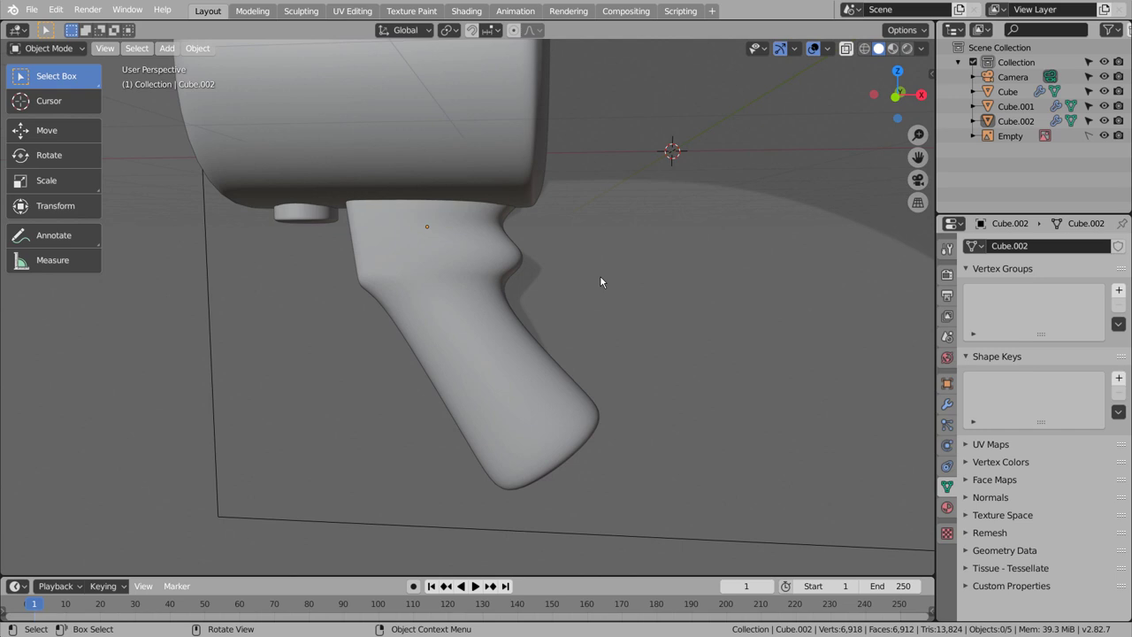
In front X-ray view, pull the grip's upper back vertices inward to curve it below the body
click(430, 250)
key(KP_1)
key(shift+z)
key(Tab)
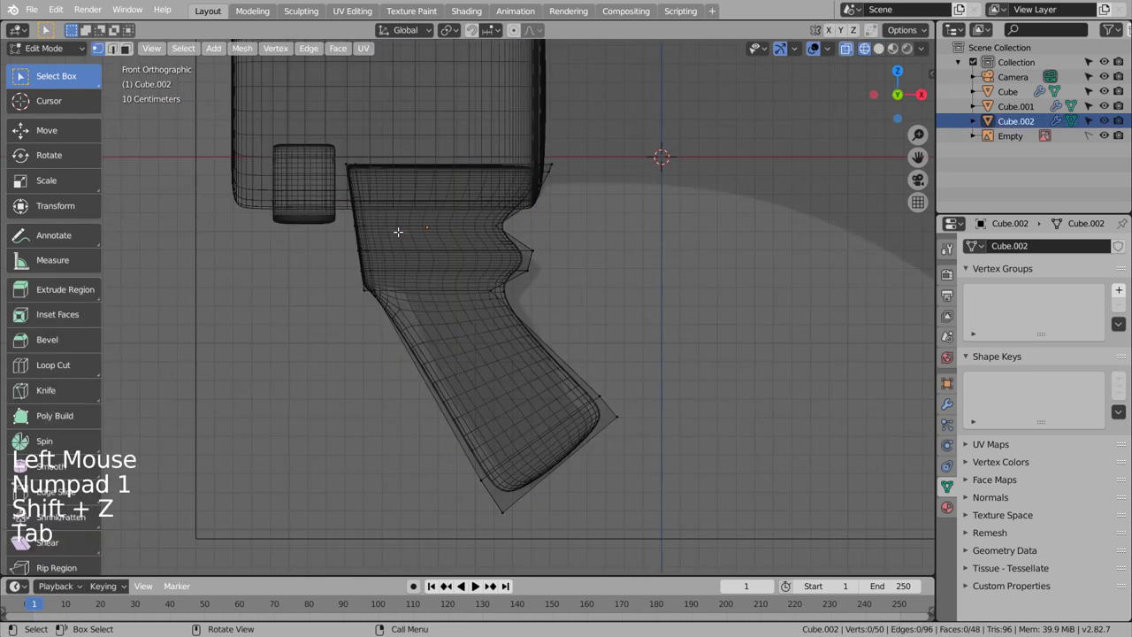
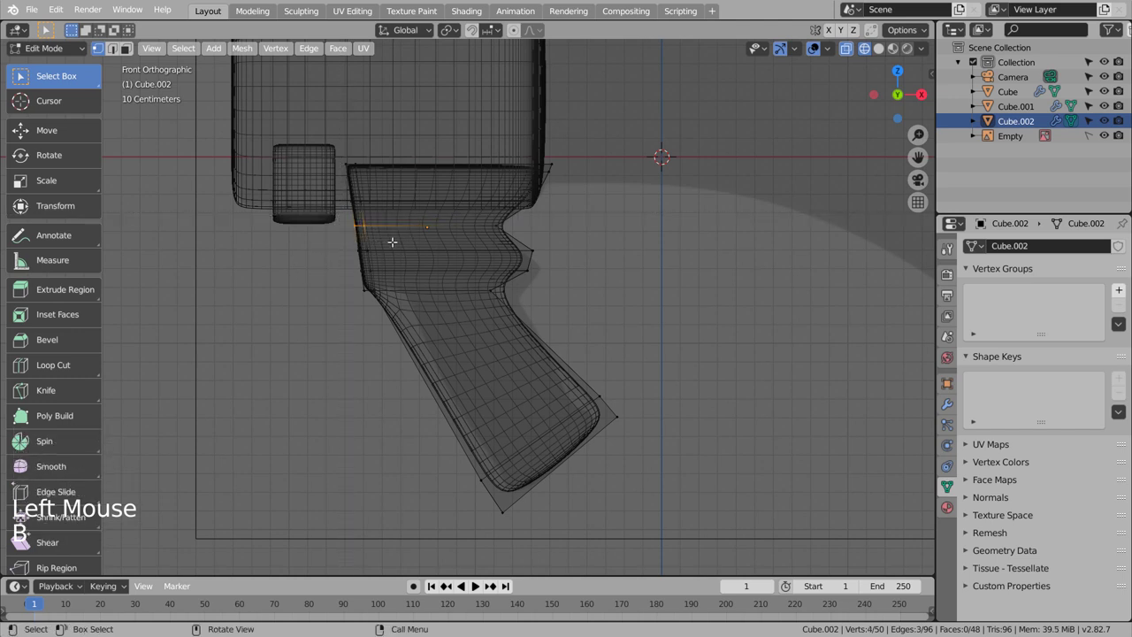
key(g)
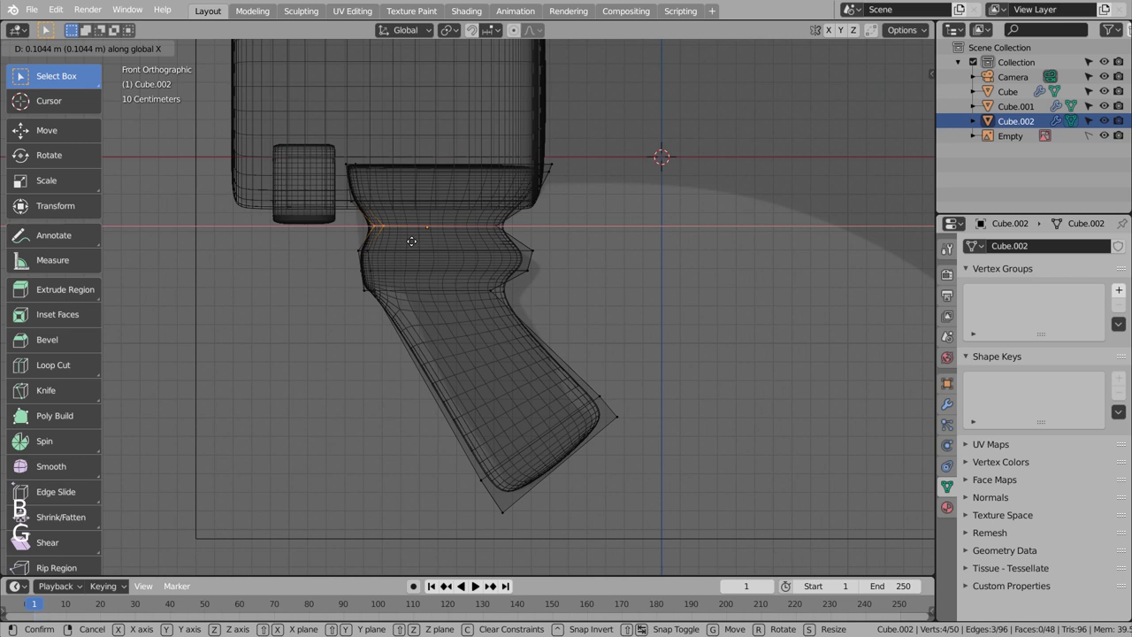
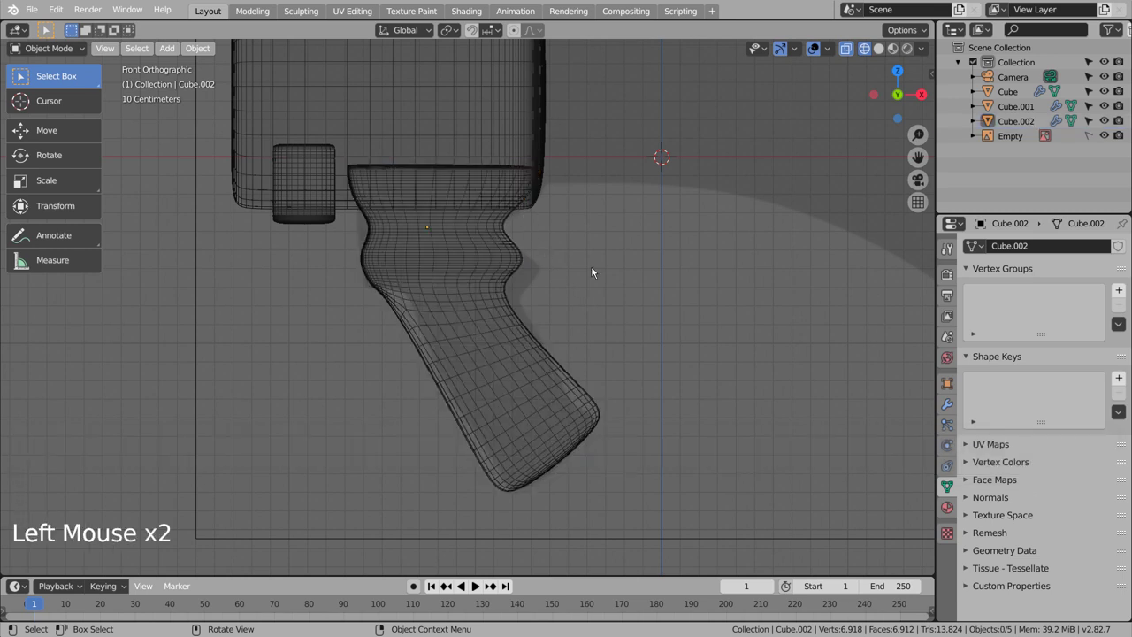
Add a small cube, scale and slim it onto the grip's trigger notch, and slide a new loop through it
key(shift+a)
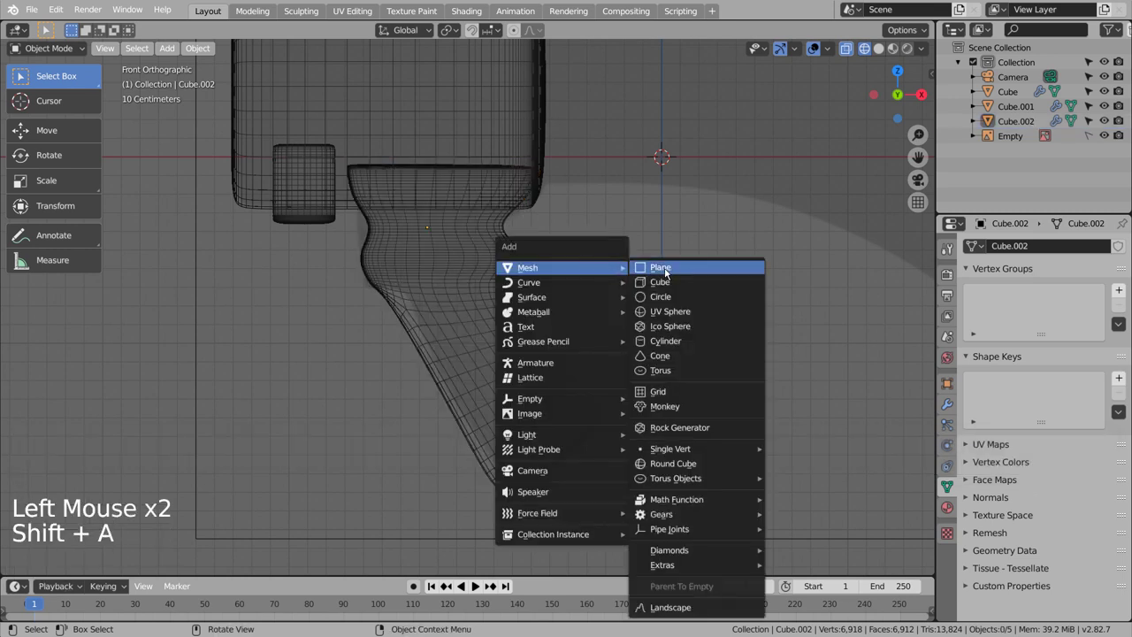
key(s)
key(g)
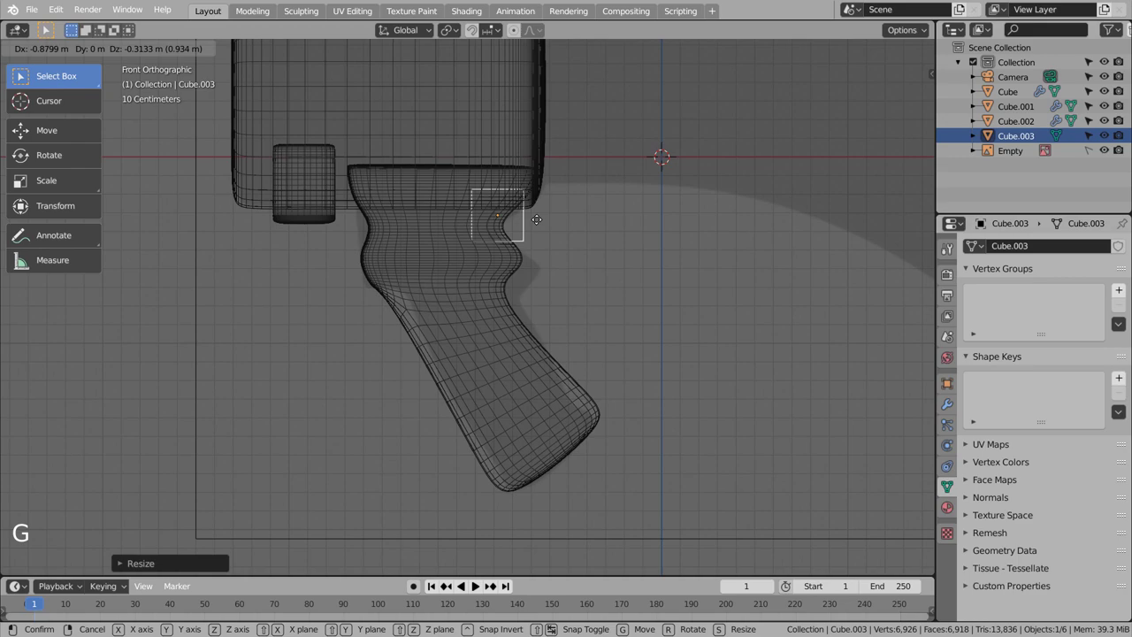
middle_click(659, 330)
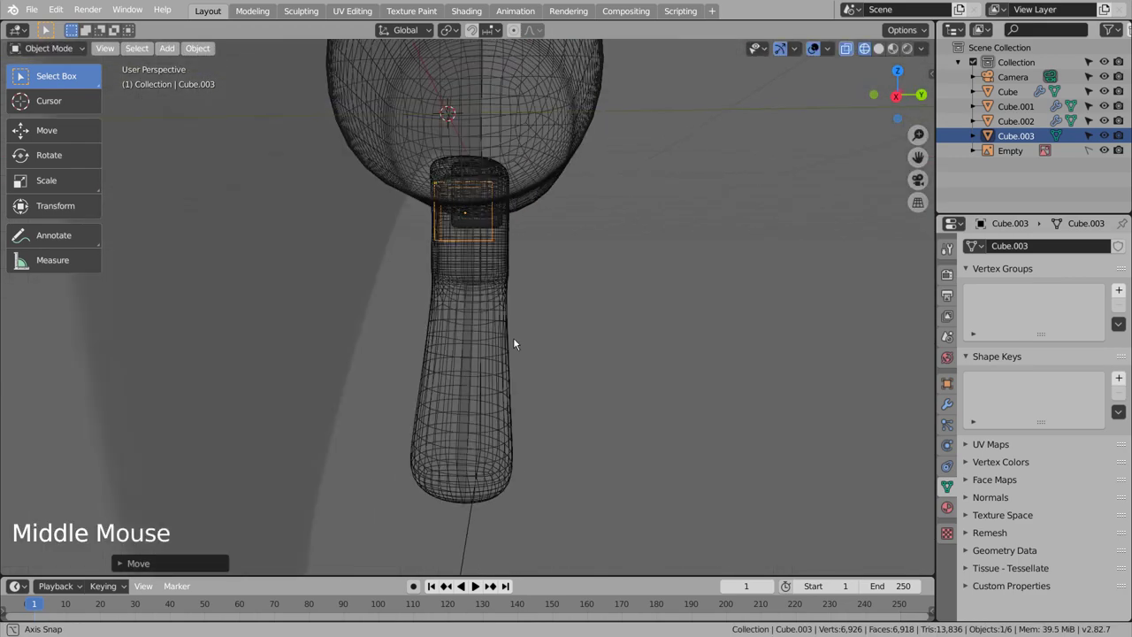
key(s)
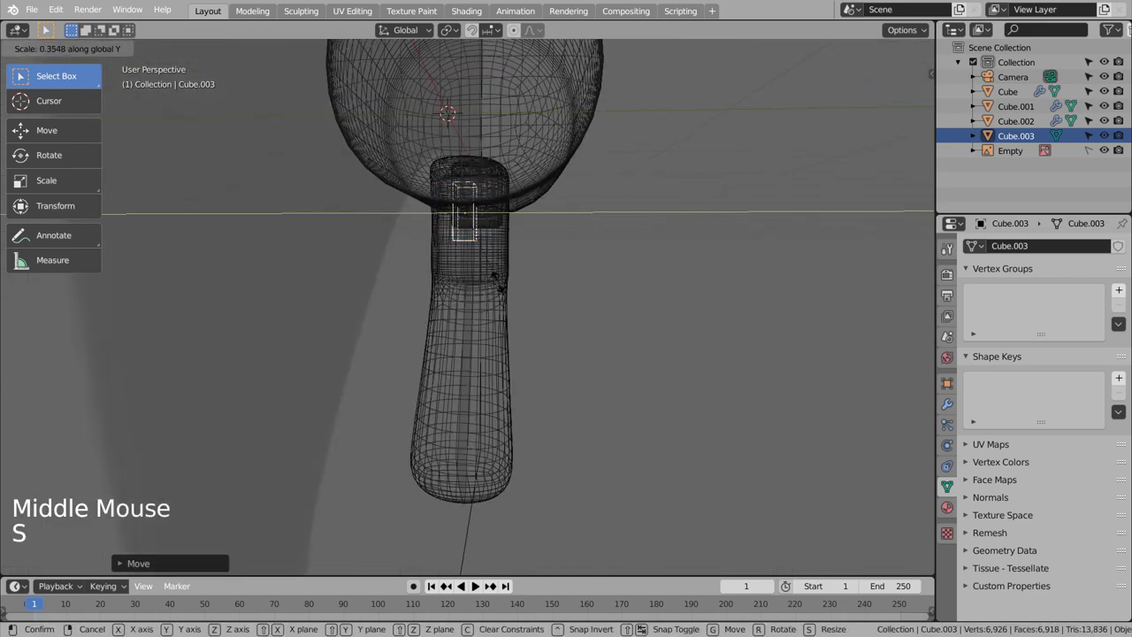
middle_click(552, 302)
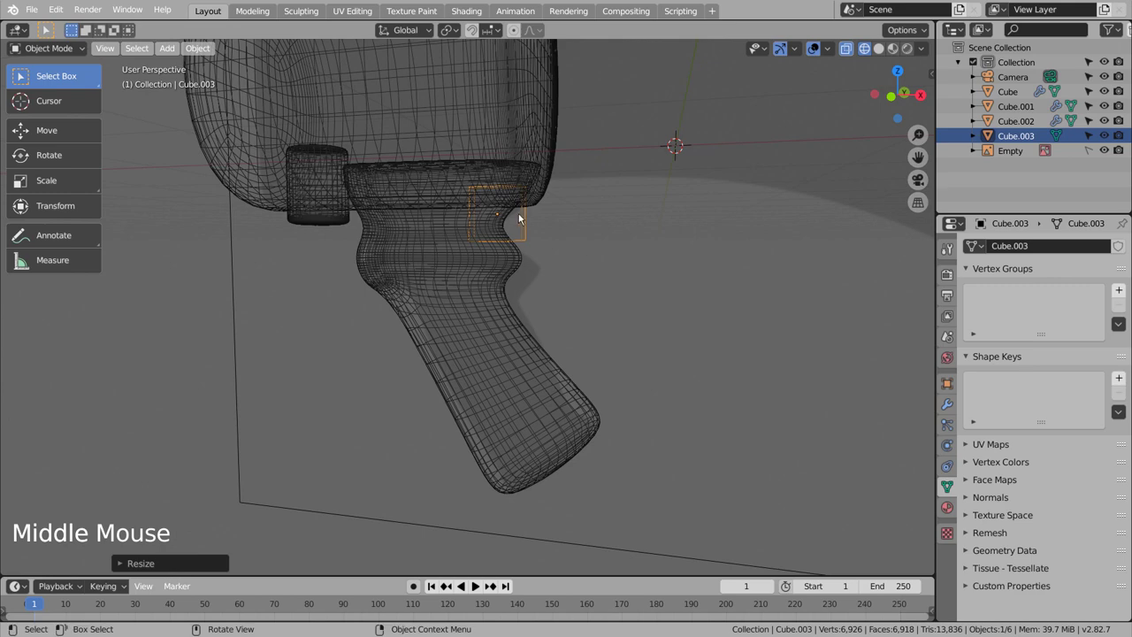
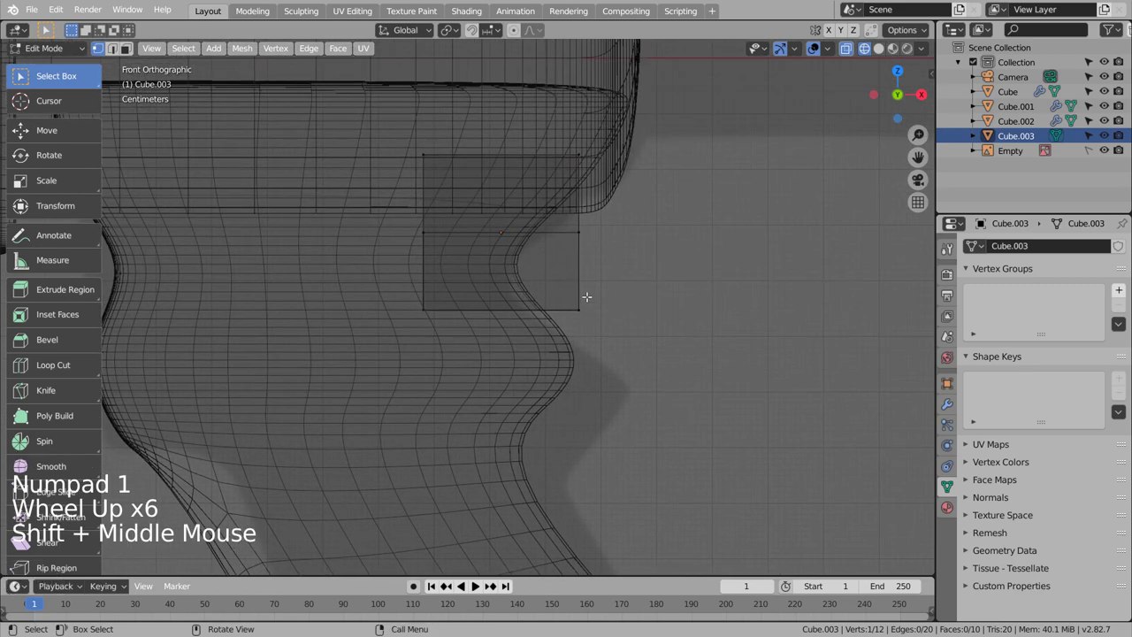
key(b)
key(g)
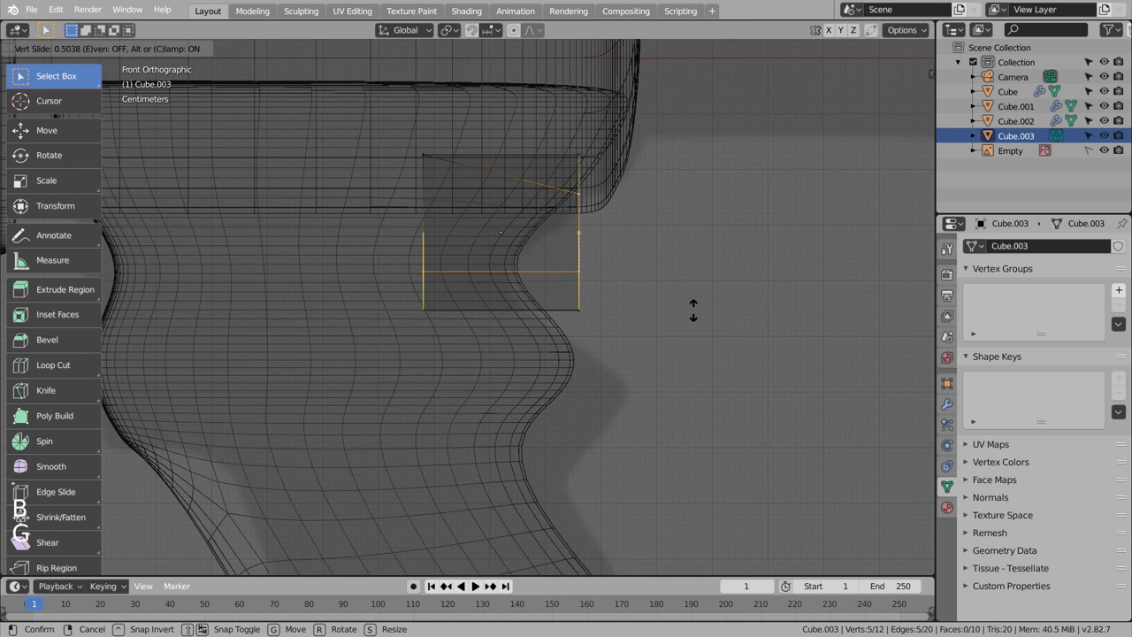
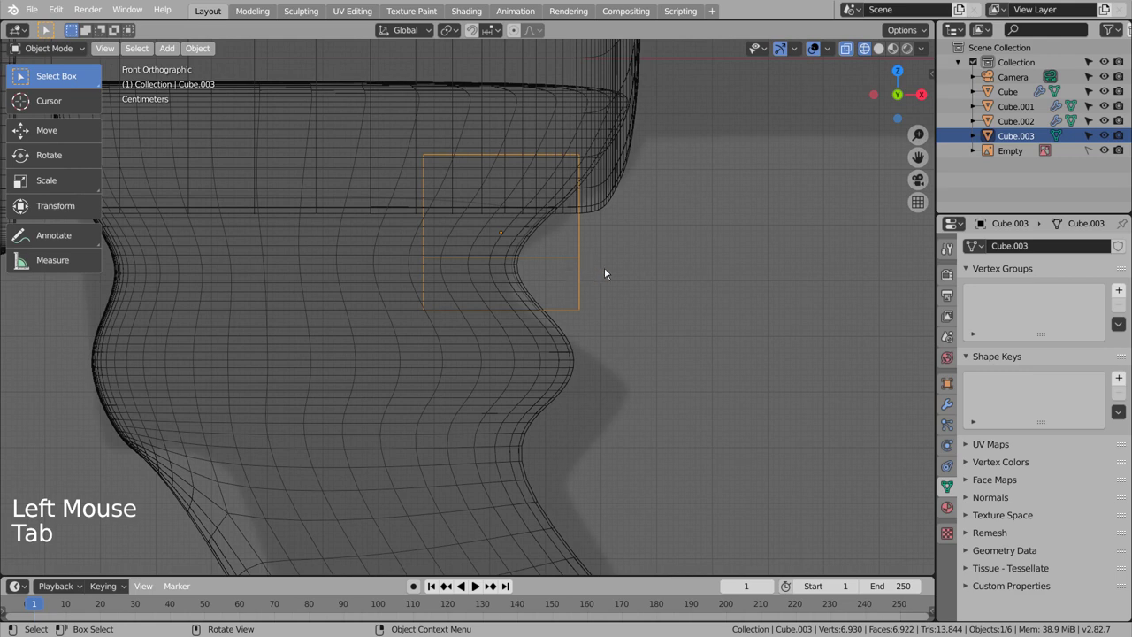
Round the trigger block with Ctrl+3 subdivision and add edge loops to tighten its corners
key(ctrl+3)
key(Tab)
key(Tab)
key(Tab)
key(ctrl+r)
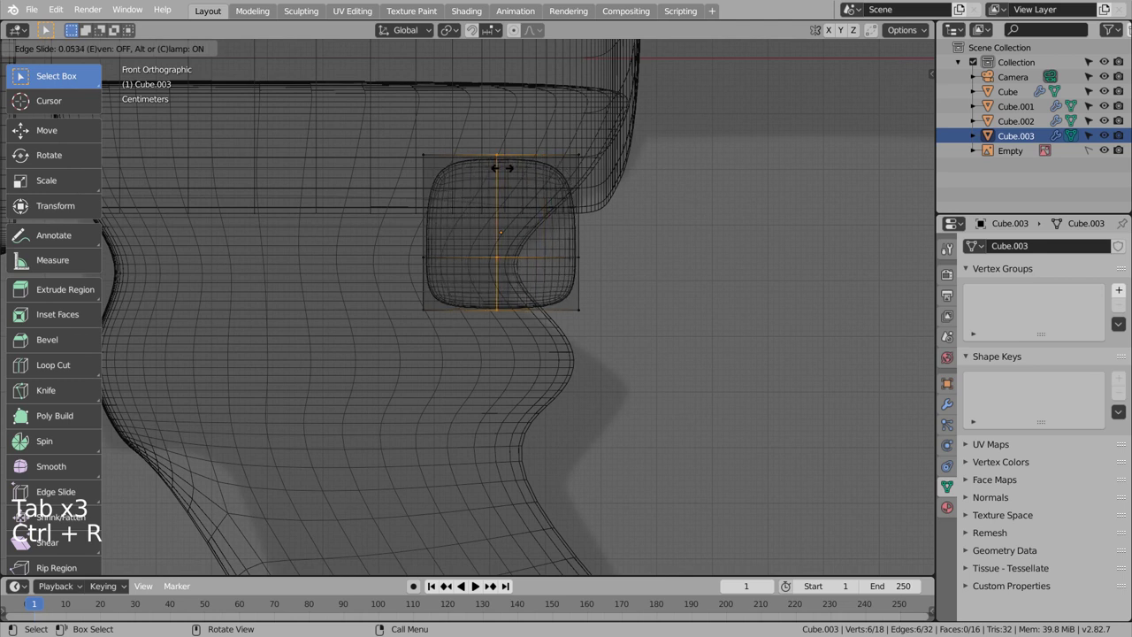
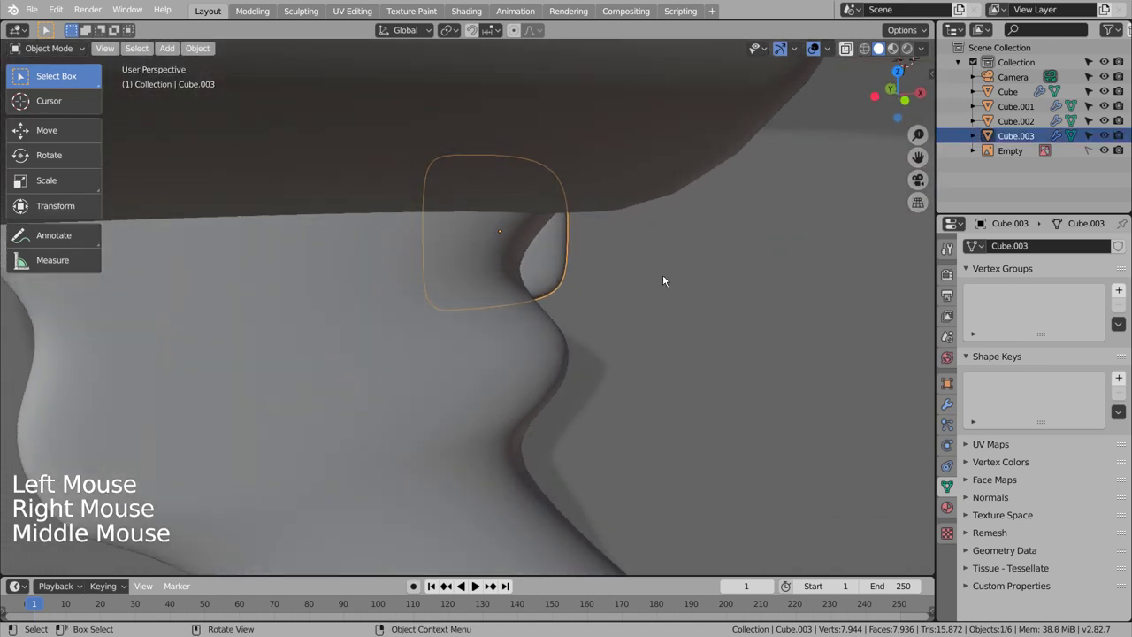
Add a new cube from front view and shrink it to the size of the body's front
click(671, 278)
scroll(down, 3)
scroll(down, 3)
middle_click(654, 368)
key(KP_1)
key(ctrl+s)
click(613, 348)
key(shift+a)
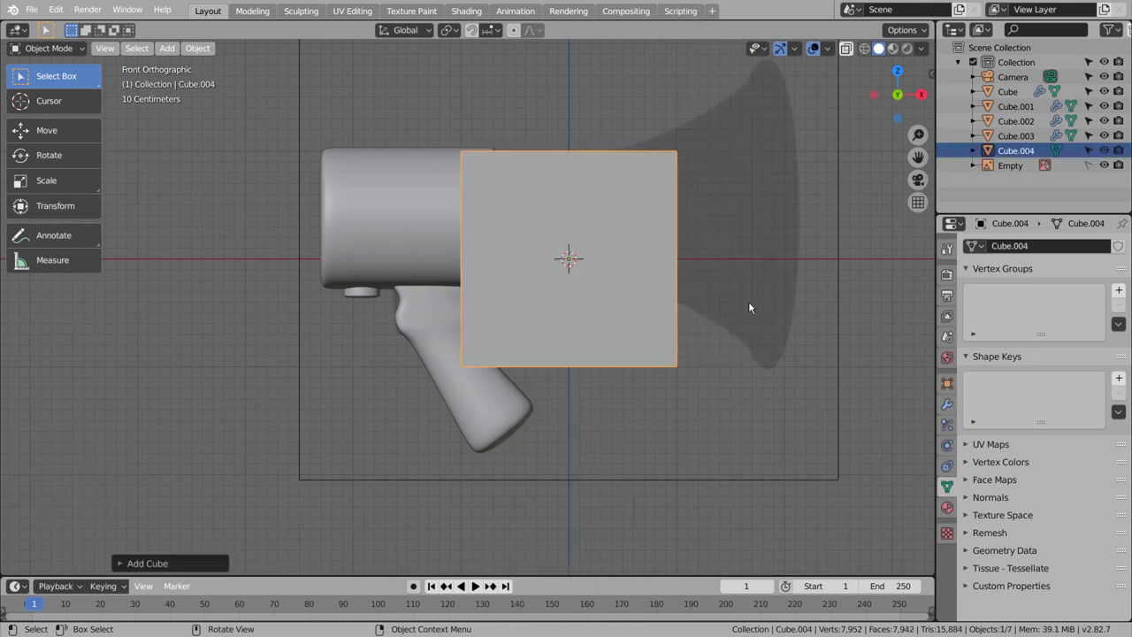
key(ctrl+3)
Move the cube against the body front, add a loop cut and extrude its front face into the horn neck
key(Tab)
key(g)
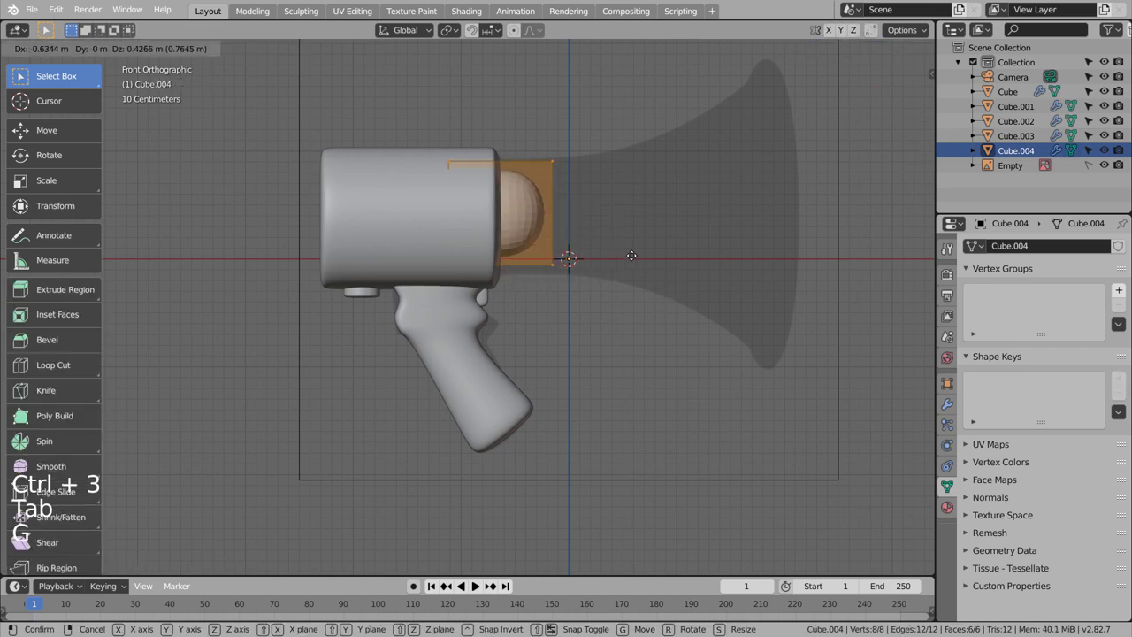
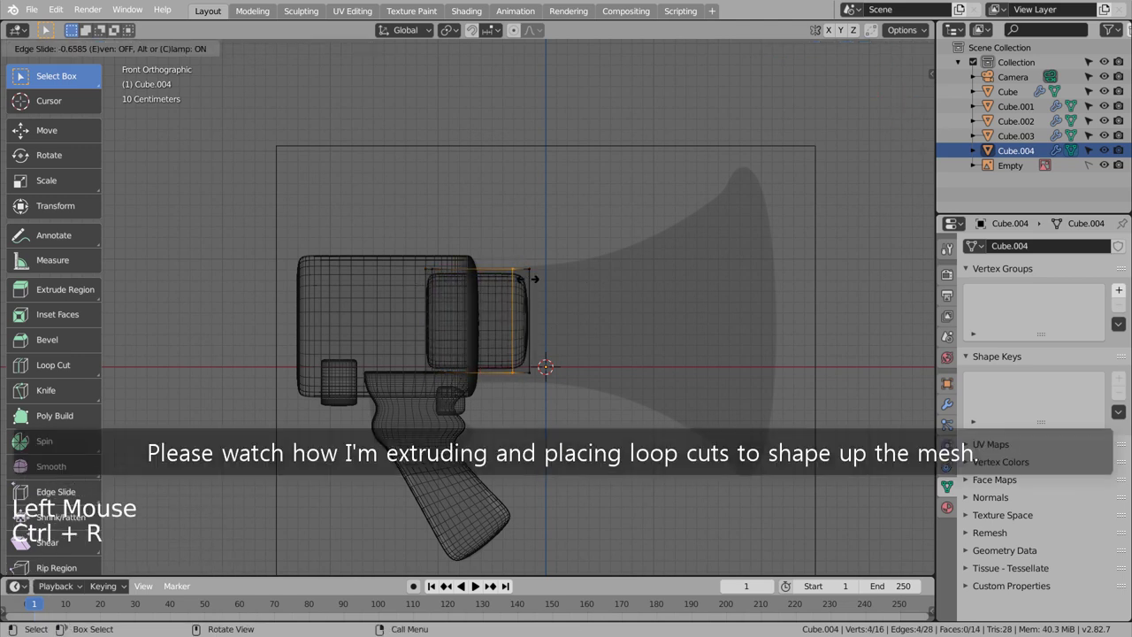
key(ctrl+z)
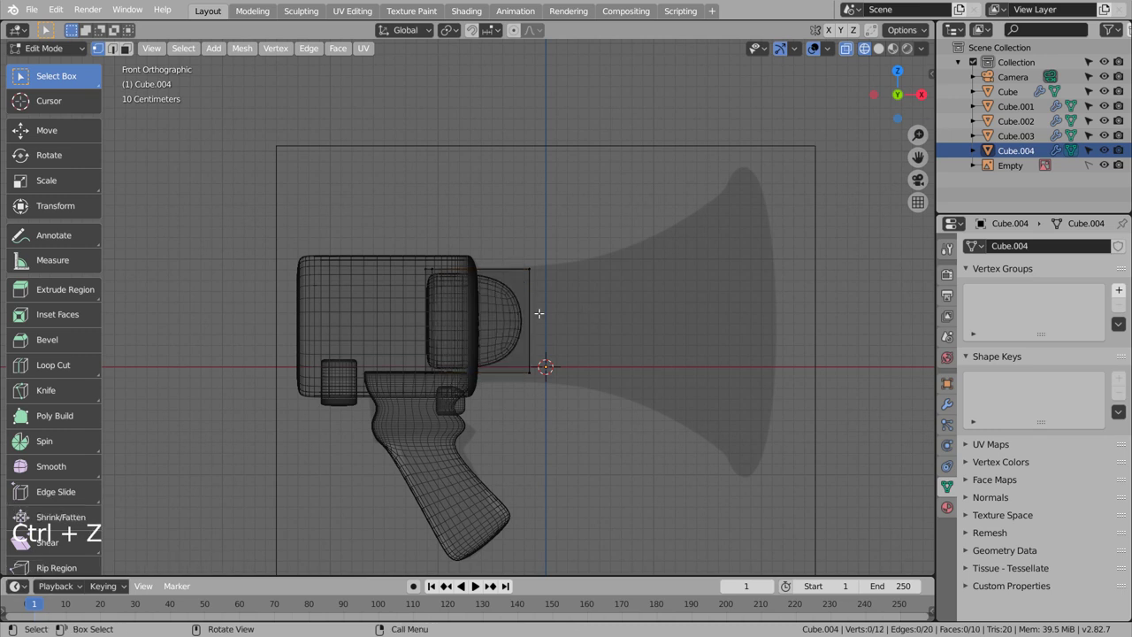
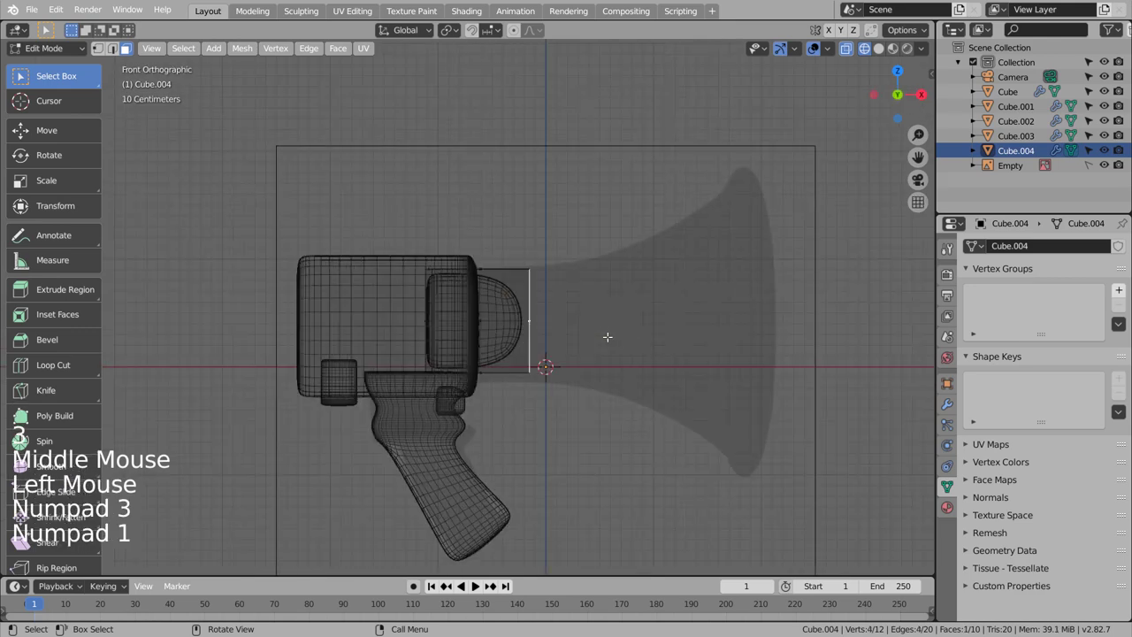
key(e)
key(s)
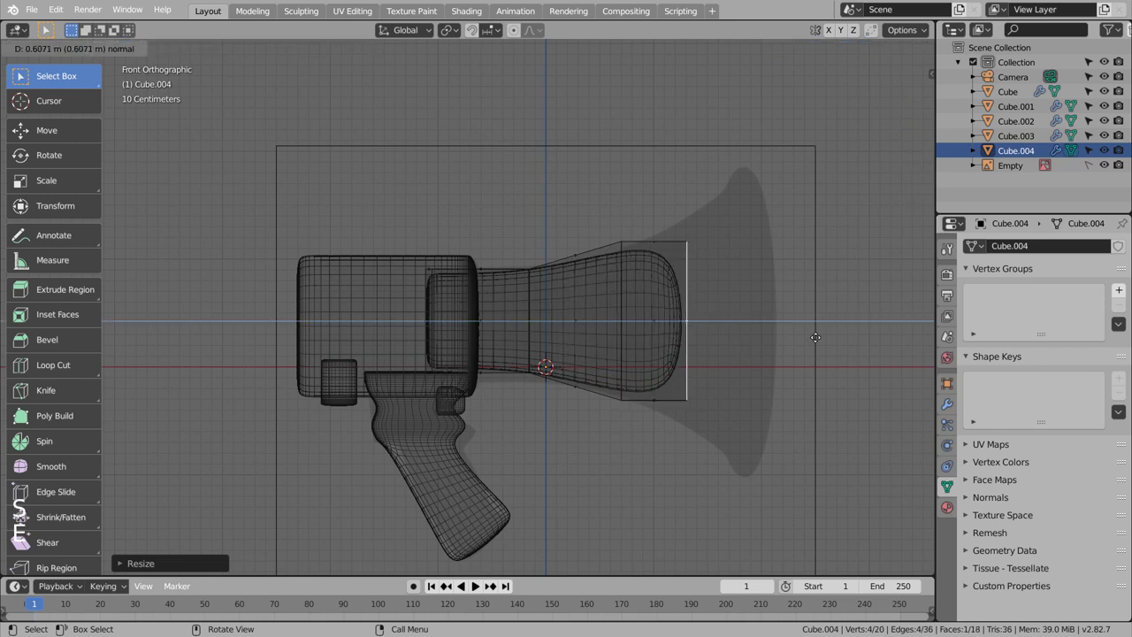
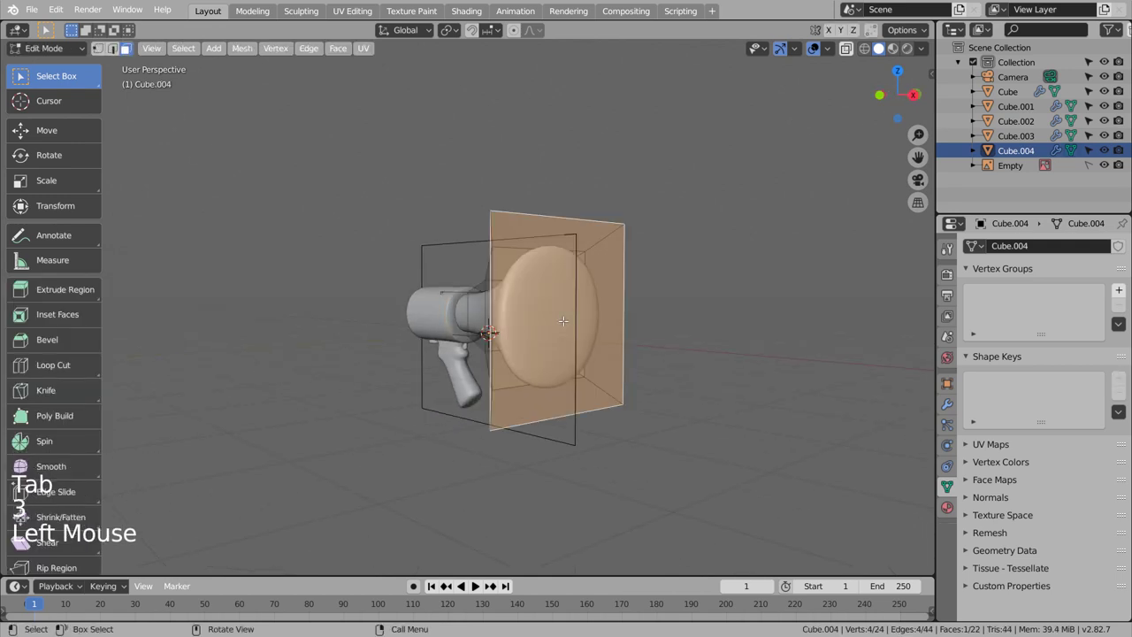
Inset the horn's mouth face twice and push the inner face back, narrowing it into a hollow cone
key(i)
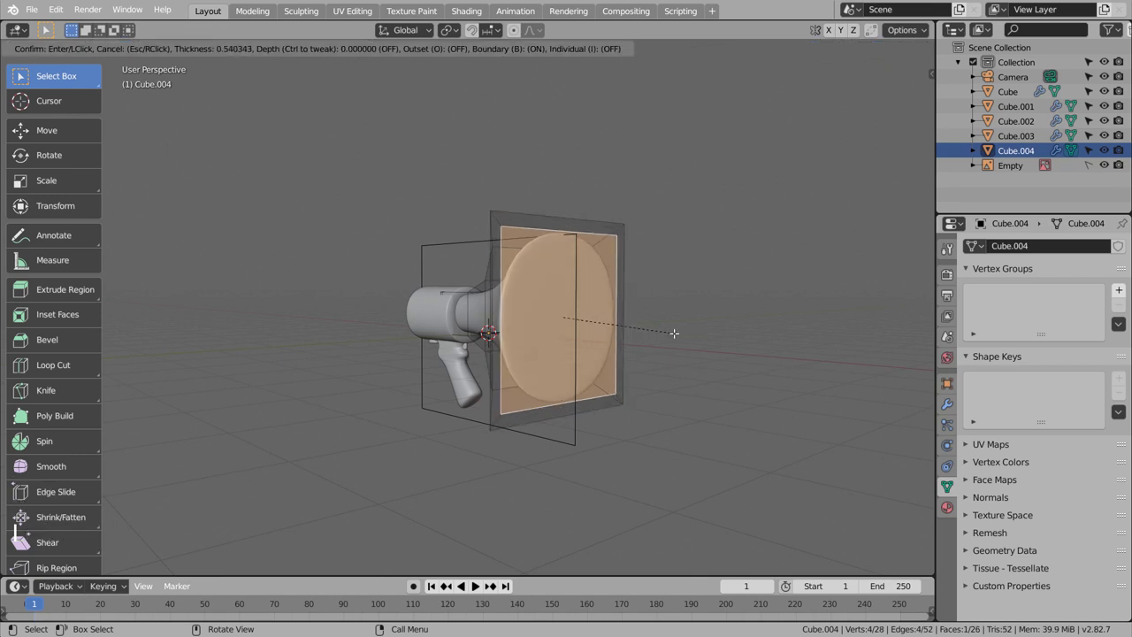
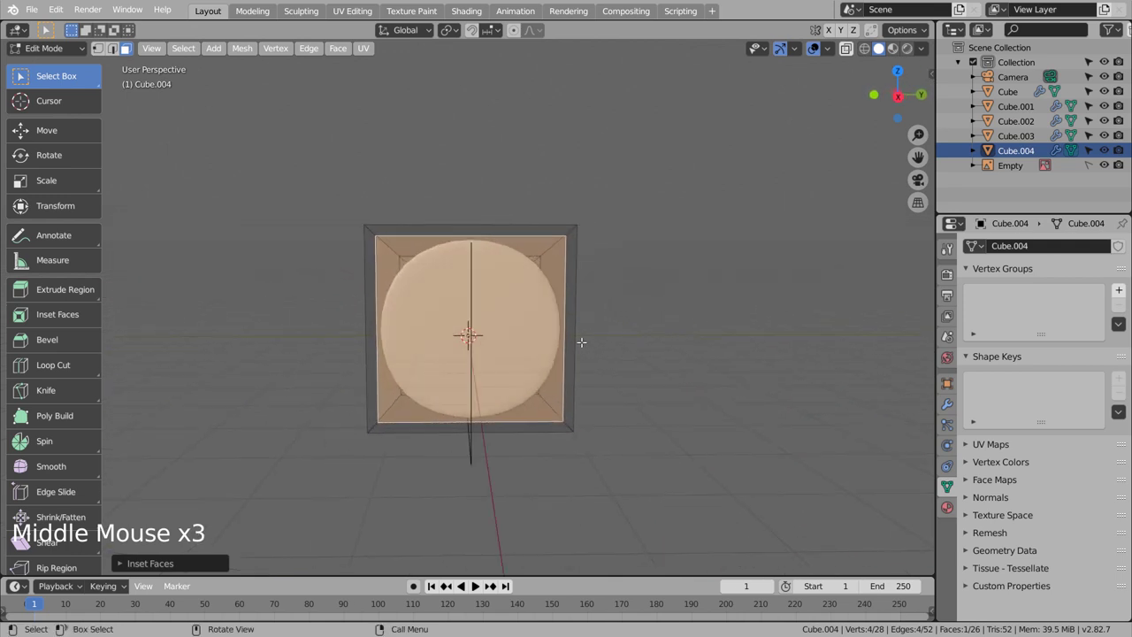
key(i)
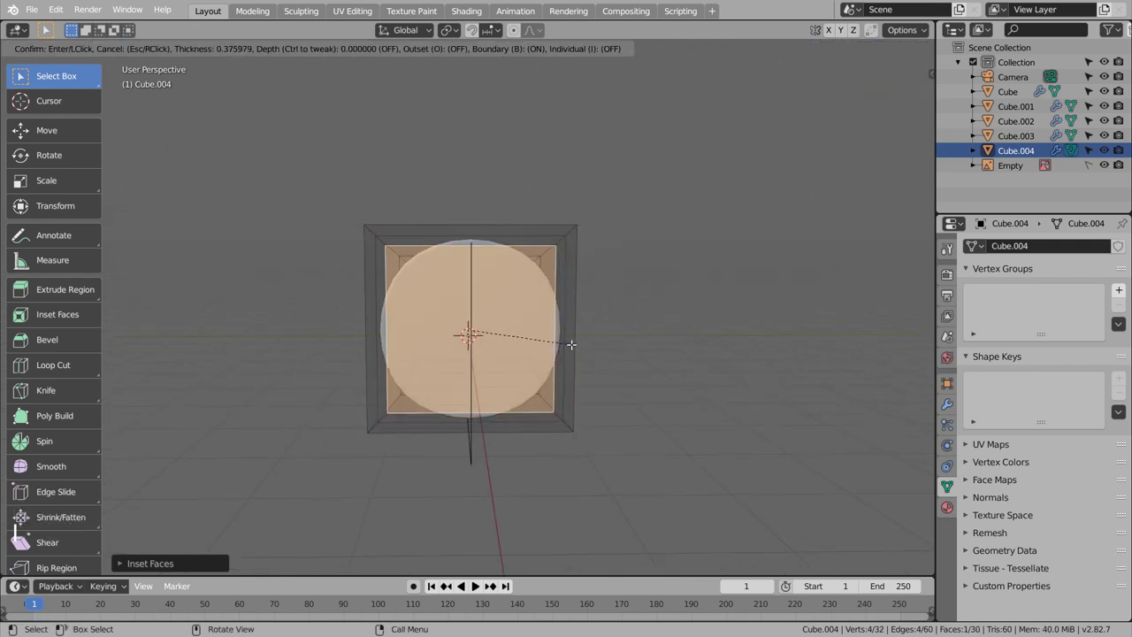
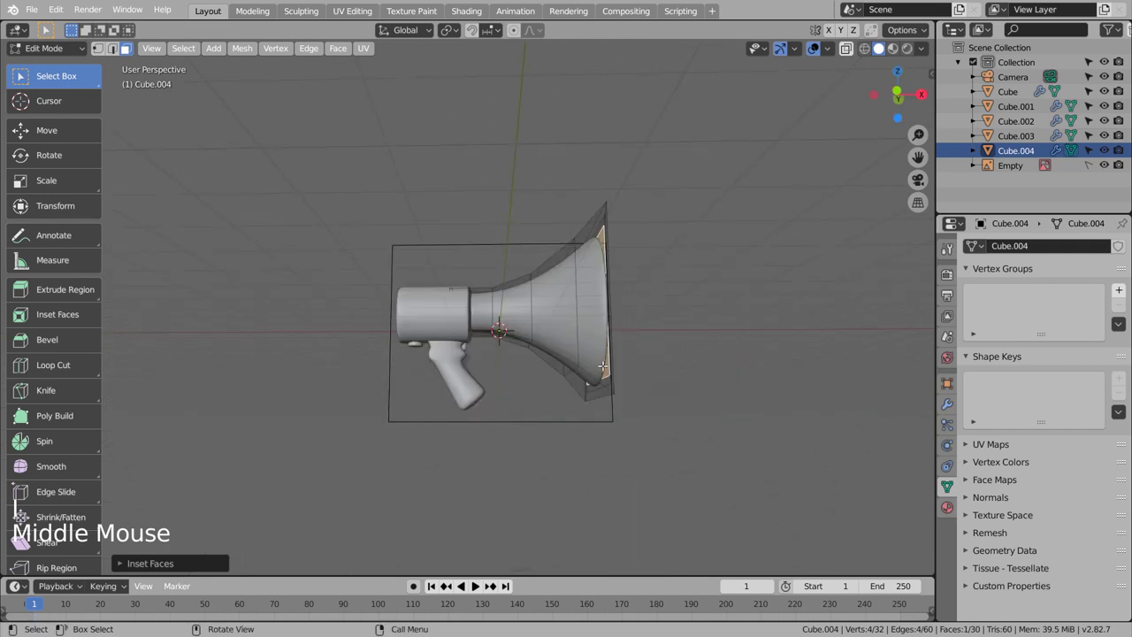
key(KP_1)
key(shift+z)
key(e)
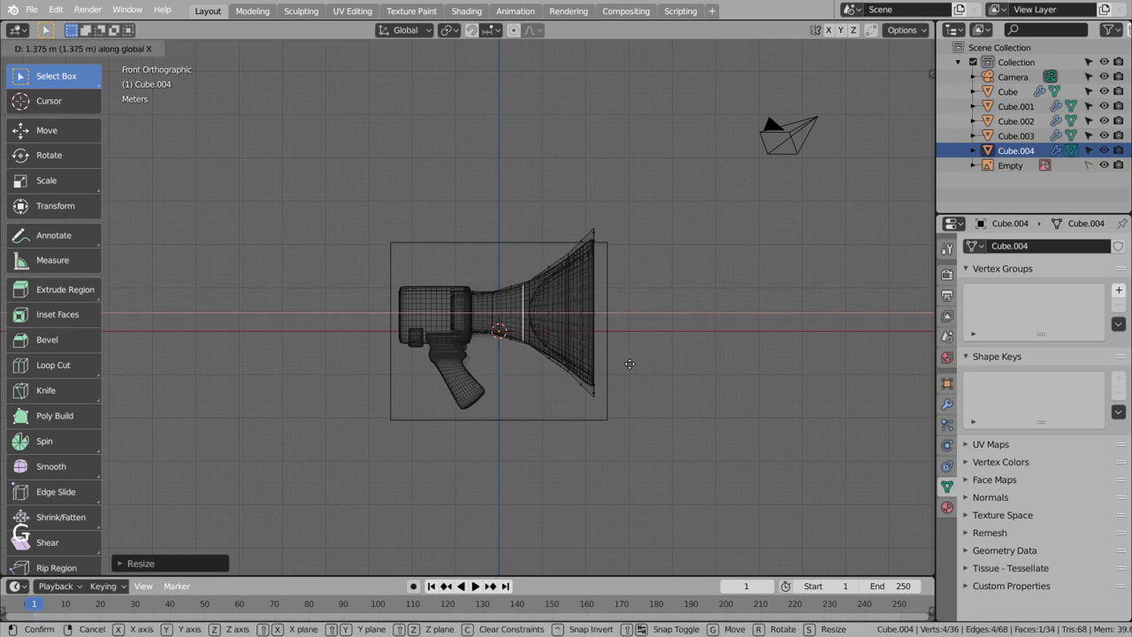
key(s)
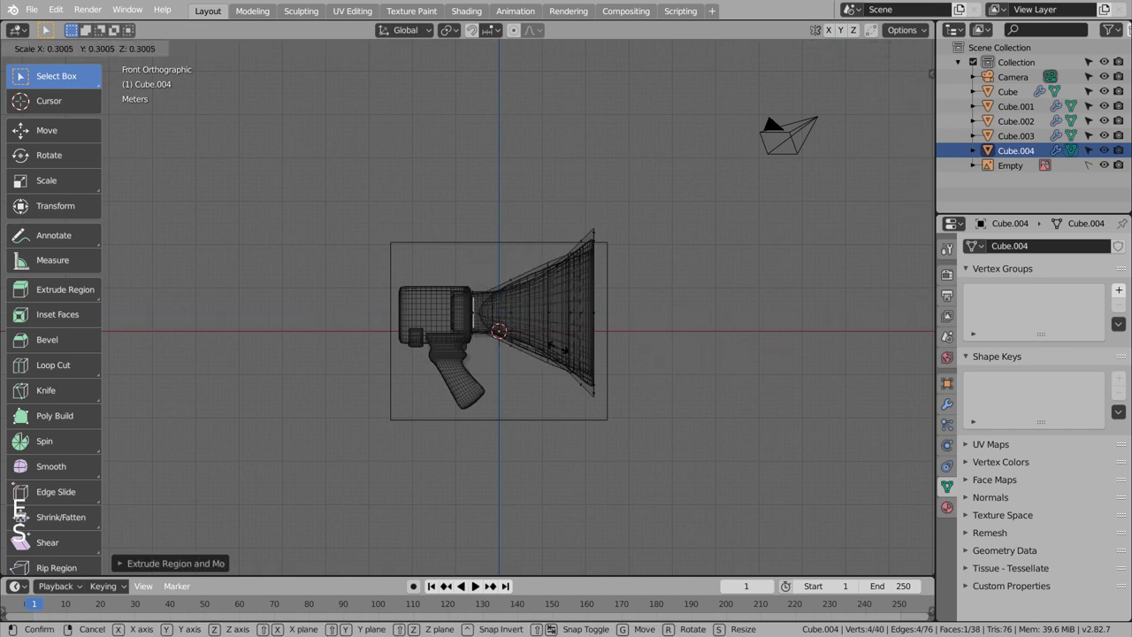
key(g)
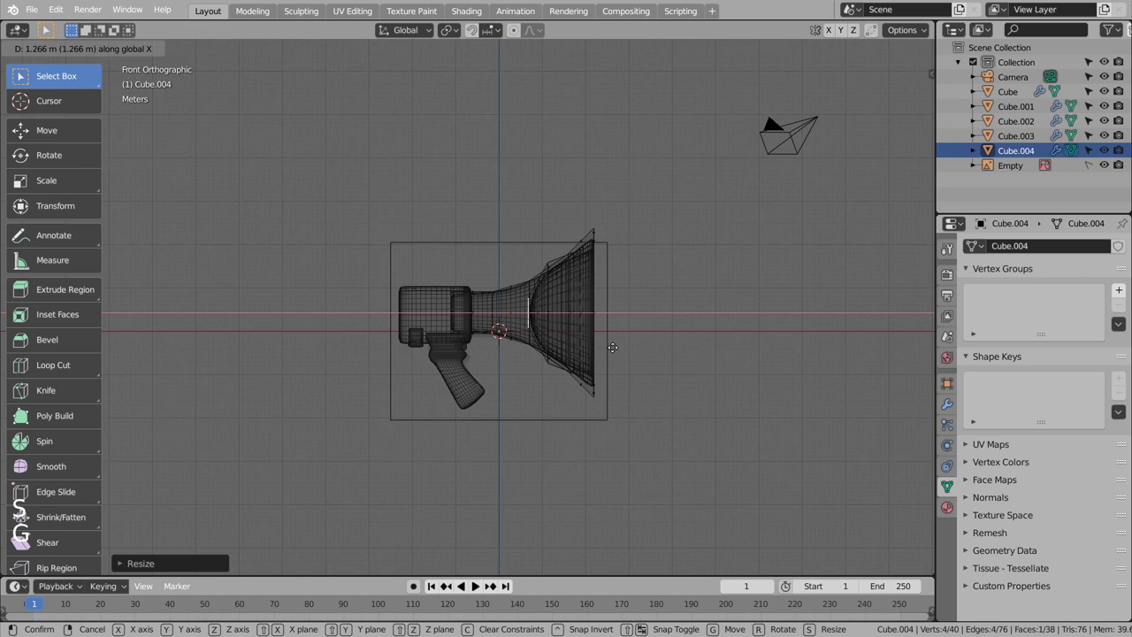
Extrude a small tip from the inner face, add a loop near it and check the shape from the mouth
key(e)
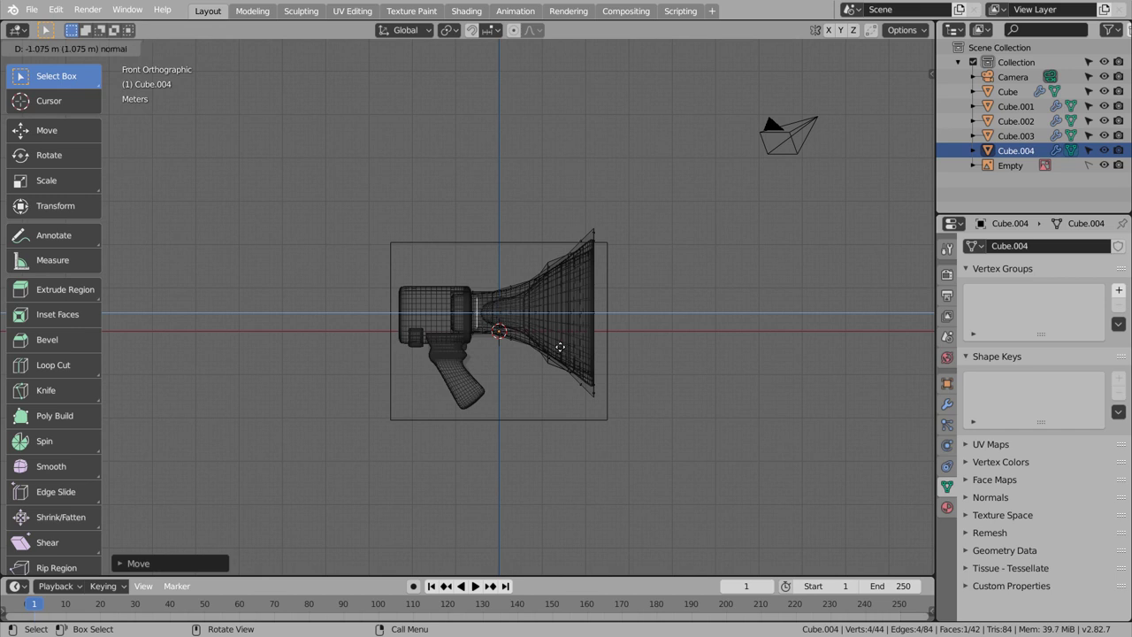
key(ctrl+r)
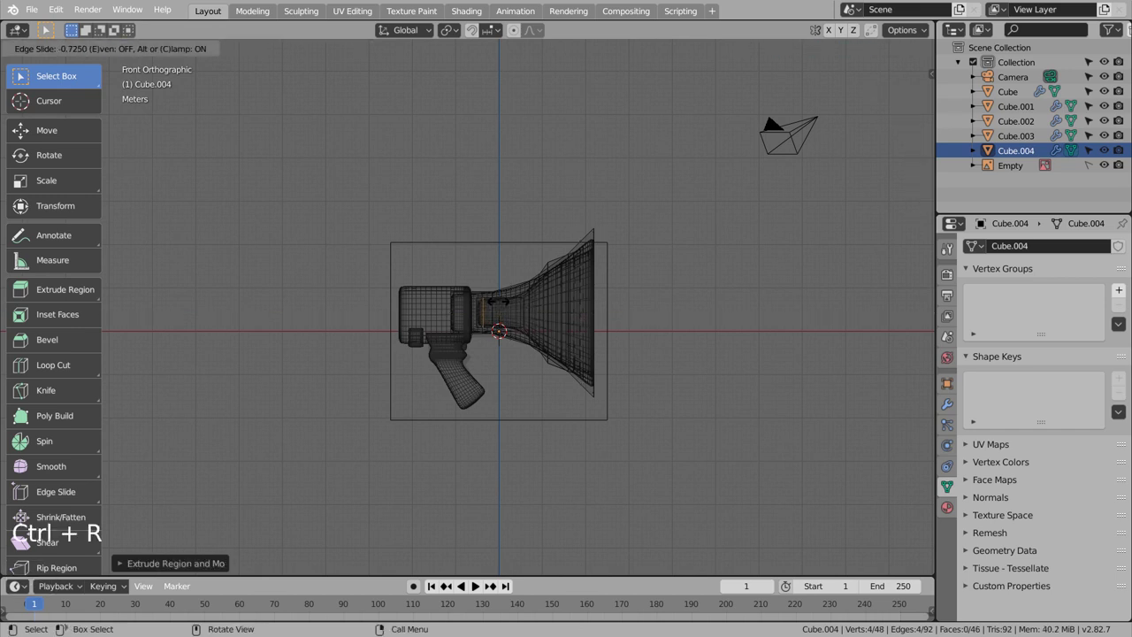
key(Tab)
middle_click(710, 373)
key(shift+z)
Add an edge loop near the rim of the horn's mouth and return to the whole object
middle_click(652, 373)
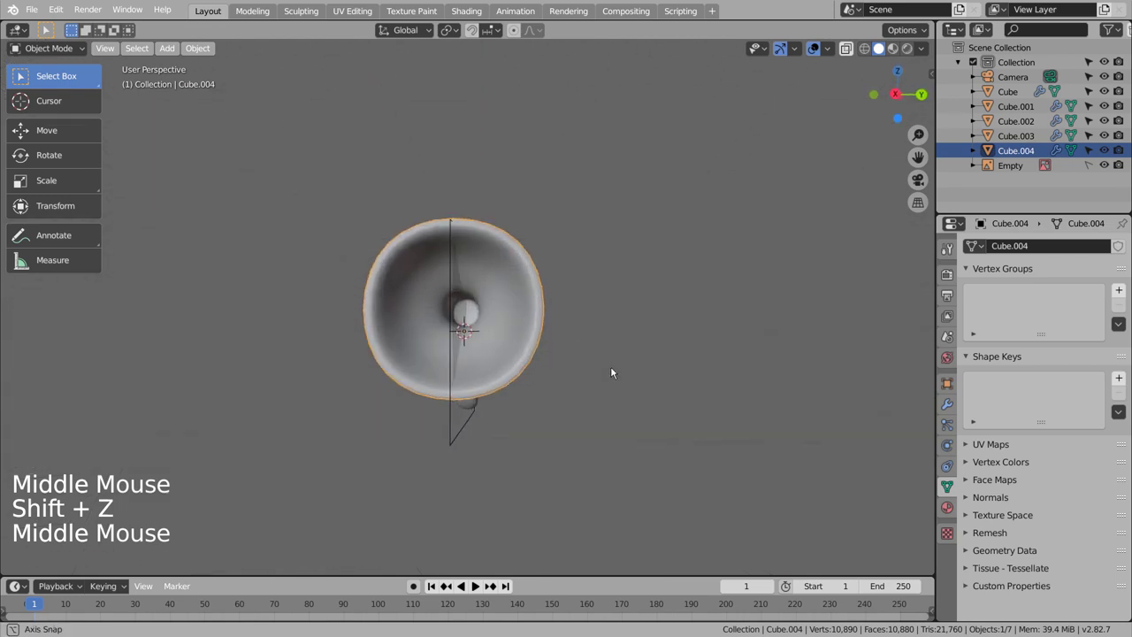
scroll(up, 3)
key(Tab)
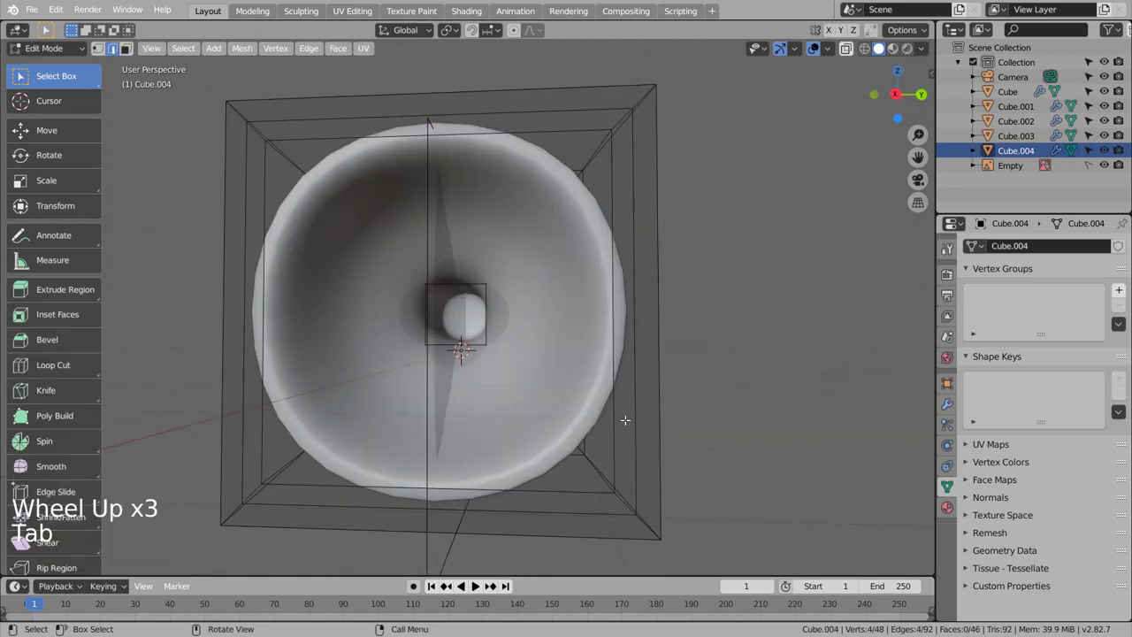
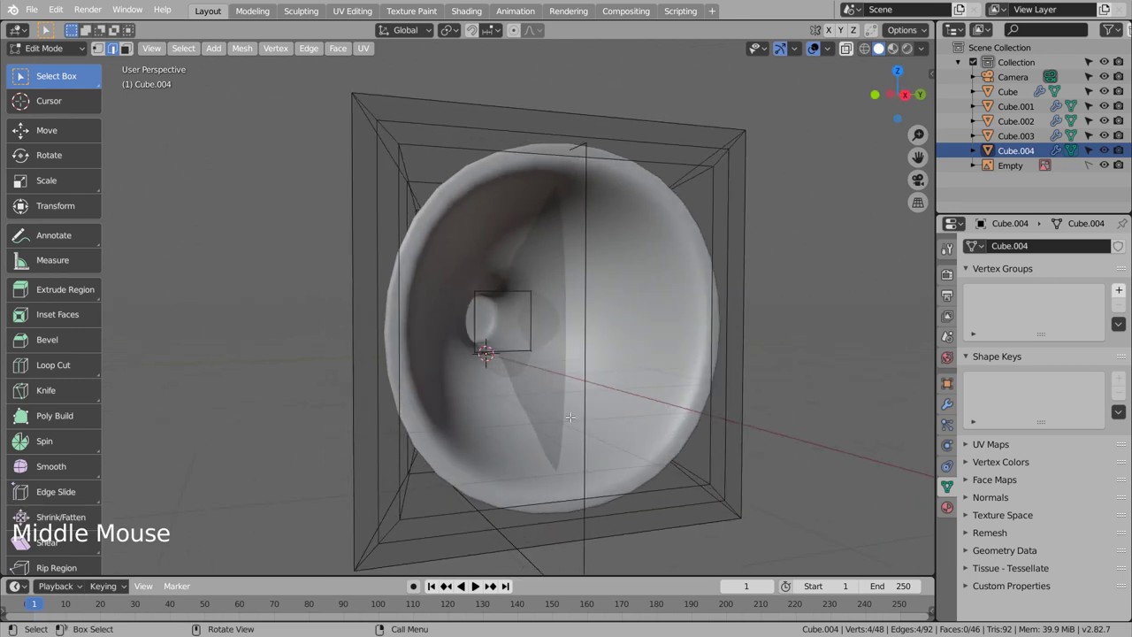
key(ctrl+r)
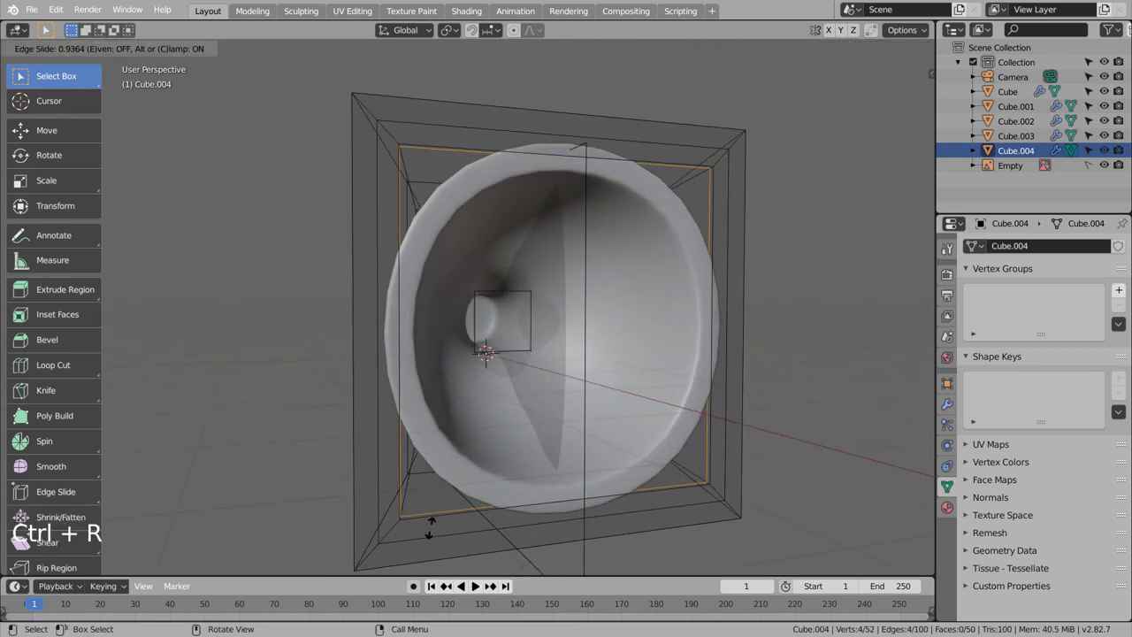
key(Tab)
Orbit around the megaphone to look straight into the horn from the side
middle_click(705, 433)
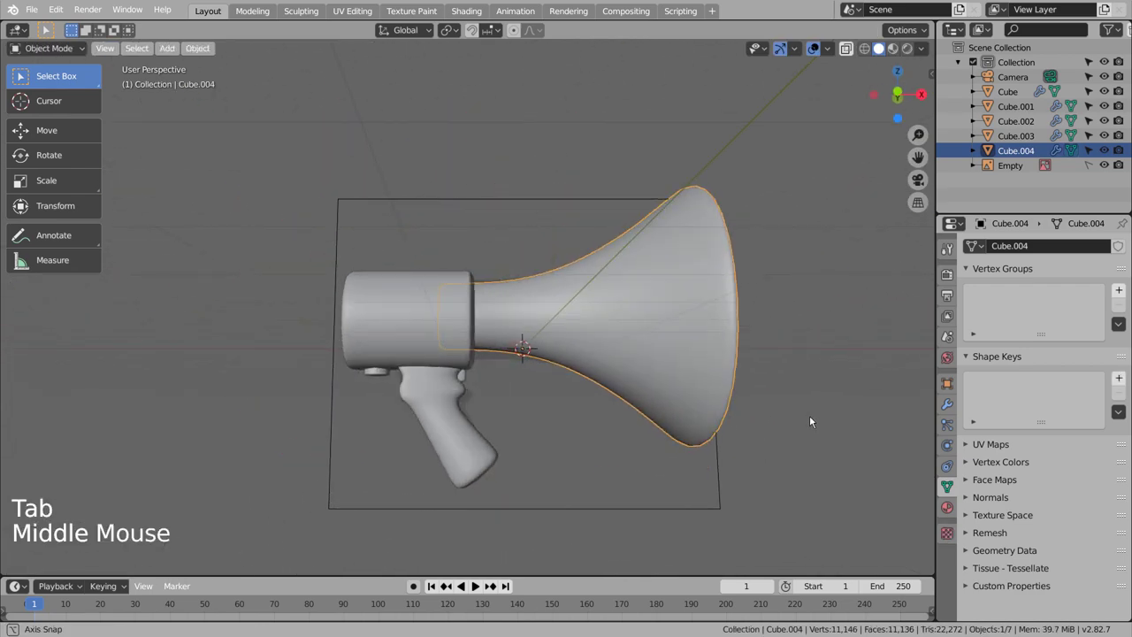
middle_click(759, 420)
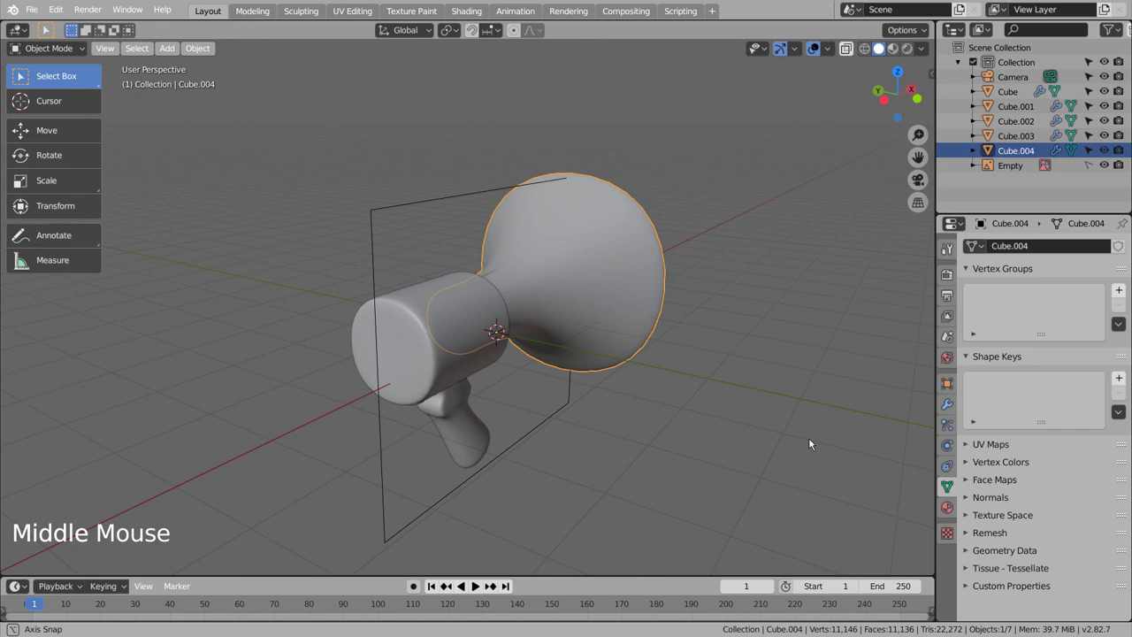
middle_click(701, 408)
middle_click(701, 410)
middle_click(688, 410)
Add a cylinder, shrink it and move it into the megaphone's neck inside the horn
key(KP_1)
key(KP_3)
click(635, 414)
key(shift+a)
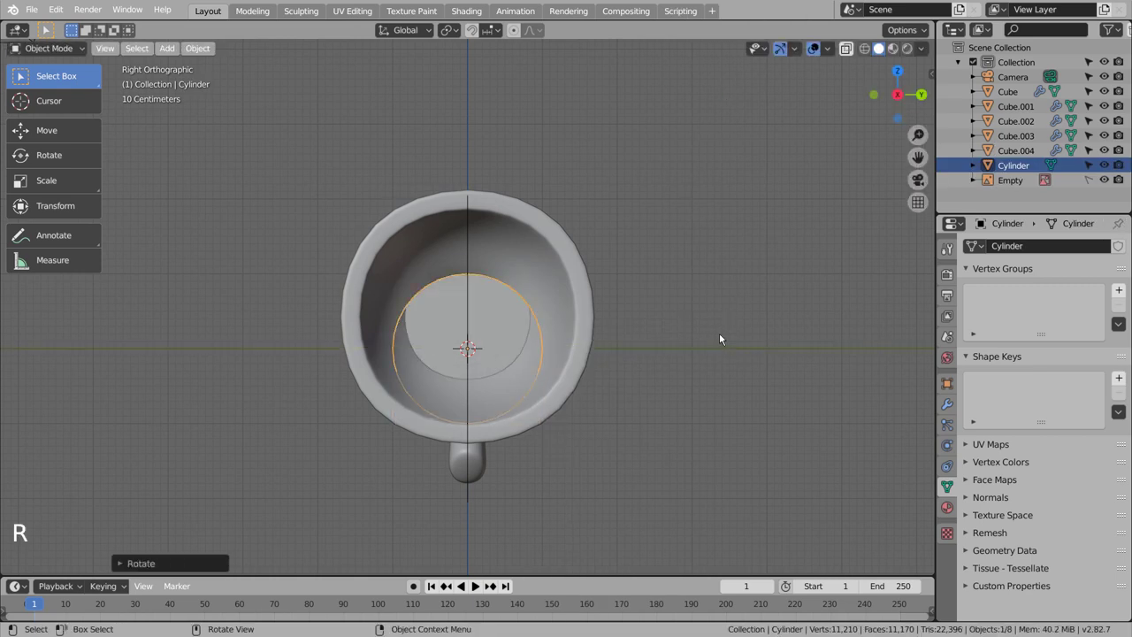
key(KP_1)
key(s)
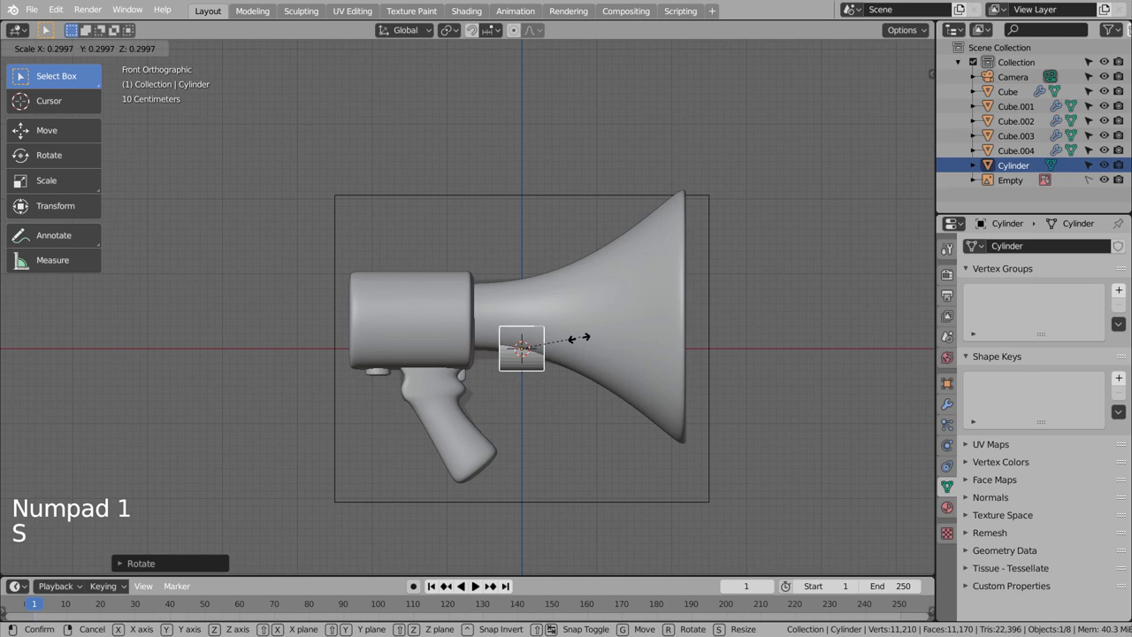
key(g)
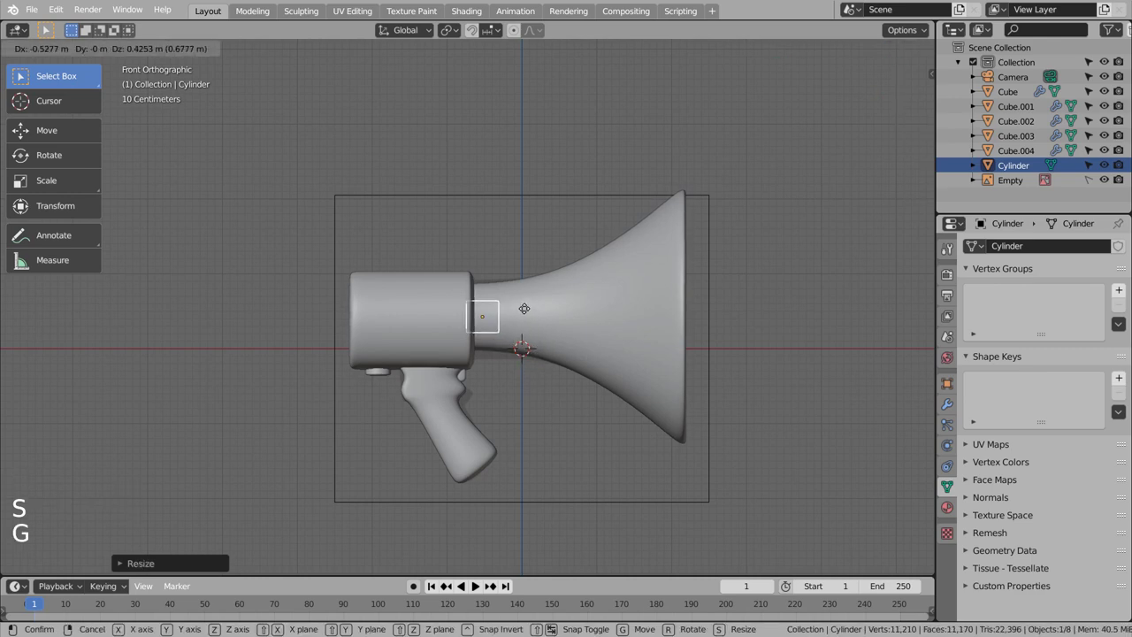
middle_click(667, 347)
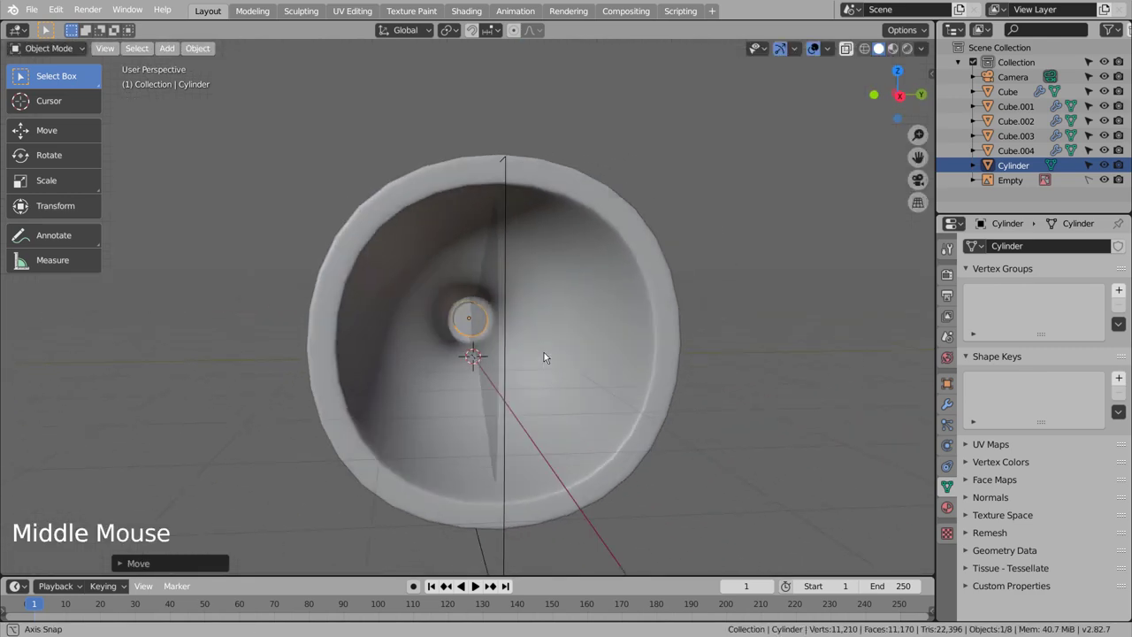
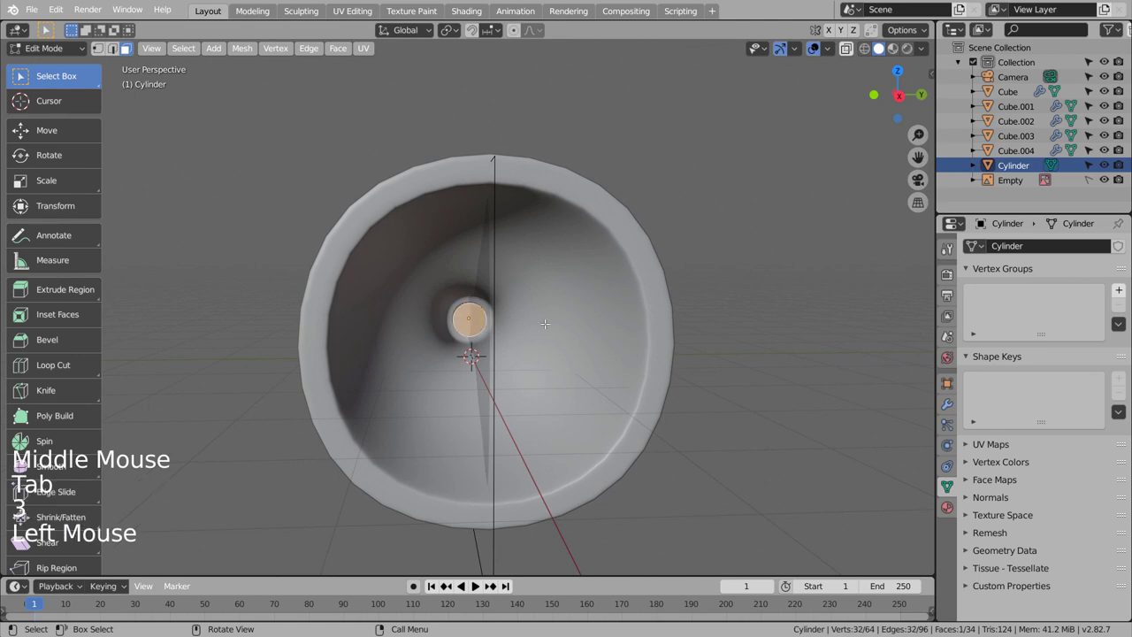
Stretch the rod's end along the horn in see-through view and add extra edge loops along it
key(KP_1)
key(shift+z)
key(g)
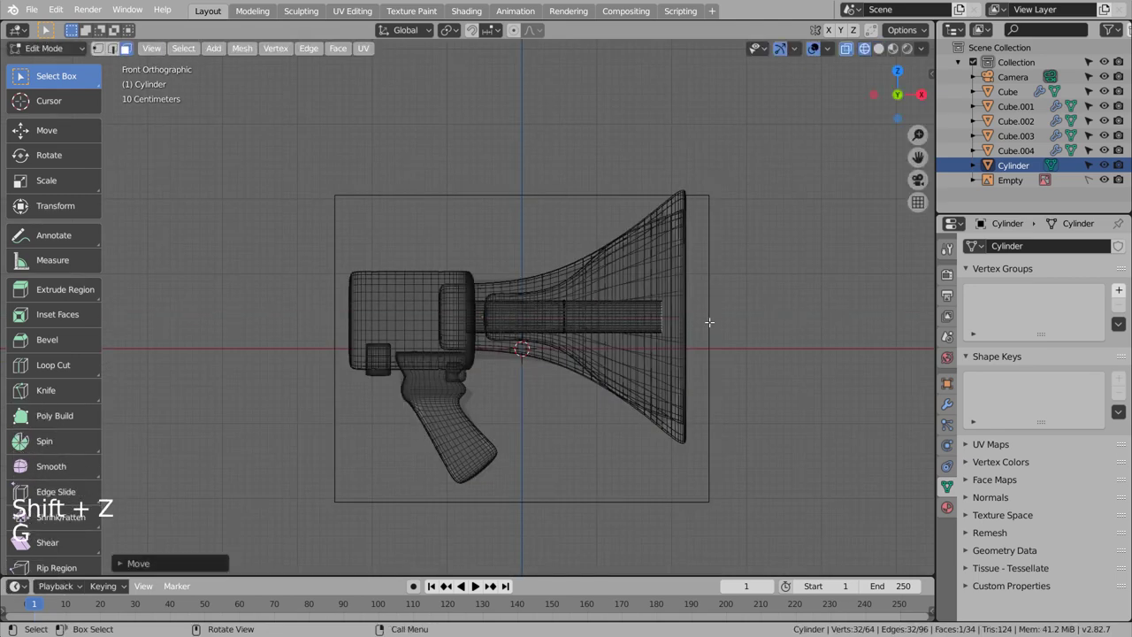
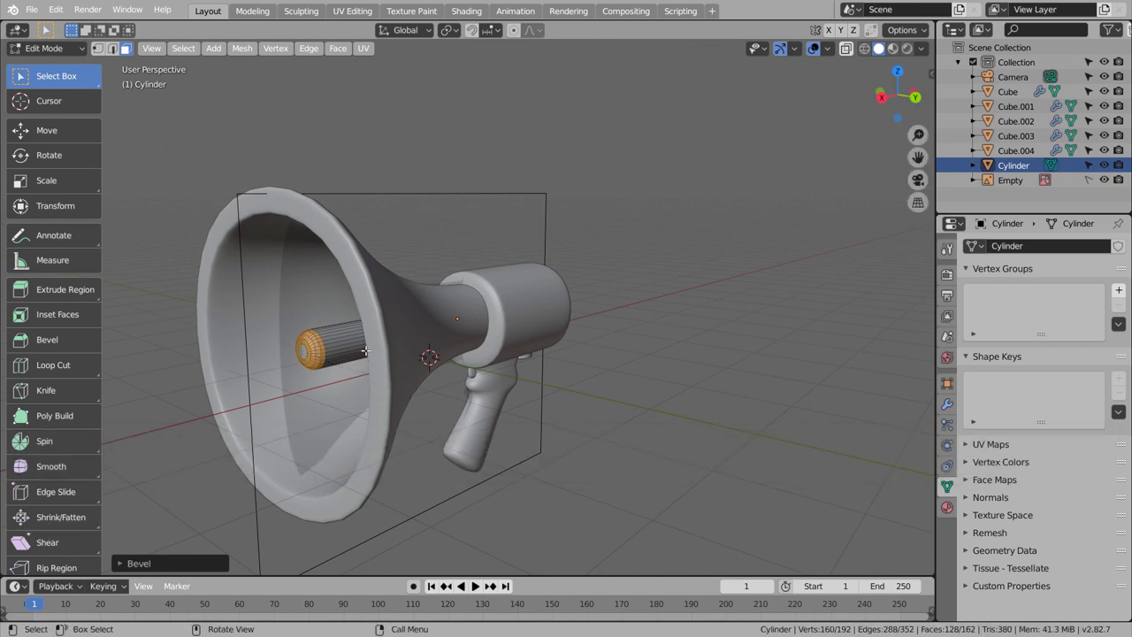
key(ctrl+r)
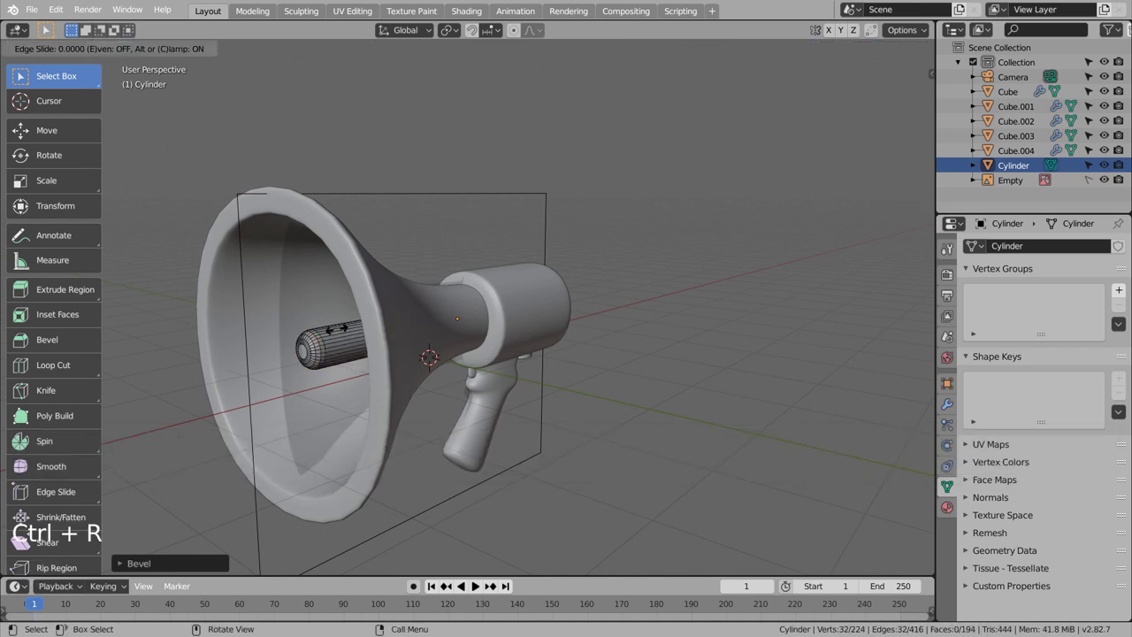
key(Tab)
Orbit around the rod and the whole megaphone to review the result
middle_click(345, 375)
right_click(467, 346)
middle_click(465, 405)
click(532, 441)
middle_click(549, 452)
middle_click(491, 443)
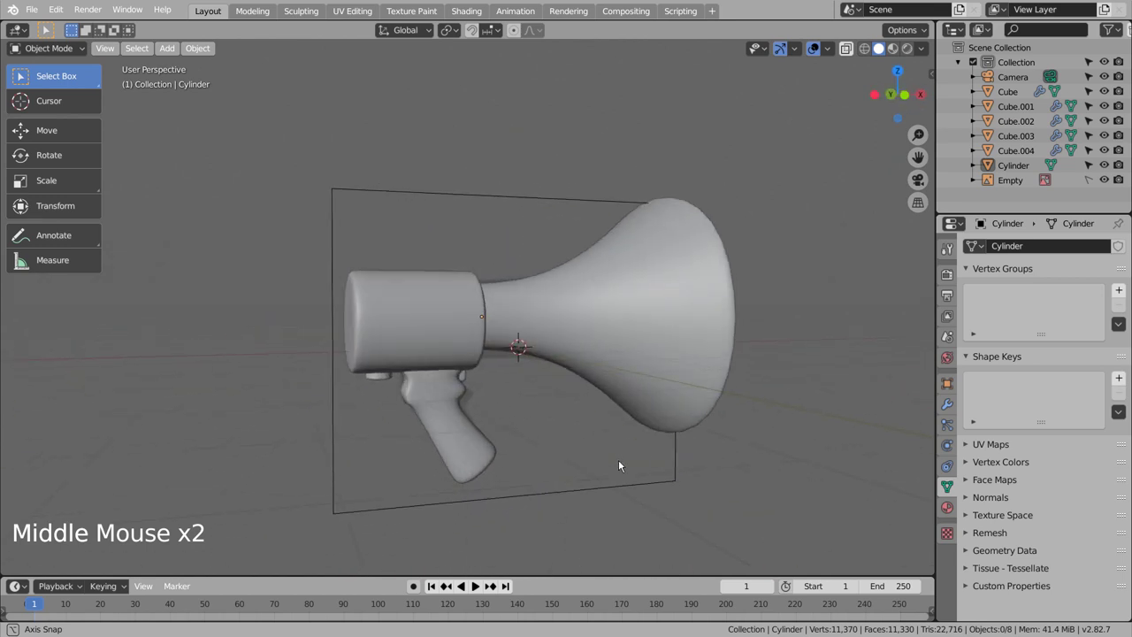
scroll(down, 3)
Select the grip and give it a new material with a red base colour
middle_click(575, 440)
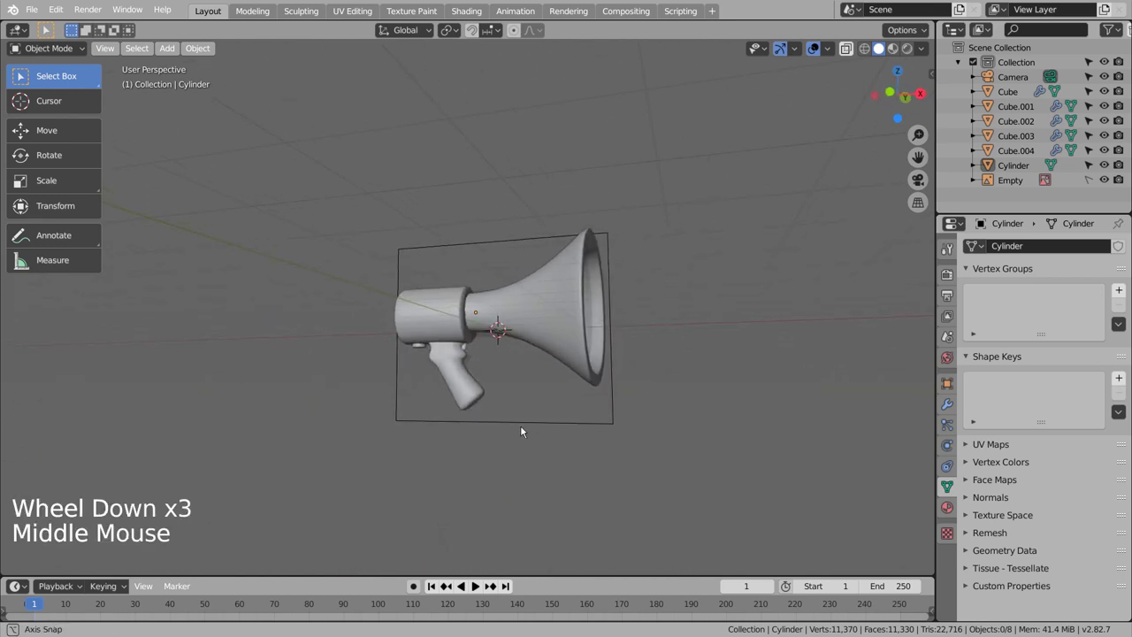
click(466, 377)
scroll(up, 3)
scroll(down, 3)
double_click(941, 508)
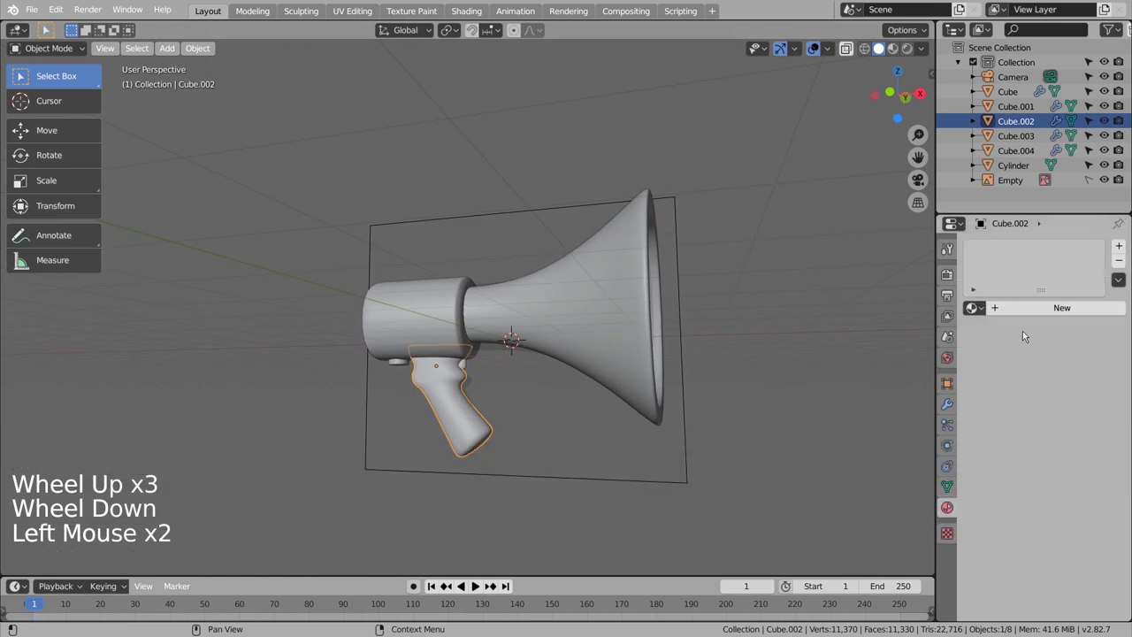
click(1036, 319)
click(1036, 316)
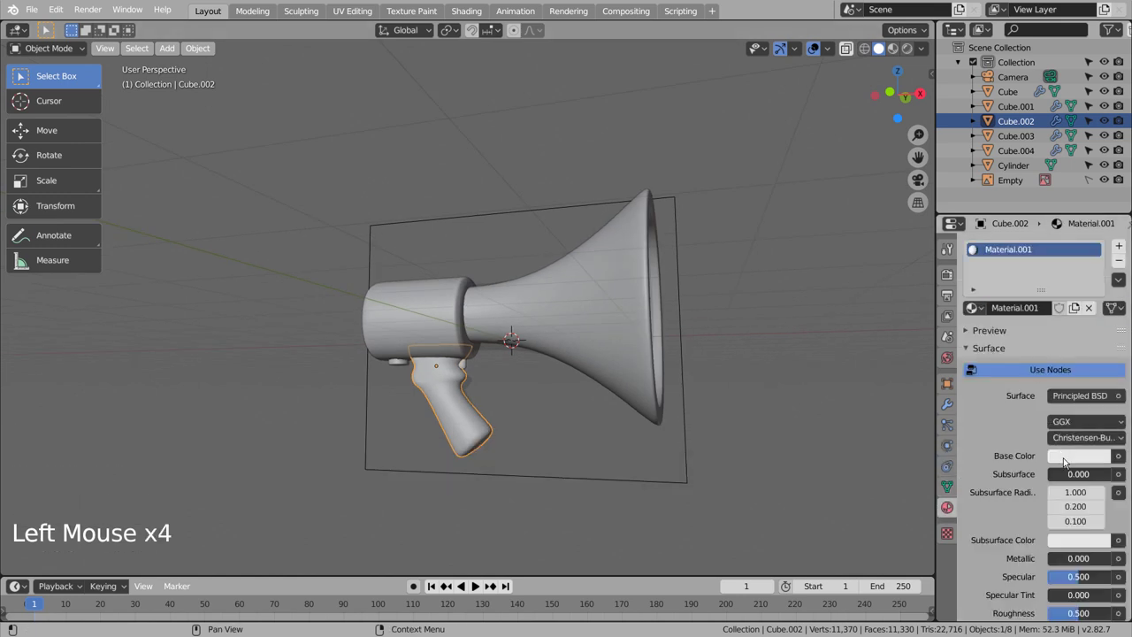
click(1074, 466)
click(1084, 456)
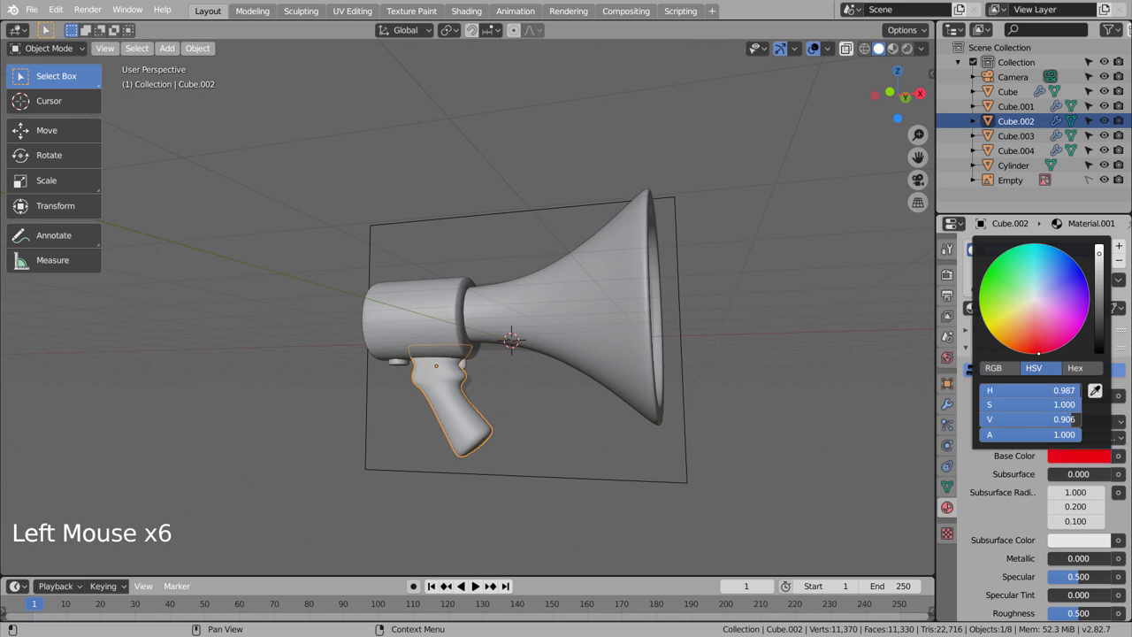
click(1074, 616)
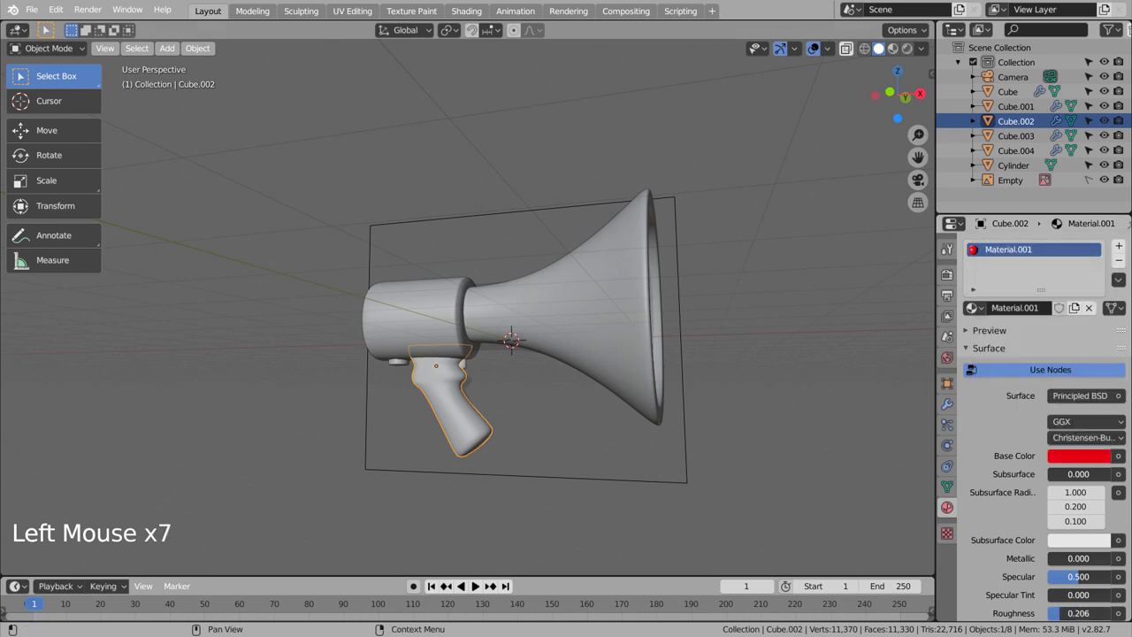
Lower the grip material's roughness to make it glossy, checking it from several angles
click(900, 54)
click(827, 247)
middle_click(791, 377)
middle_click(833, 331)
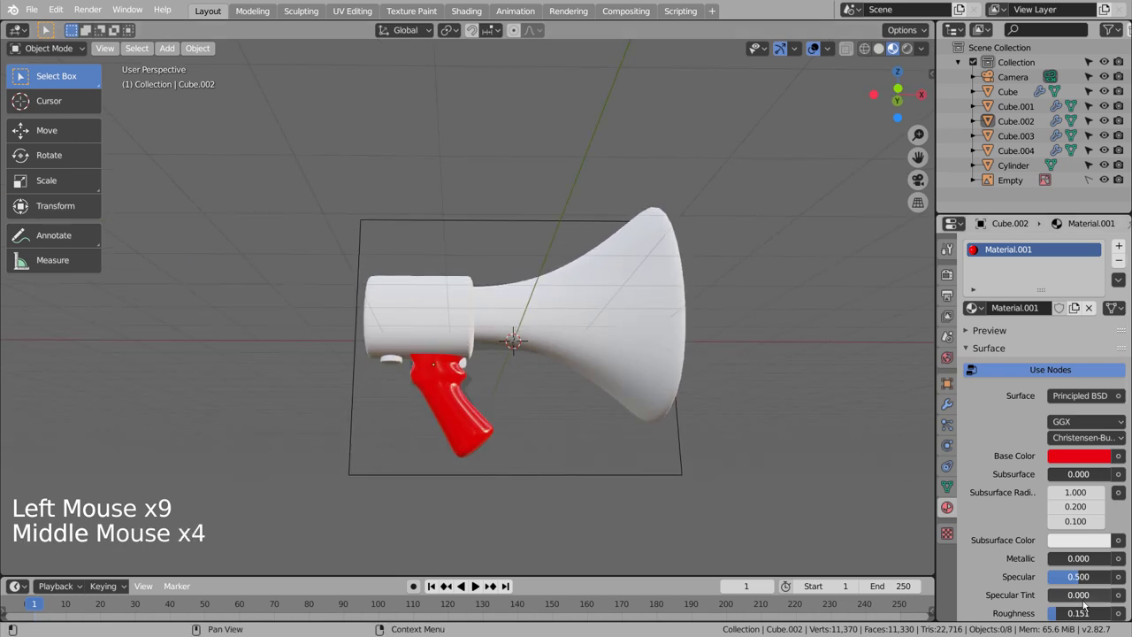
click(1067, 615)
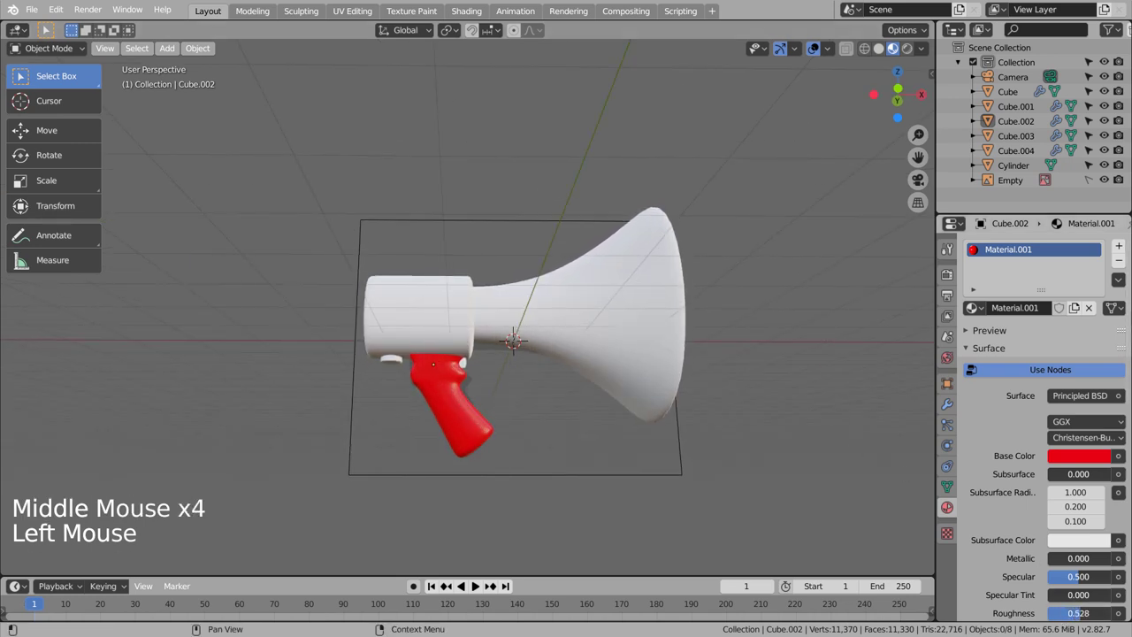
click(741, 510)
middle_click(551, 495)
middle_click(622, 496)
middle_click(625, 496)
middle_click(604, 446)
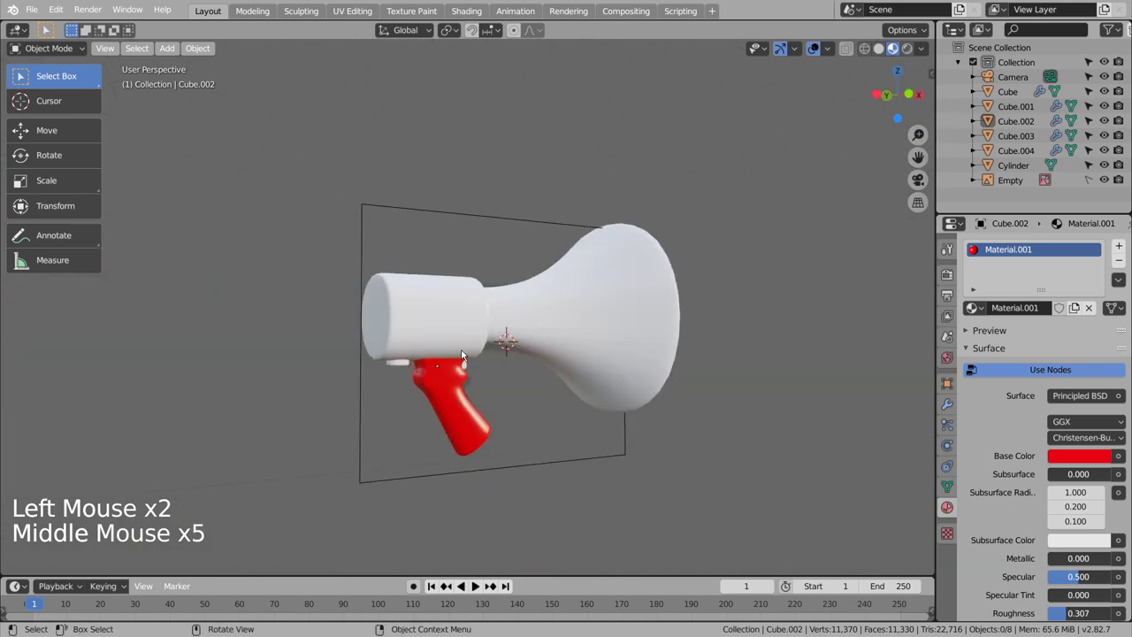
Link the grip's red material to both body pieces, leaving the horn white
click(450, 329)
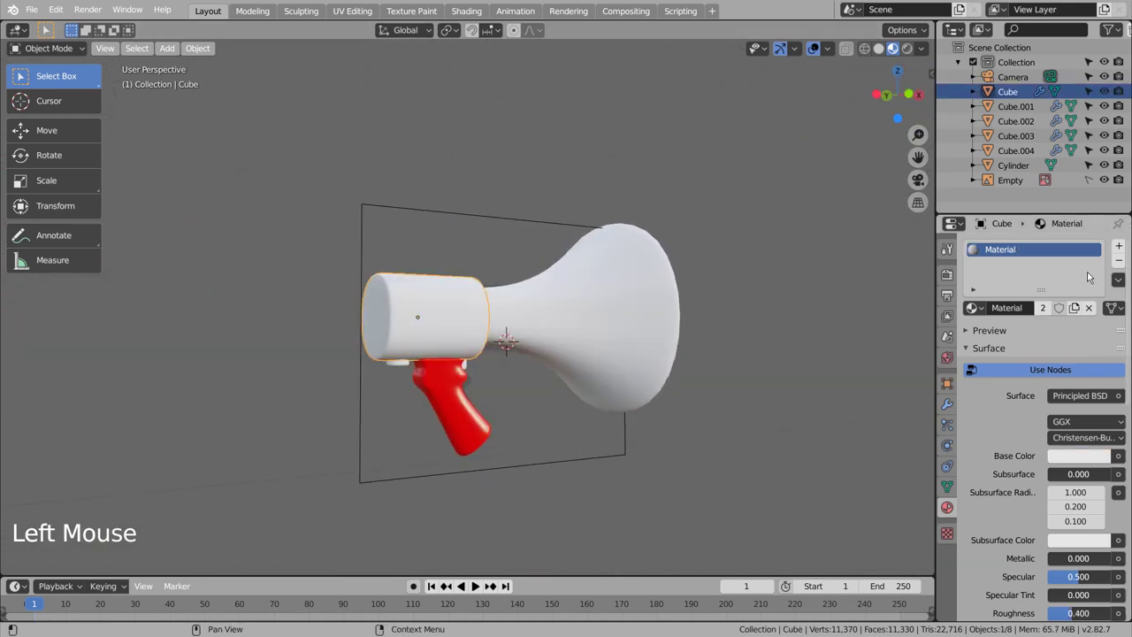
click(402, 362)
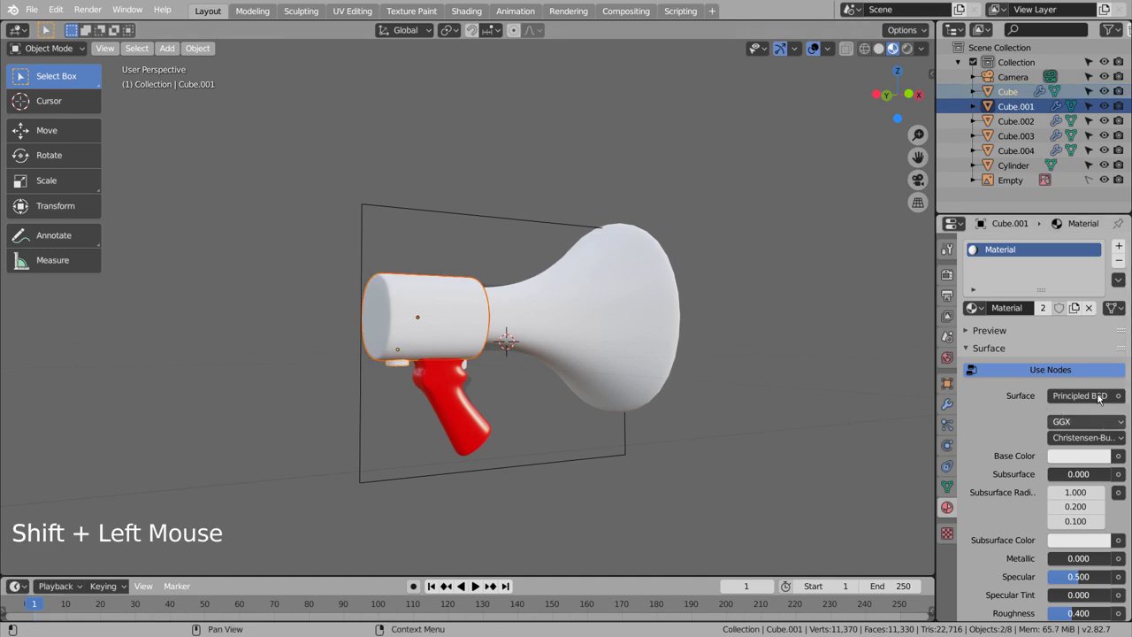
click(1121, 278)
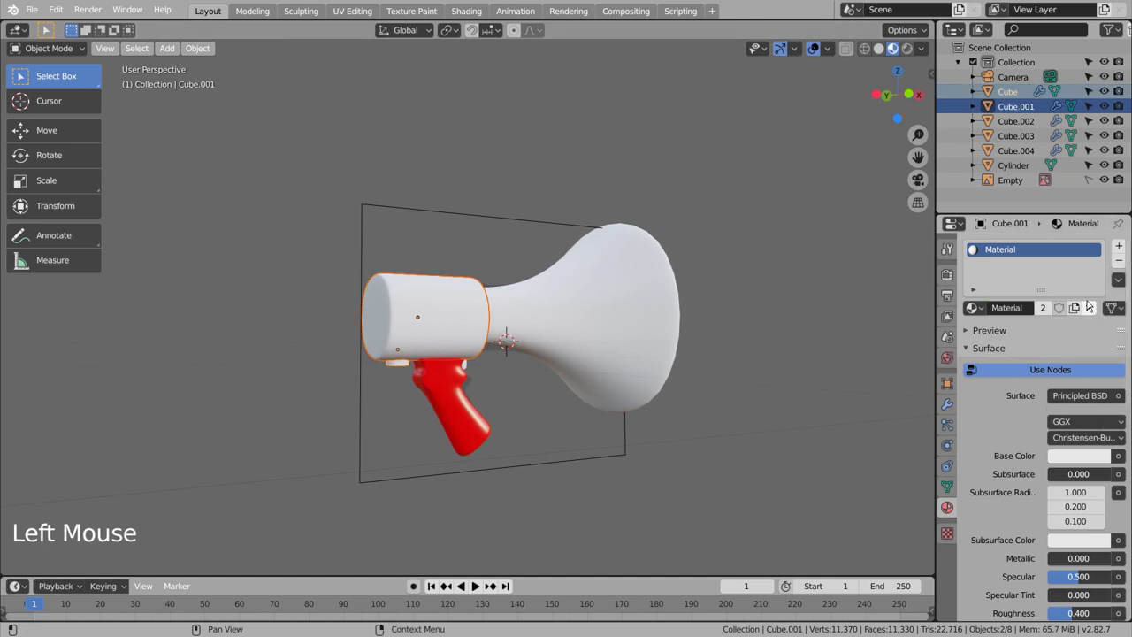
click(1115, 281)
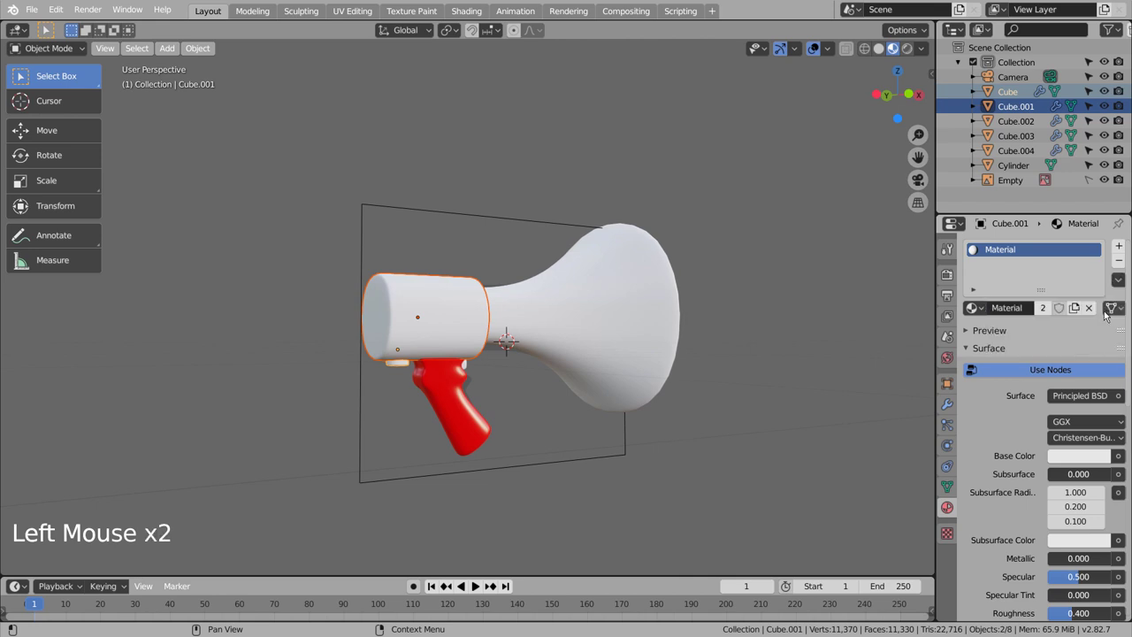
click(451, 387)
click(1035, 363)
click(1120, 283)
click(868, 320)
click(867, 337)
middle_click(855, 360)
middle_click(739, 358)
middle_click(714, 357)
middle_click(680, 313)
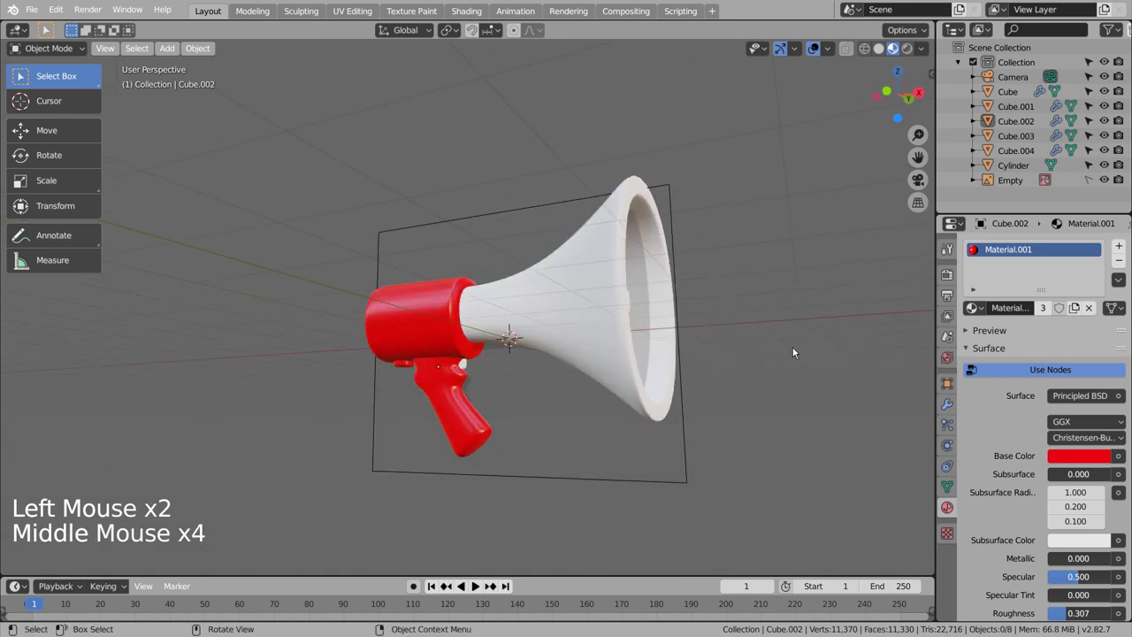
click(619, 272)
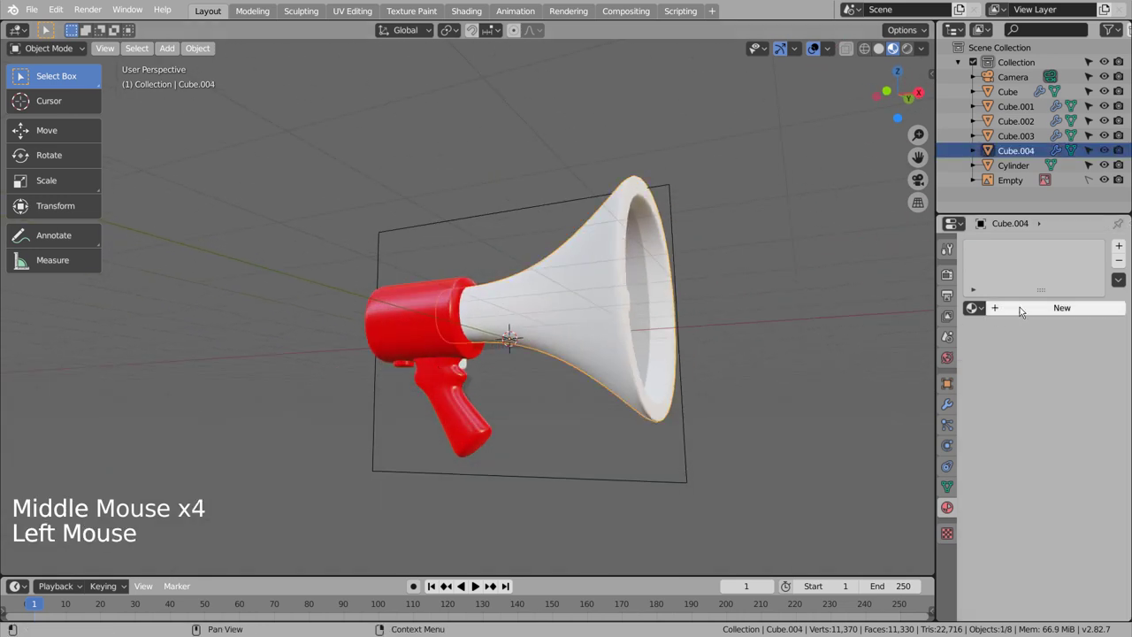
Give the horn a new material with a cream base colour
click(1035, 307)
click(1096, 453)
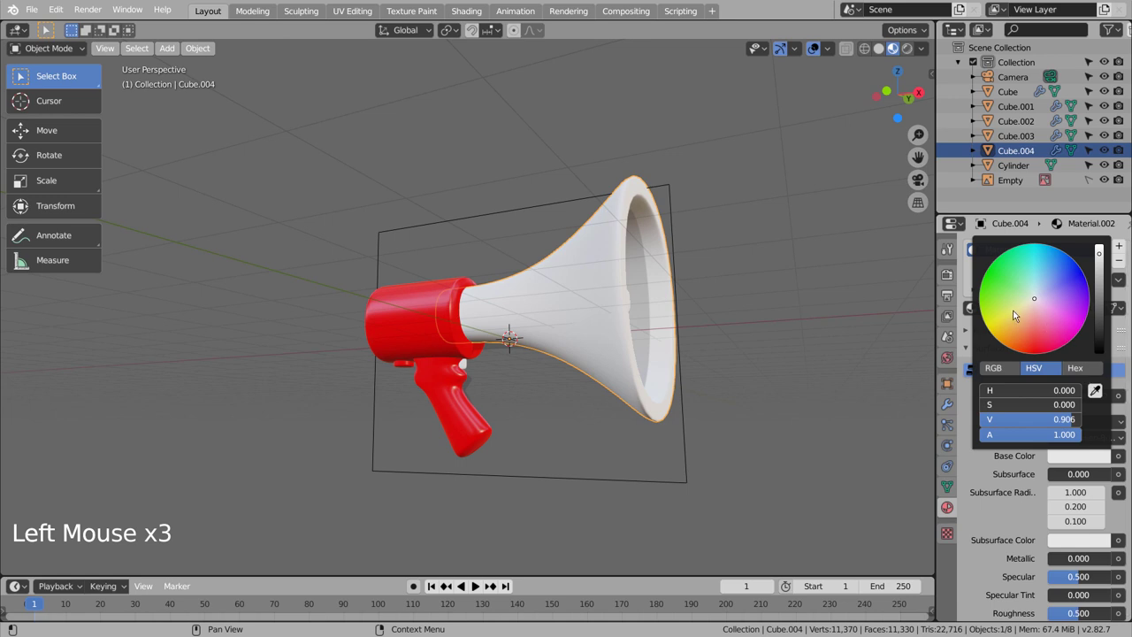
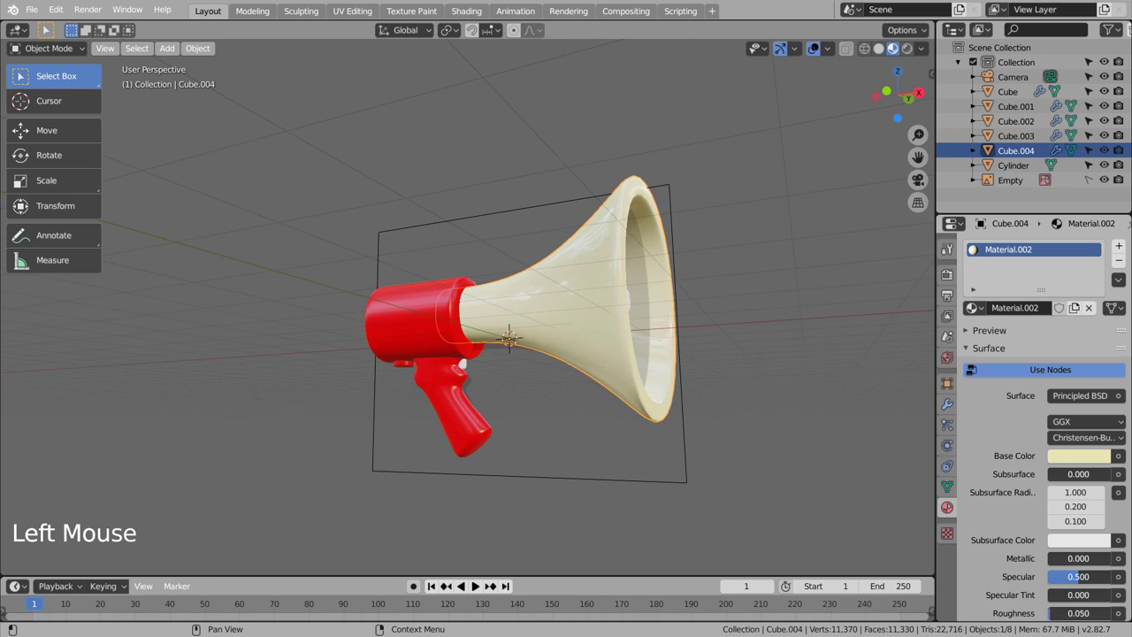
click(784, 415)
middle_click(840, 355)
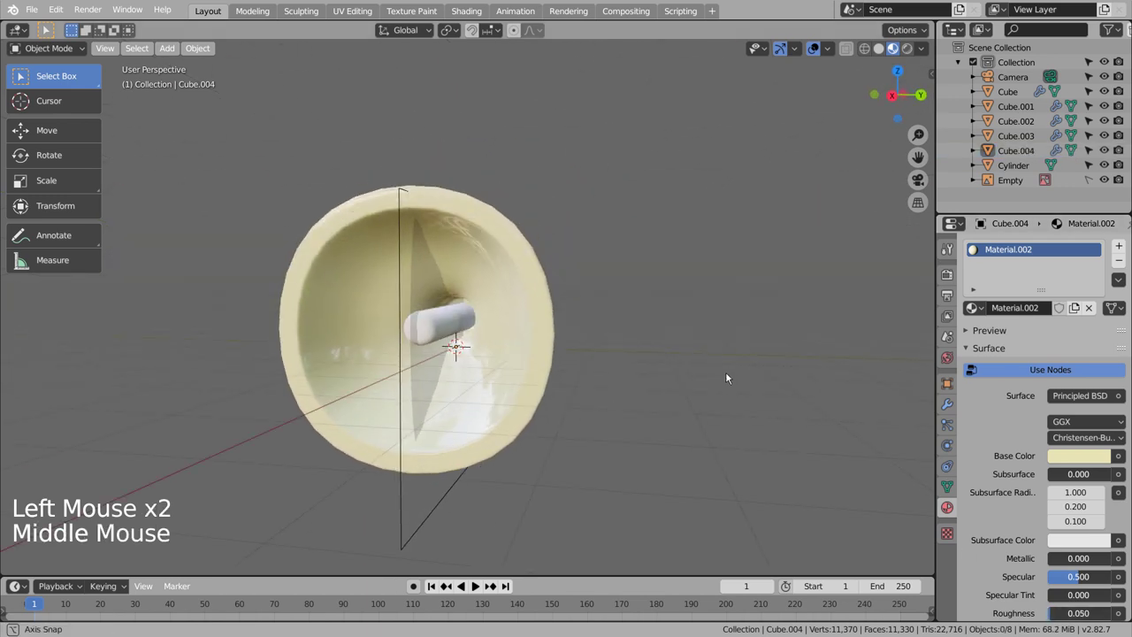
double_click(1111, 181)
Select the inner rod and create its own new material, opening its base colour
click(492, 322)
middle_click(728, 329)
middle_click(754, 327)
click(1030, 309)
click(1068, 454)
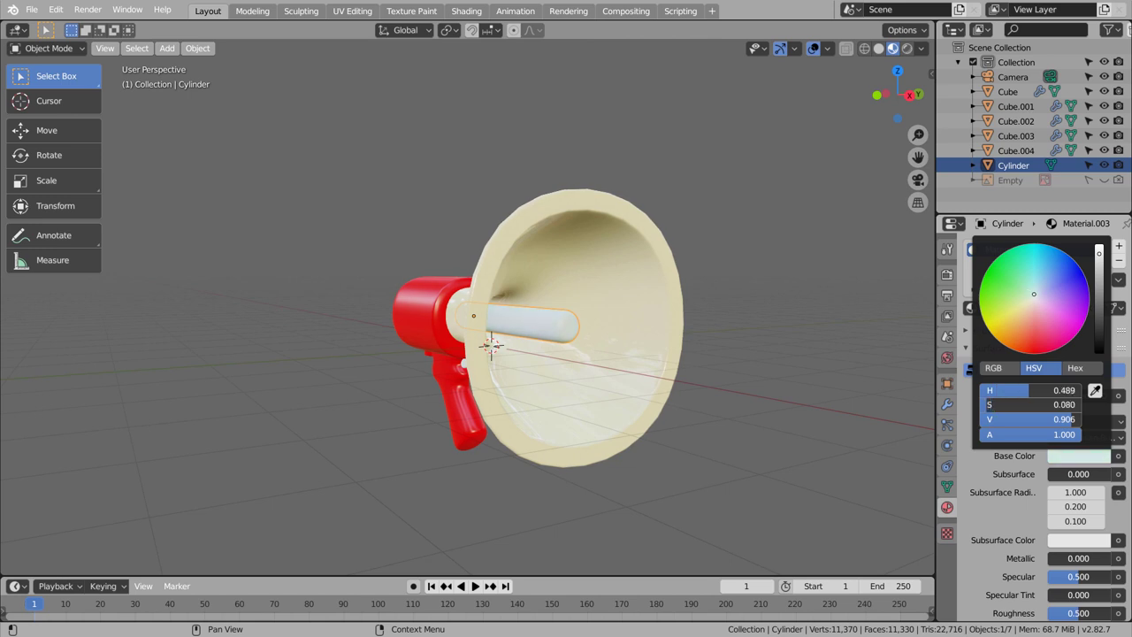
Set the inner rod's Material.004 base colour to blue
click(801, 302)
click(547, 322)
middle_click(585, 326)
middle_click(658, 325)
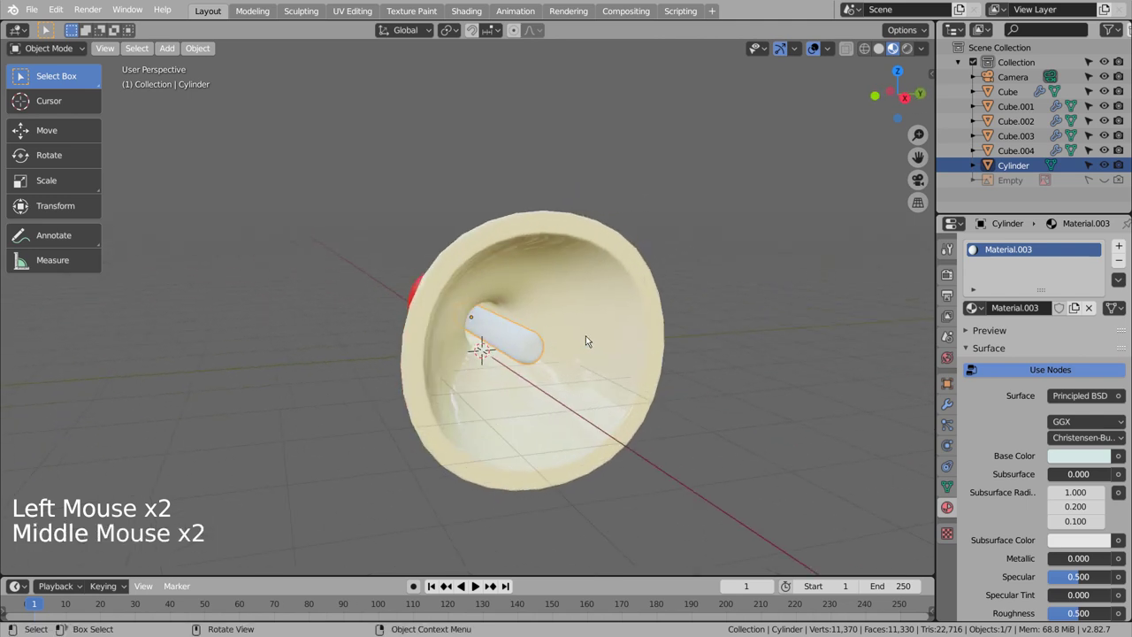
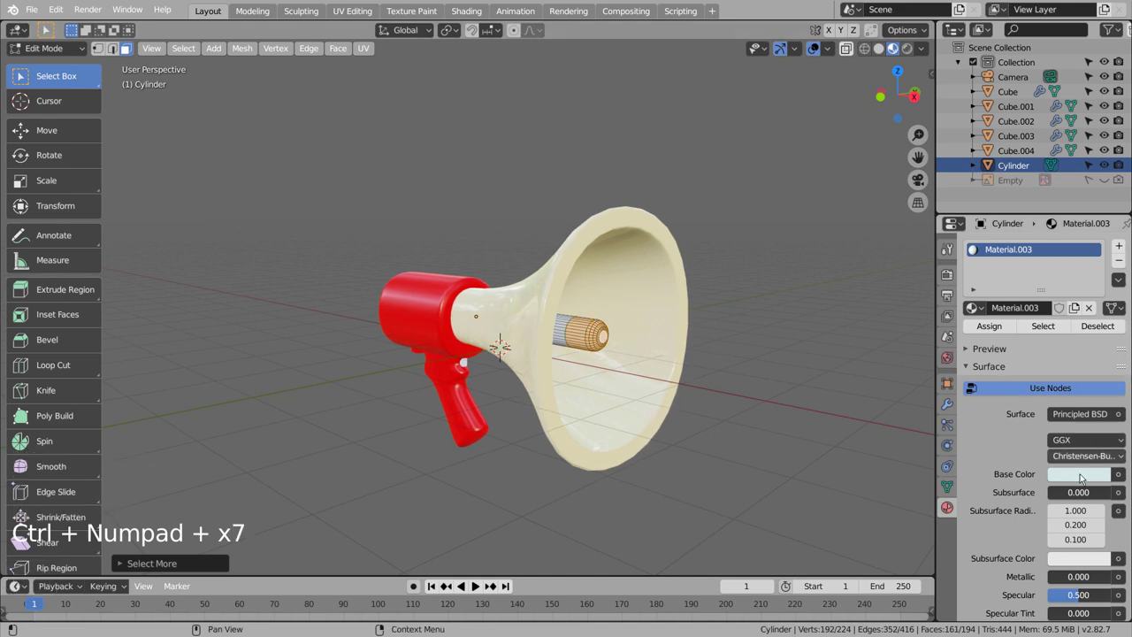
click(1125, 244)
click(1053, 341)
click(1076, 504)
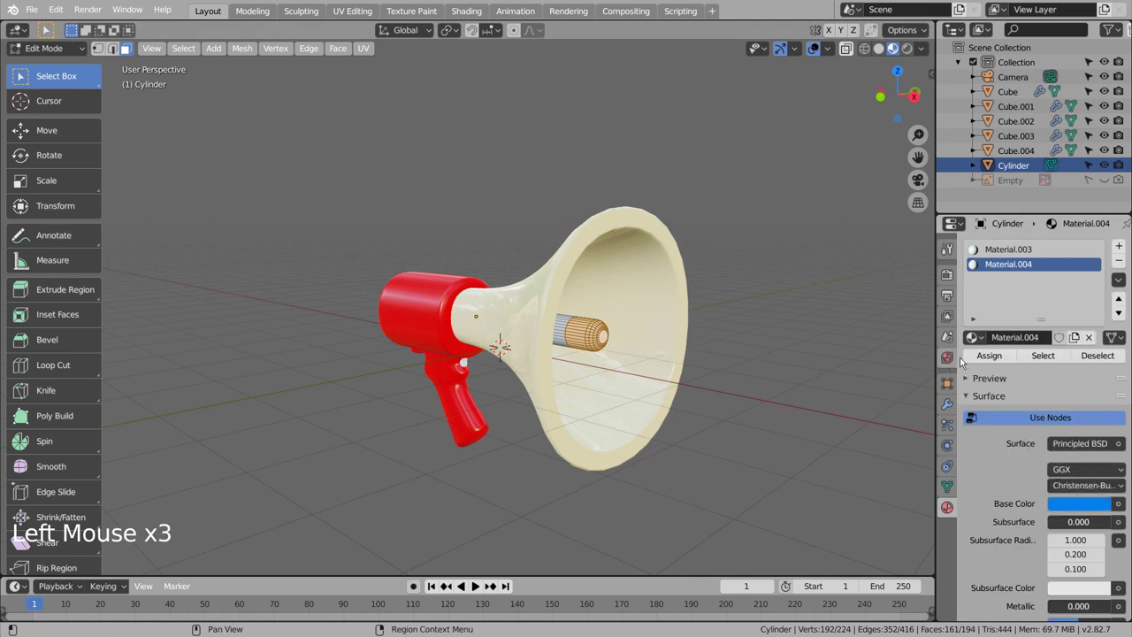
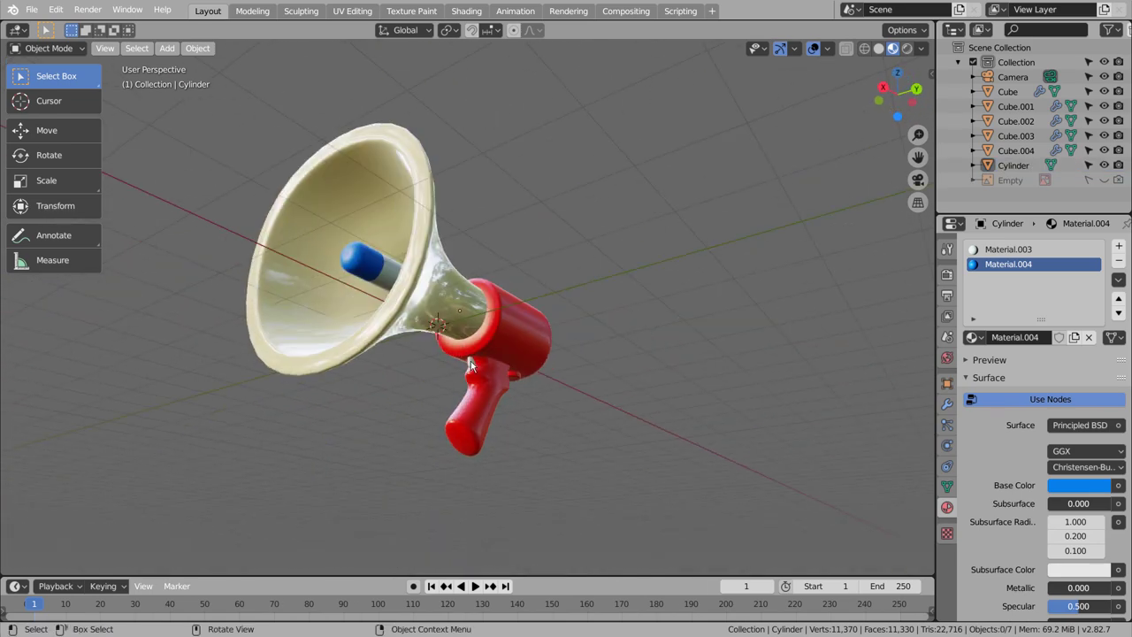
Give the small piece beside the grip a new cream material and review the model in wireframe
click(474, 364)
click(1035, 303)
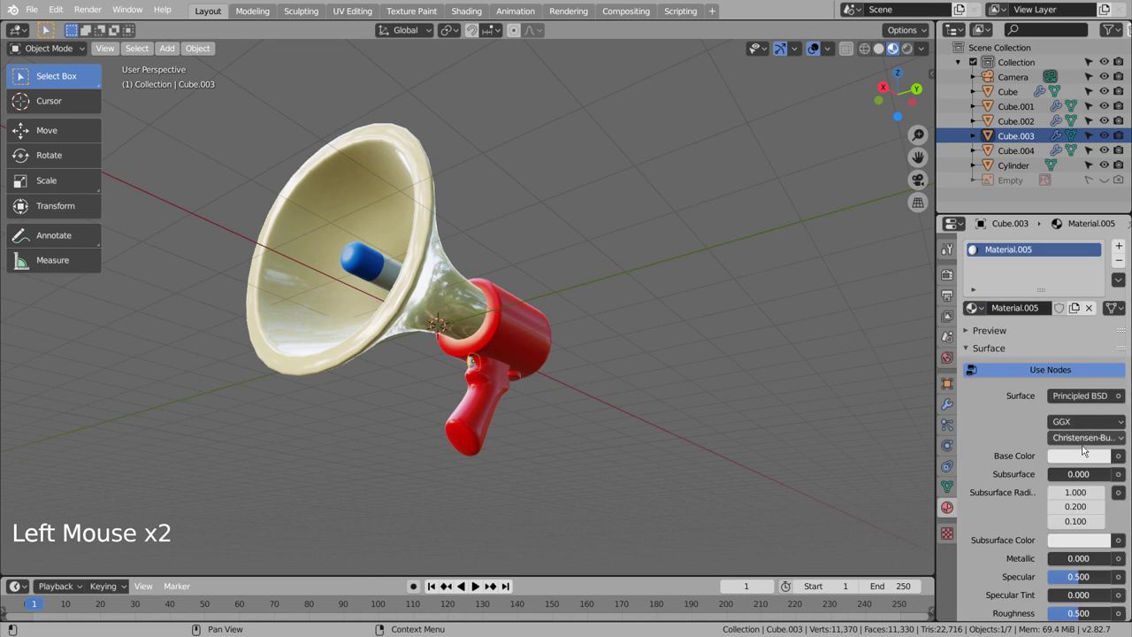
click(1081, 453)
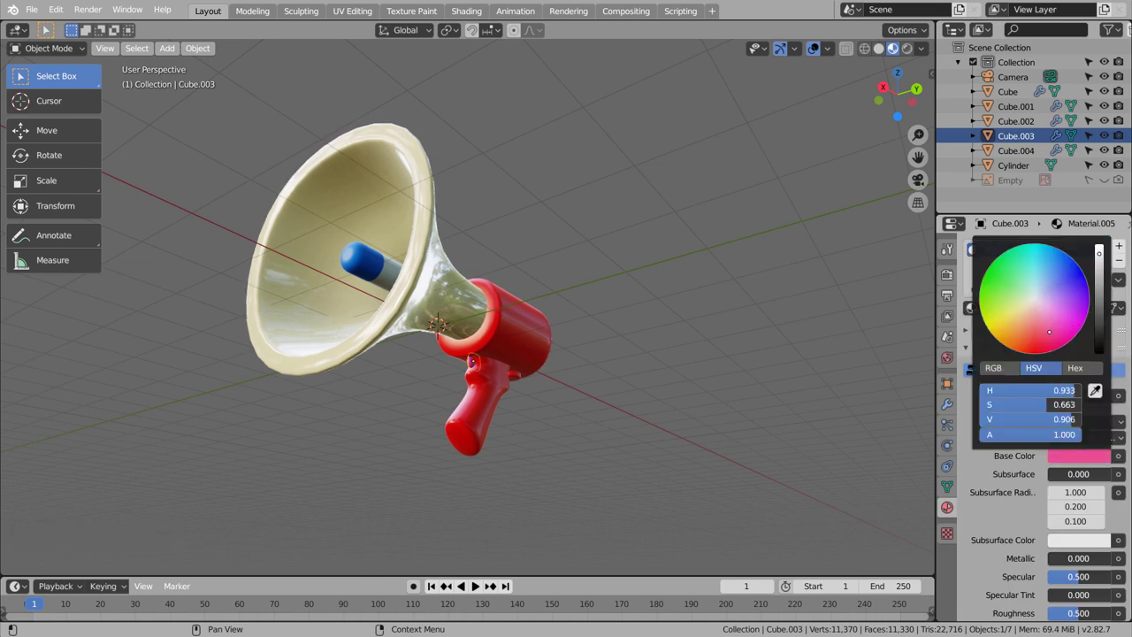
click(730, 318)
middle_click(607, 381)
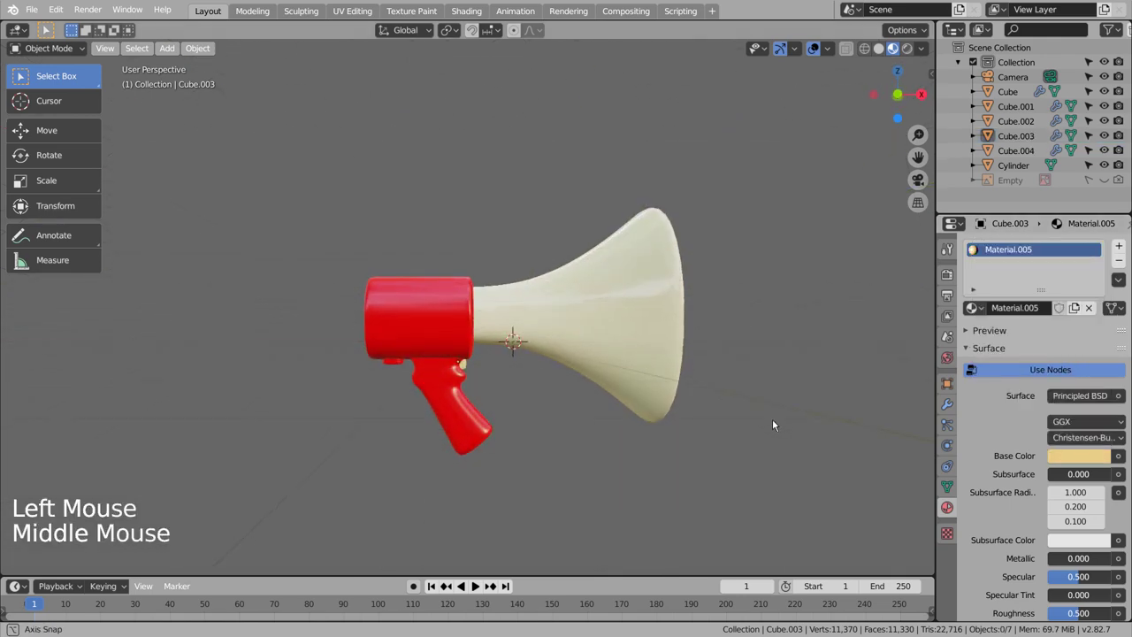
click(776, 426)
middle_click(780, 438)
middle_click(746, 419)
middle_click(743, 419)
middle_click(748, 426)
middle_click(767, 449)
middle_click(719, 446)
key(shift+z)
Select every megaphone part, join them, then undo the join
click(761, 431)
key(b)
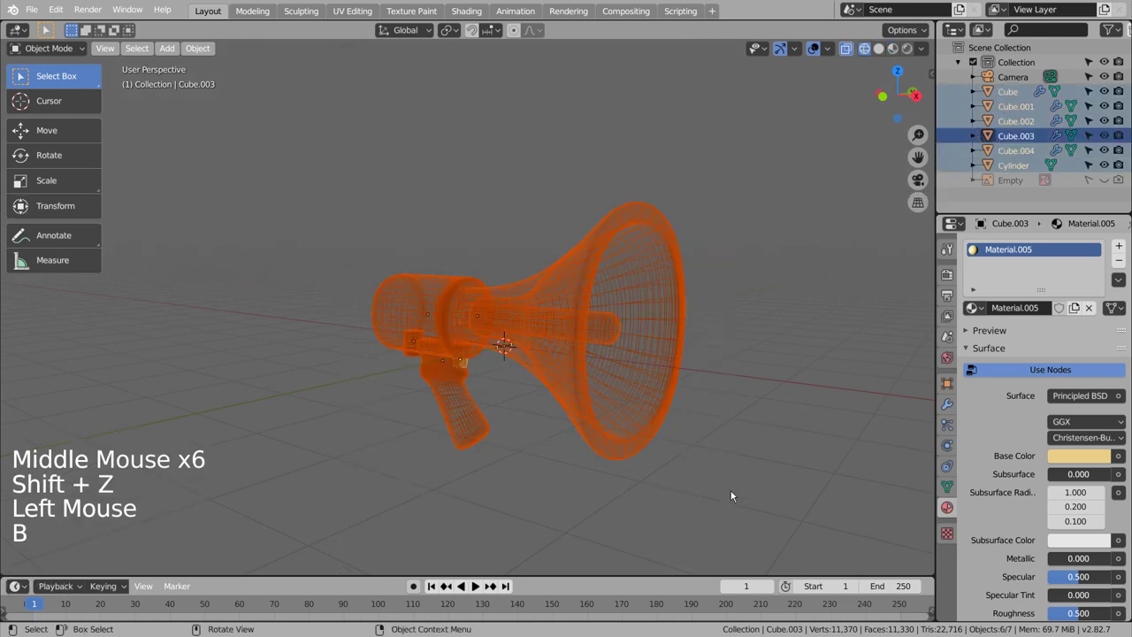
key(ctrl+j)
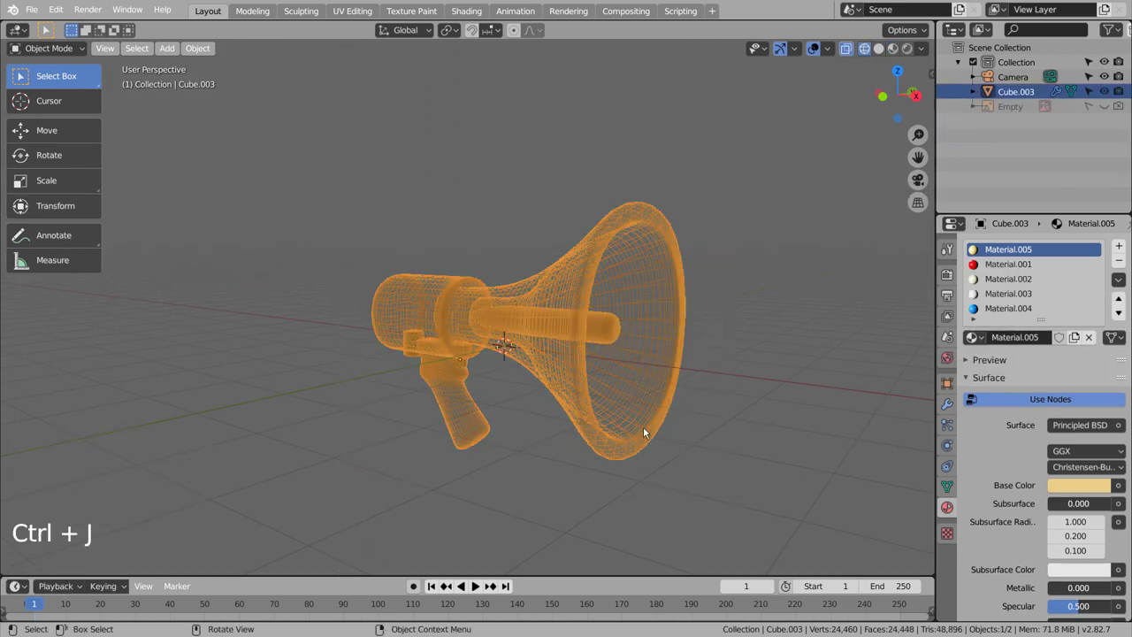
key(ctrl+z)
Apply the Subdivision Surface modifier permanently on the body, knob, grip and remaining parts
click(801, 289)
click(1017, 94)
click(951, 397)
click(1029, 291)
click(1038, 109)
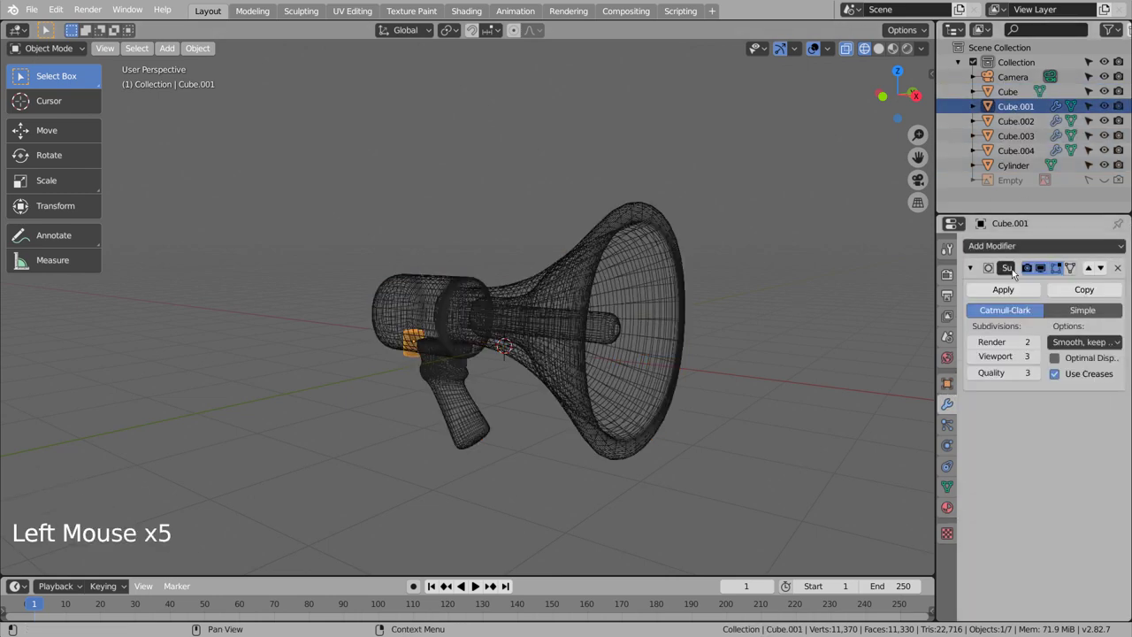
click(1009, 295)
click(1022, 125)
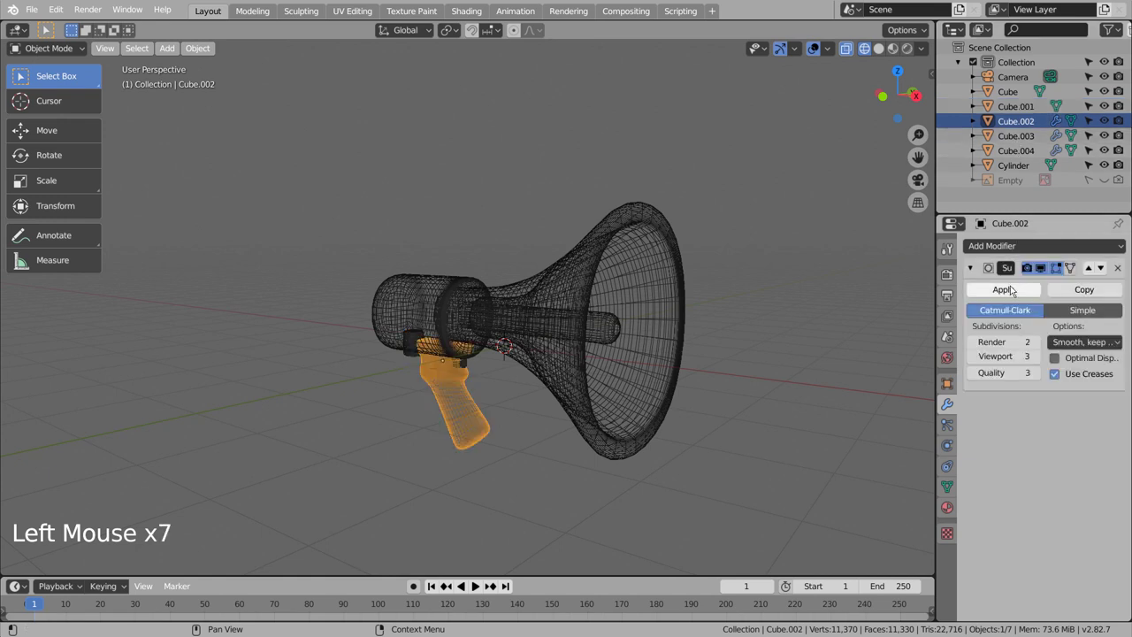
click(1014, 294)
double_click(1018, 128)
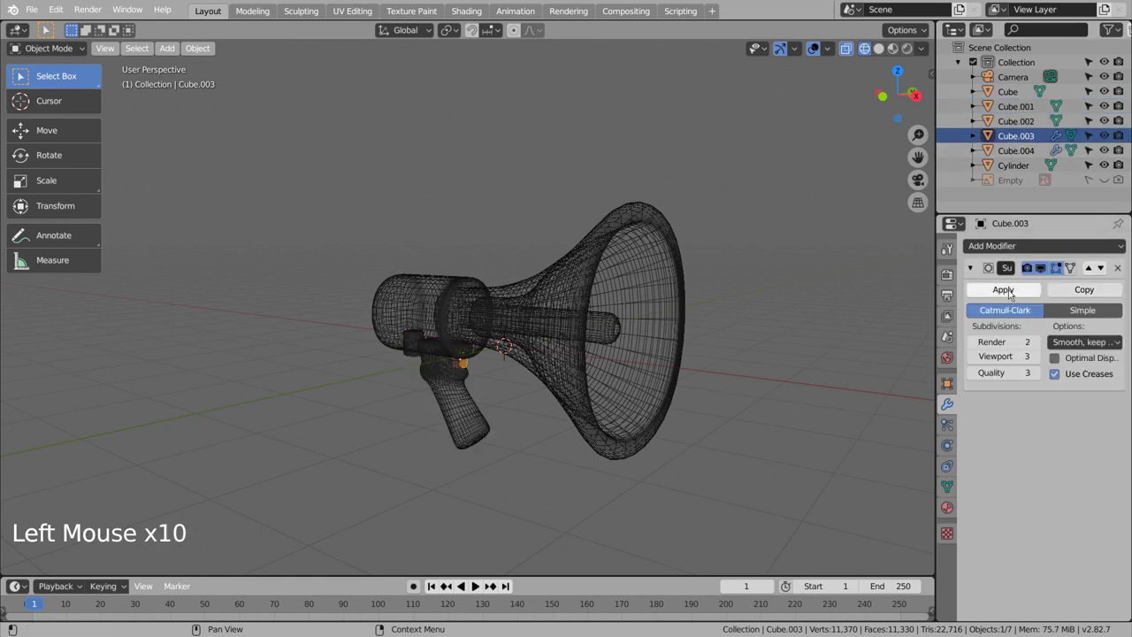
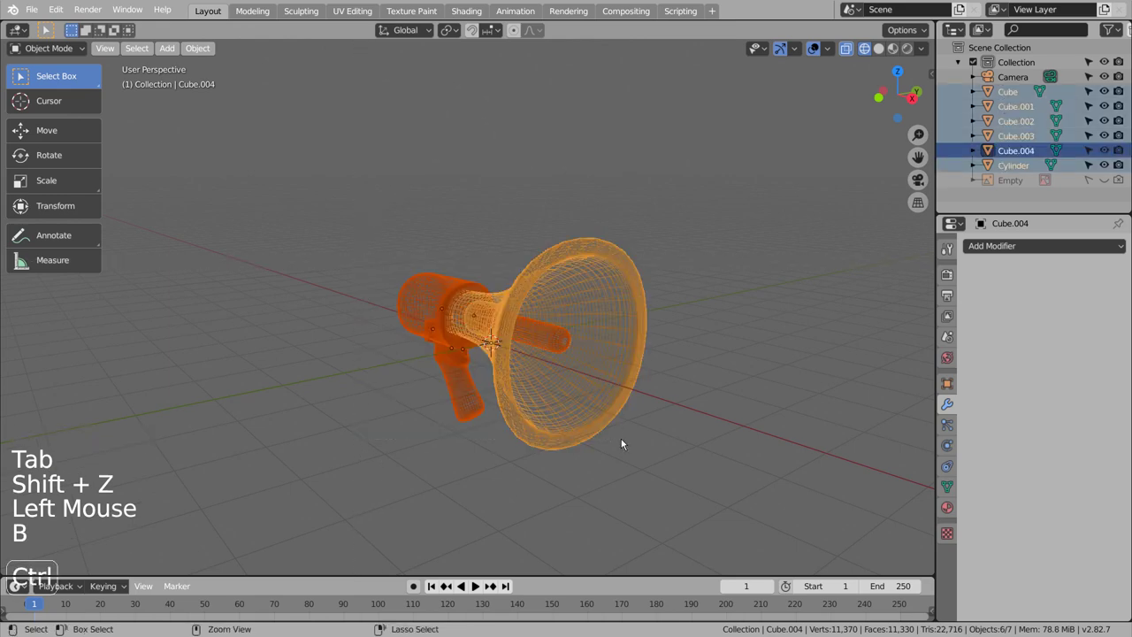
Join all parts into one object, select all its geometry from top view and duplicate it
key(ctrl+j)
key(Tab)
key(shift+z)
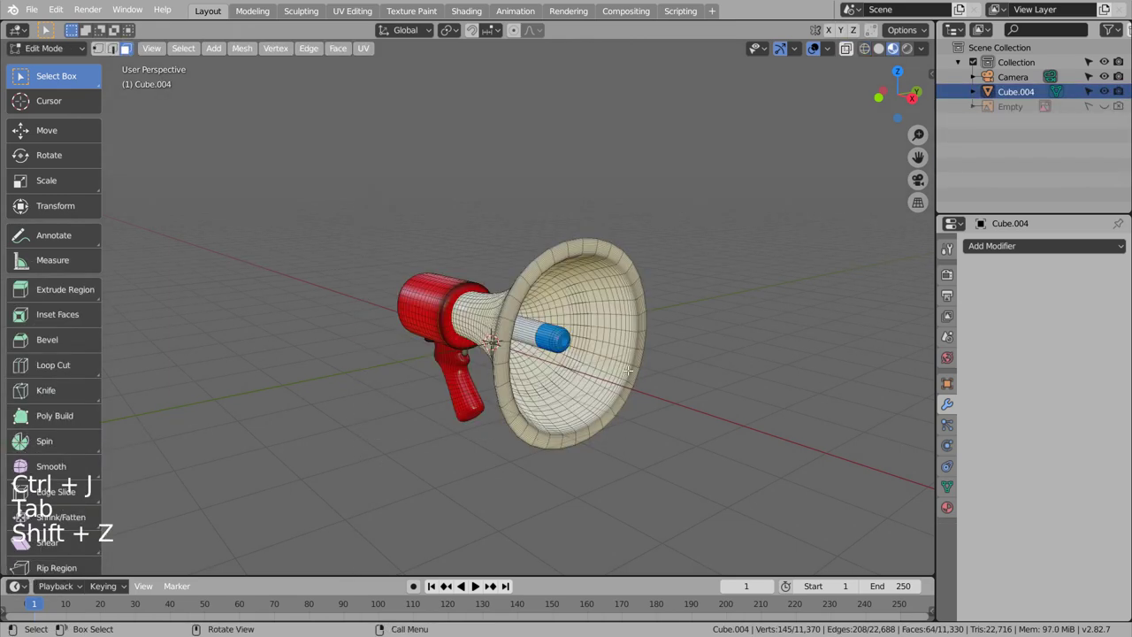
key(KP_7)
key(shift+d)
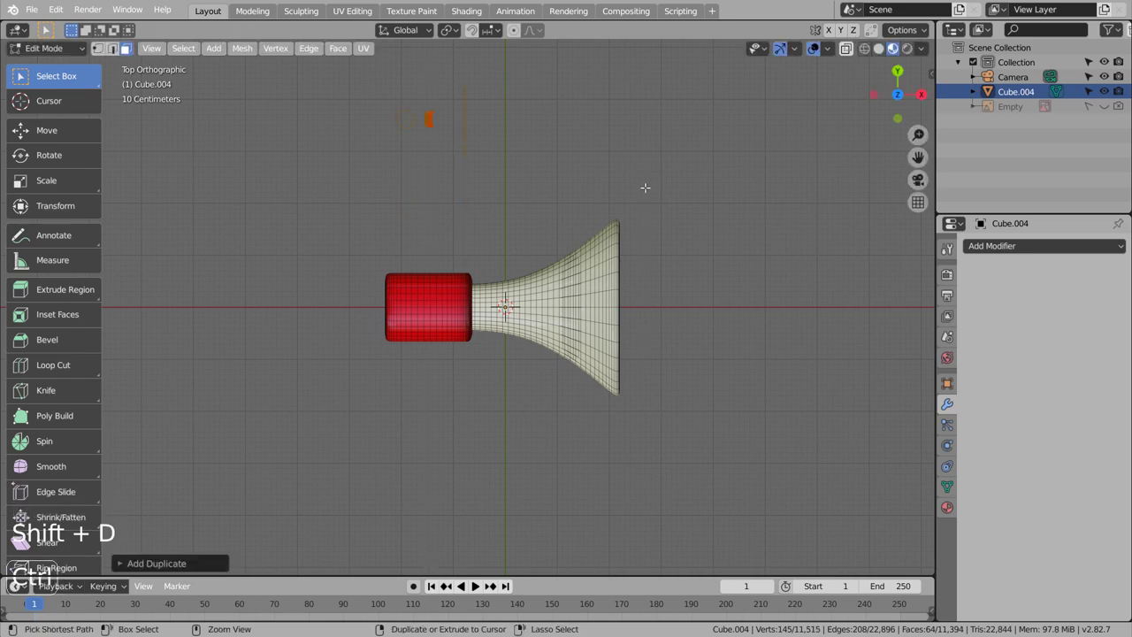
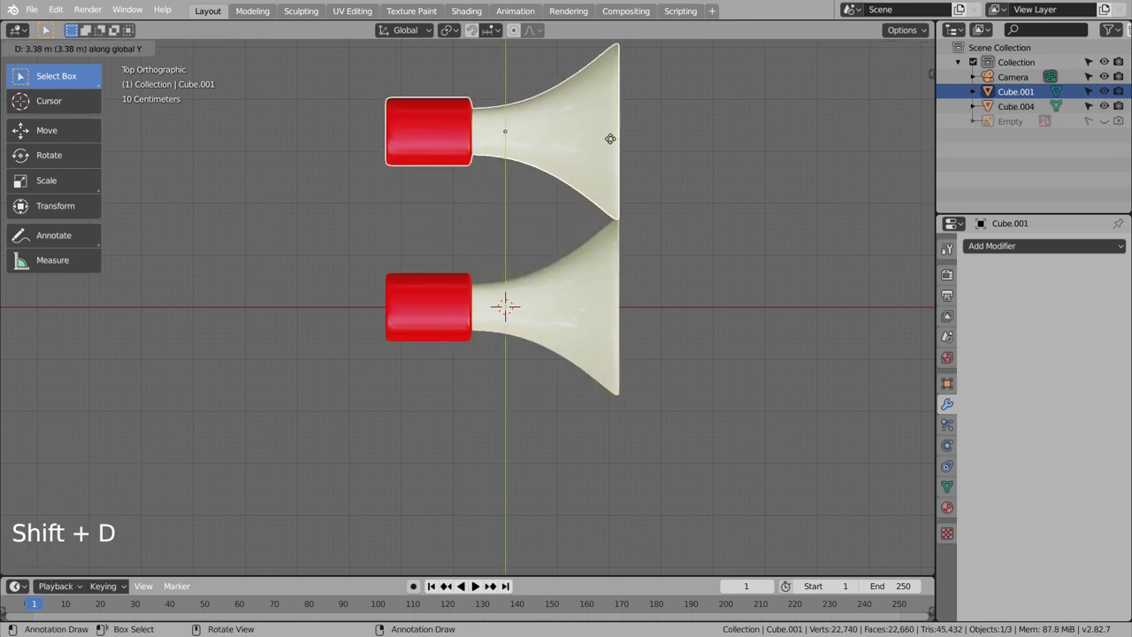
Rotate the duplicate megaphone Cube.001 180° so it faces the opposite way
middle_click(670, 153)
key(r)
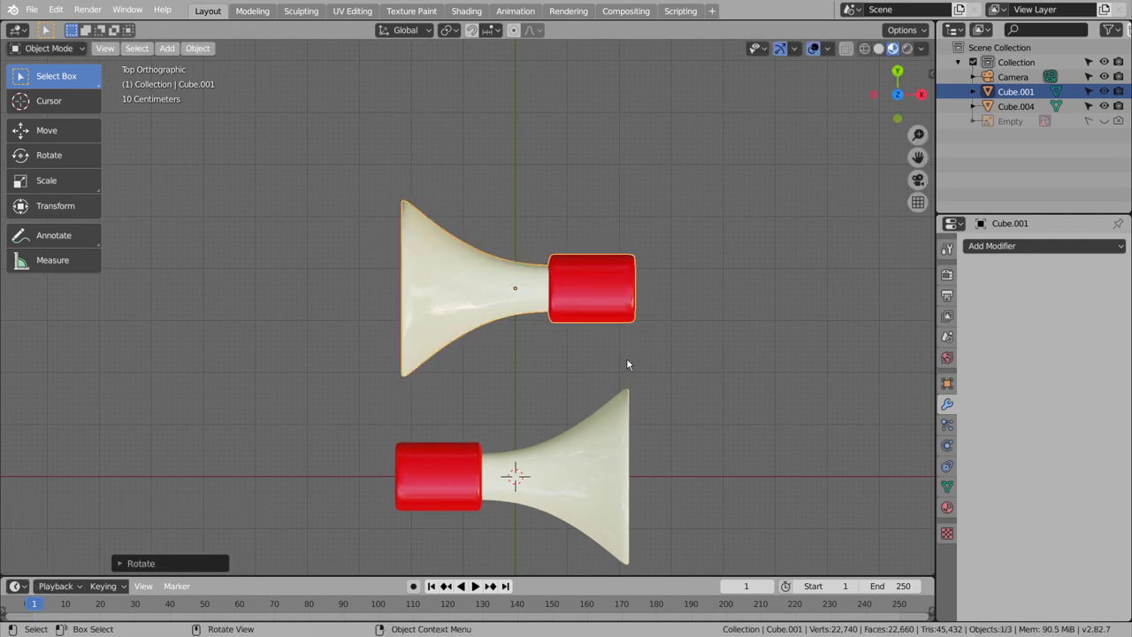
middle_click(692, 440)
middle_click(597, 328)
middle_click(595, 316)
middle_click(596, 315)
middle_click(612, 306)
middle_click(612, 319)
scroll(down, 3)
middle_click(614, 392)
middle_click(641, 407)
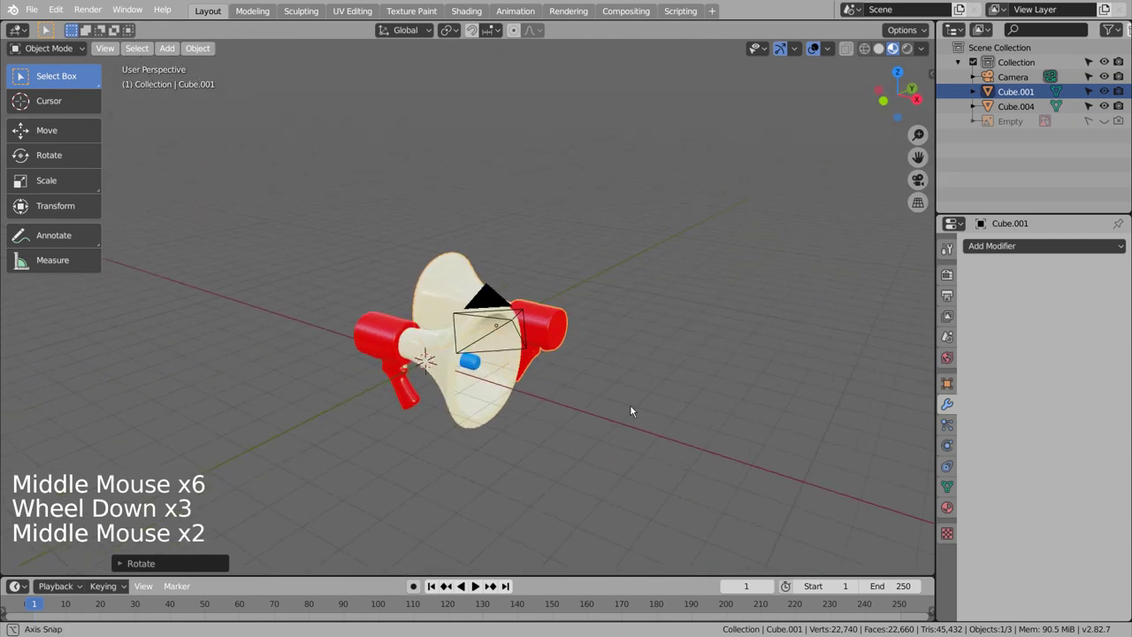
scroll(up, 3)
Angle the copy across the original megaphone and frame both through the scene camera
middle_click(616, 404)
middle_click(616, 372)
middle_click(631, 405)
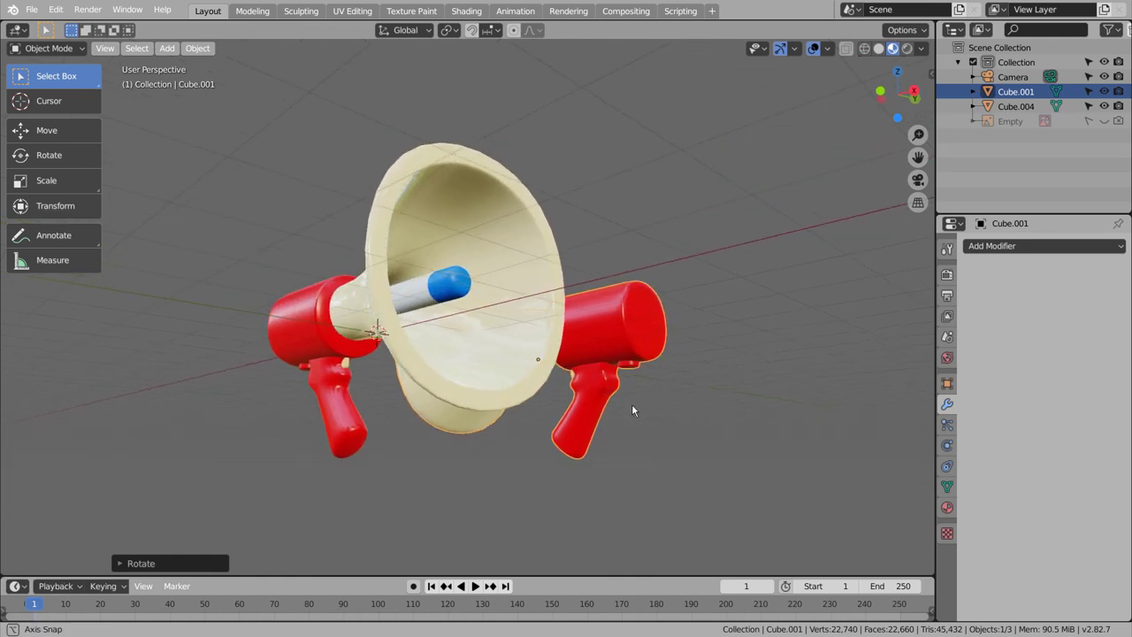
middle_click(655, 356)
middle_click(684, 398)
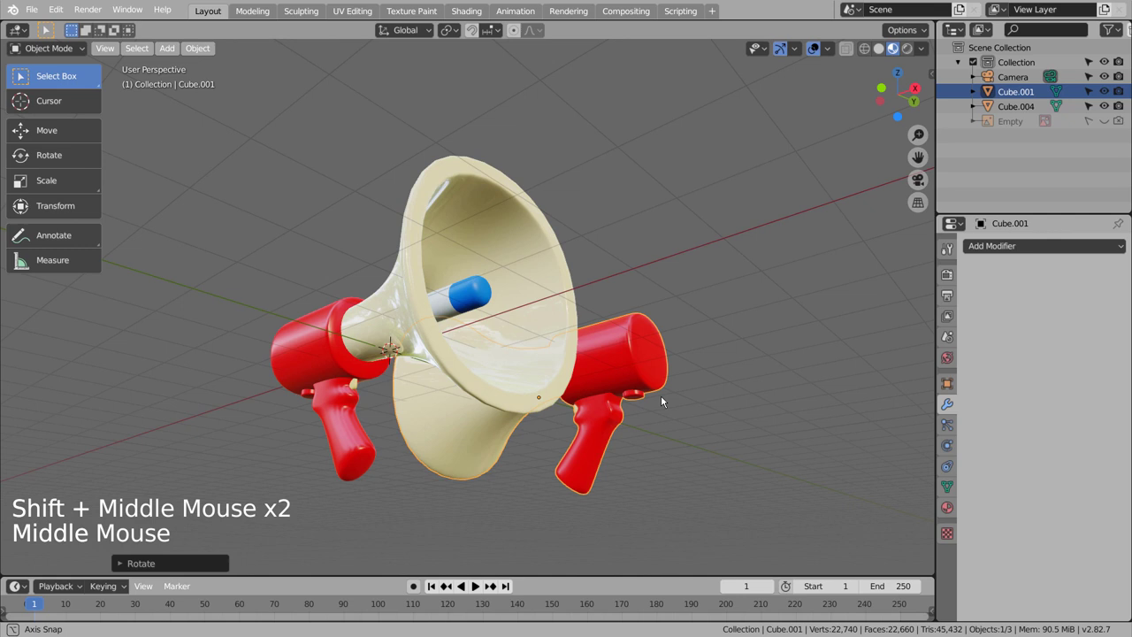
key(ctrl+alt+KP_0)
key(shift+`)
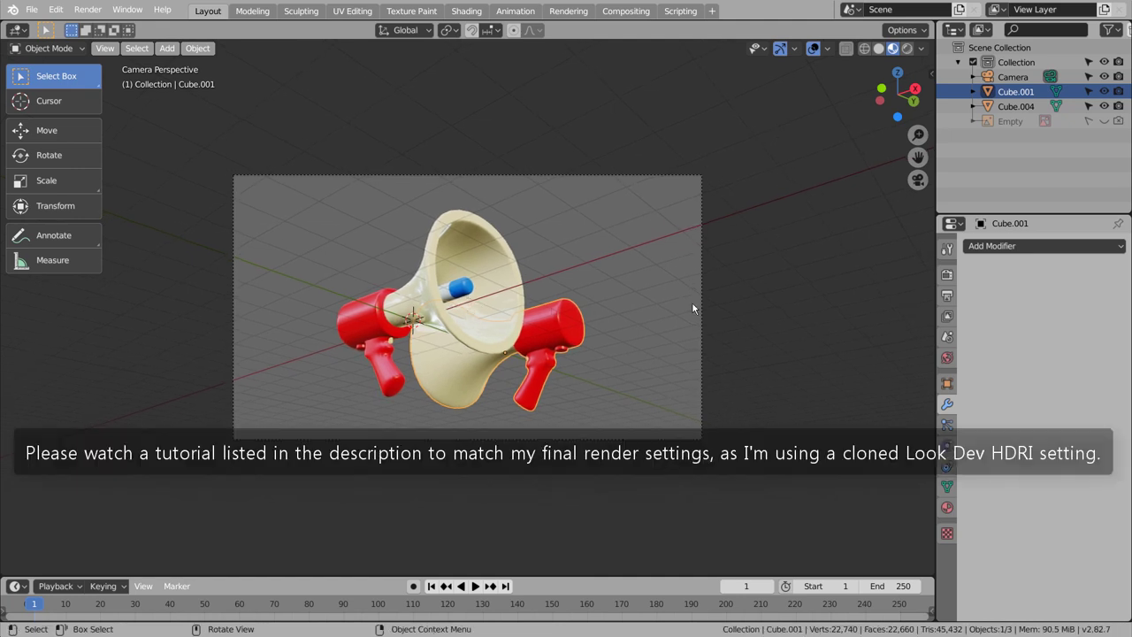
Confirm Cycles in Render Properties and switch the viewport to Rendered shading
click(948, 274)
click(1078, 248)
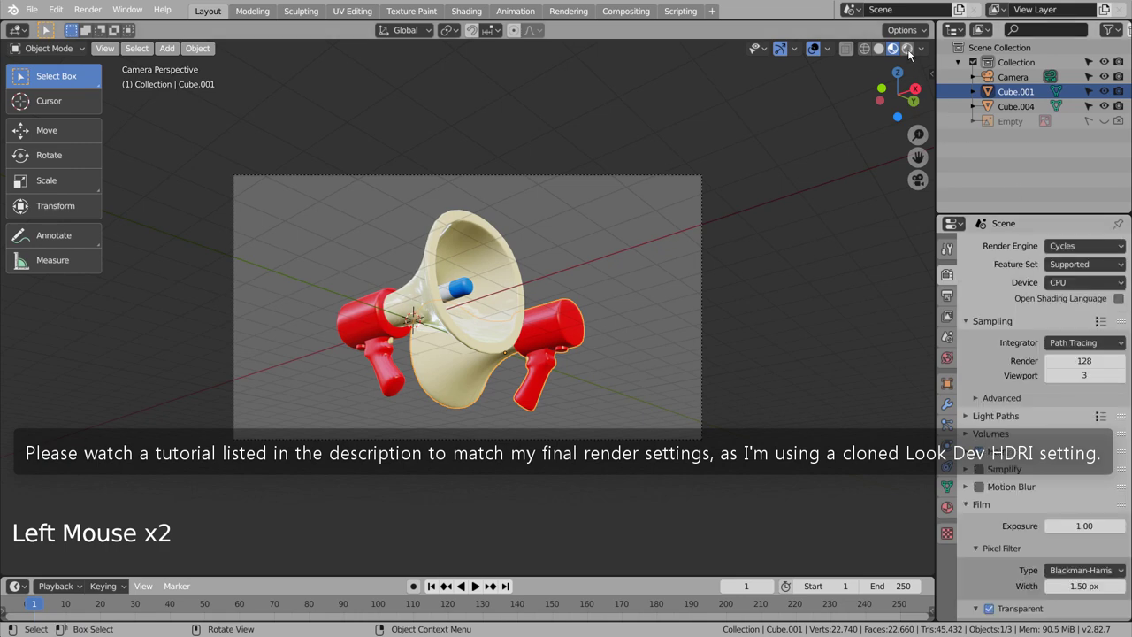
click(911, 52)
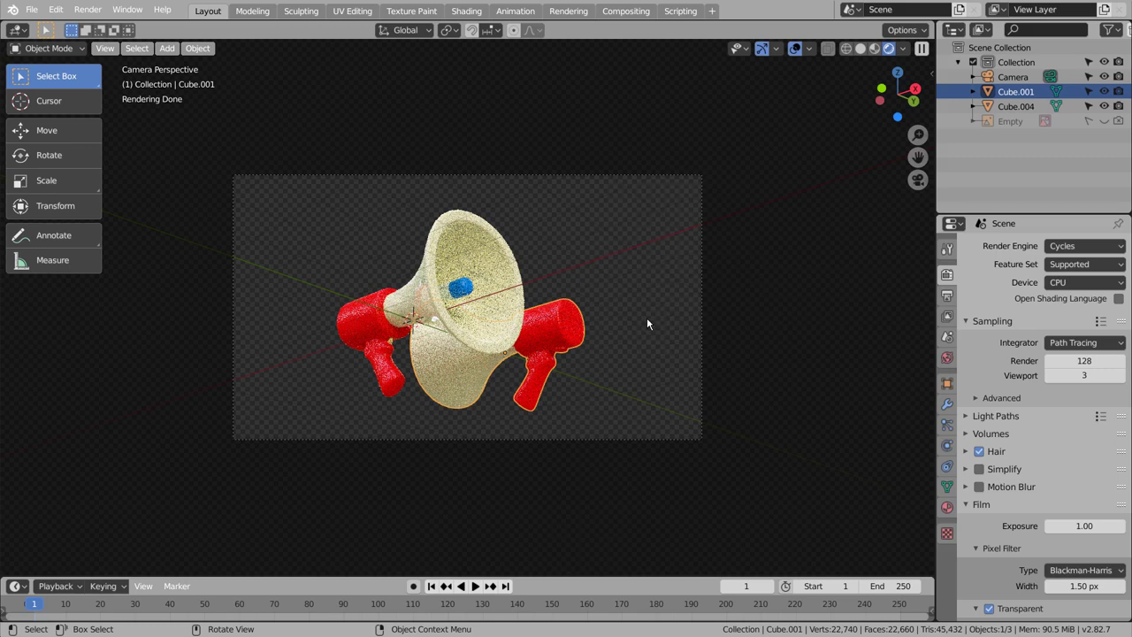
middle_click(654, 317)
middle_click(713, 285)
middle_click(659, 301)
key(KP_0)
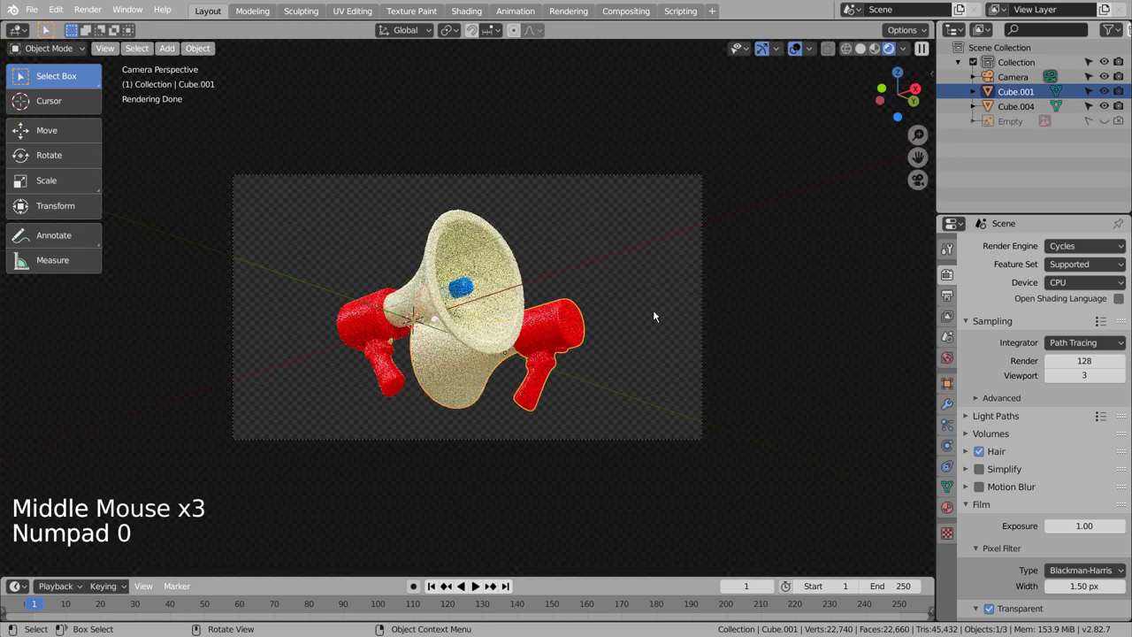
Return to the scene camera view and start the final Cycles render of the crossed megaphones
middle_click(659, 308)
middle_click(669, 300)
middle_click(680, 291)
middle_click(680, 292)
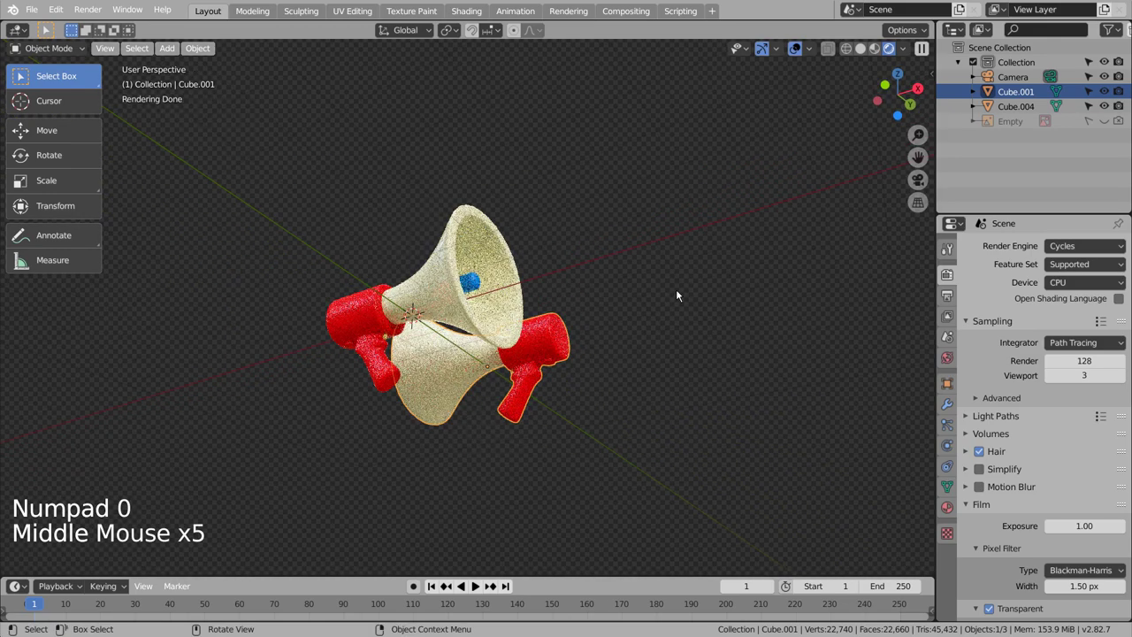
middle_click(686, 288)
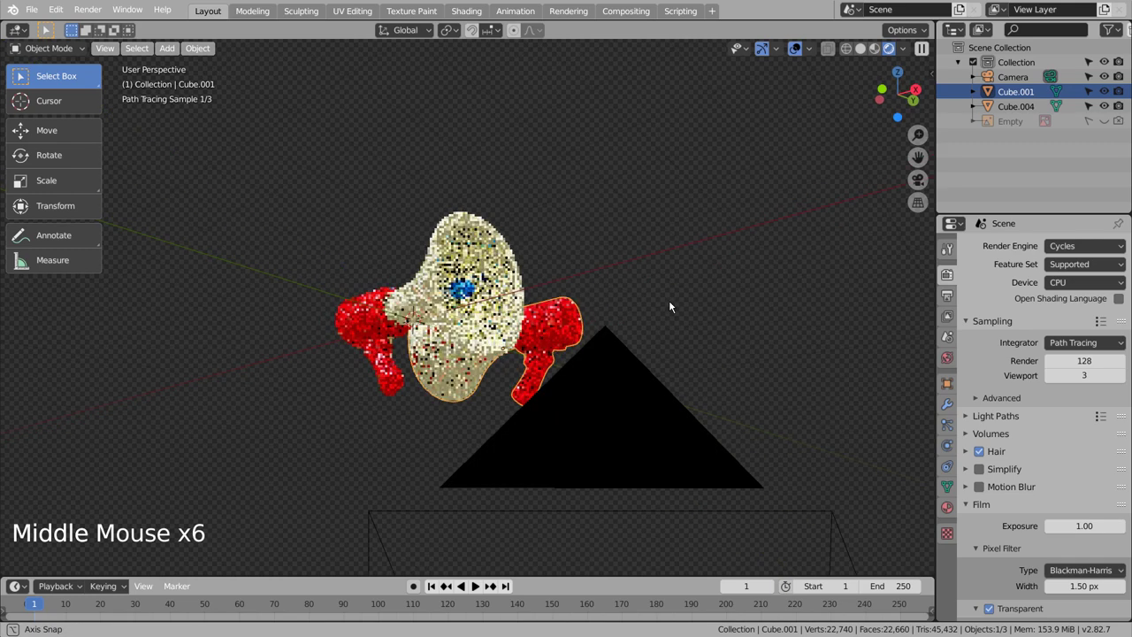
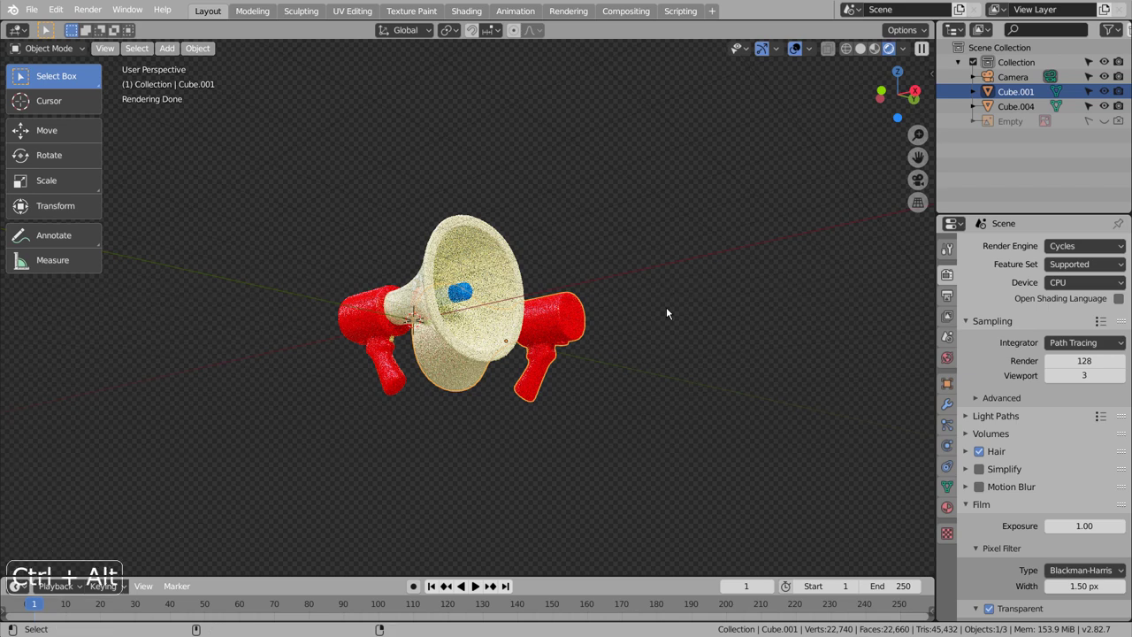
key(ctrl+alt+KP_0)
key(shift+`)
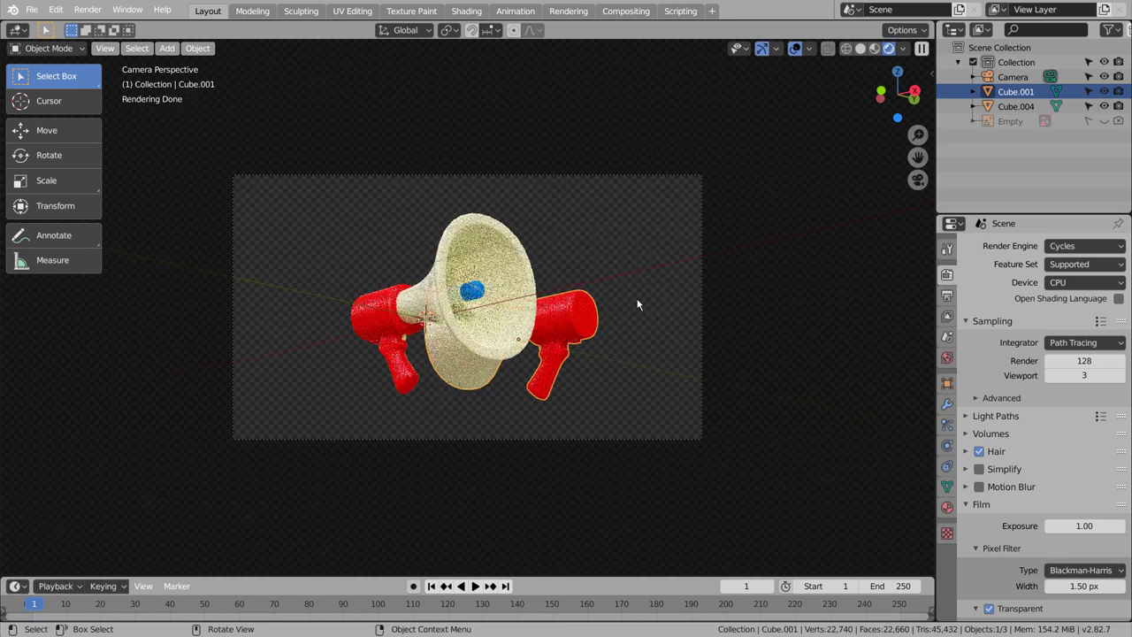
click(861, 48)
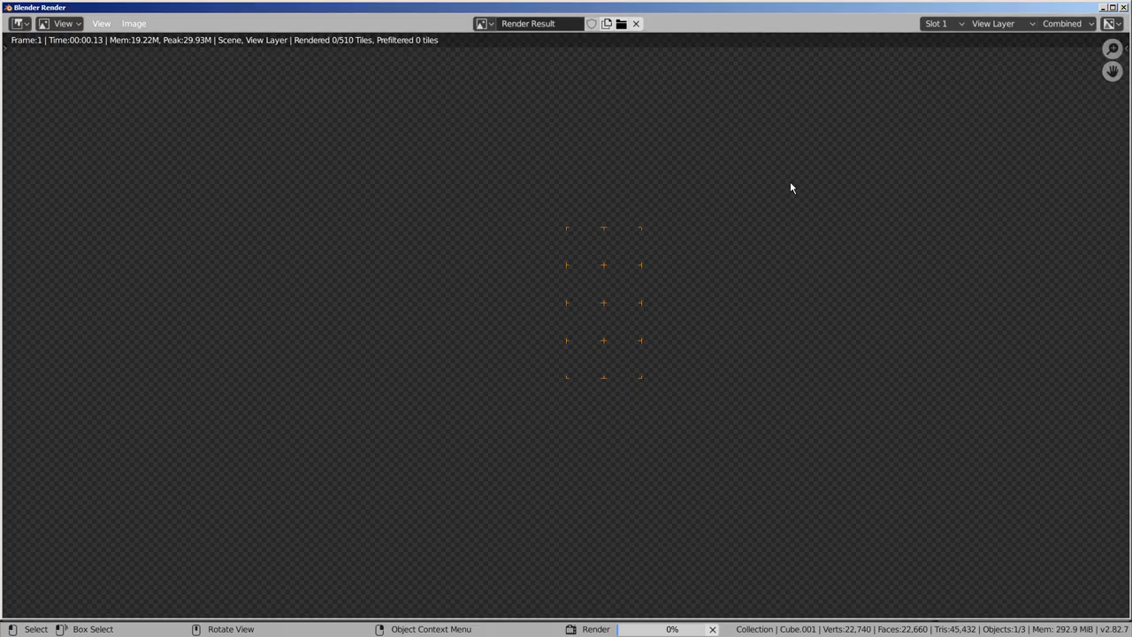